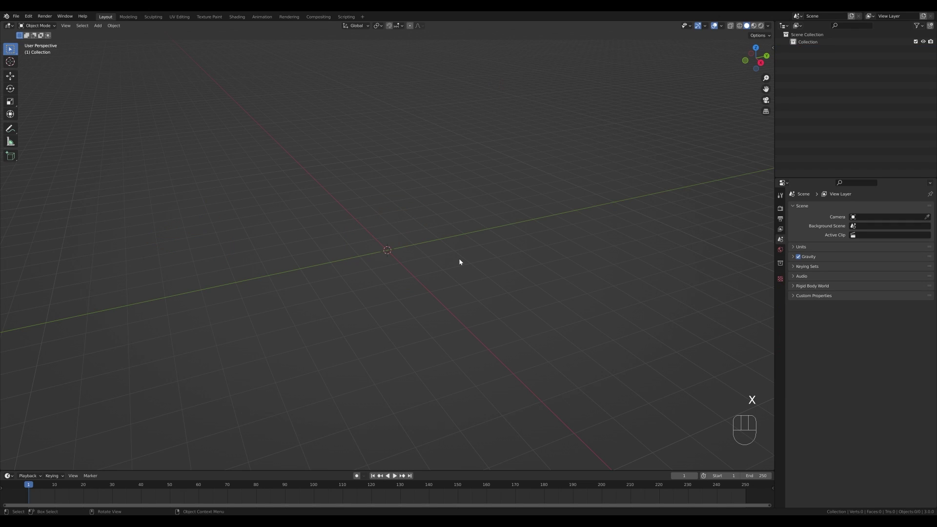
Add a plane, extrude it up into a block and narrow the top face along Y.
key("shift+a")
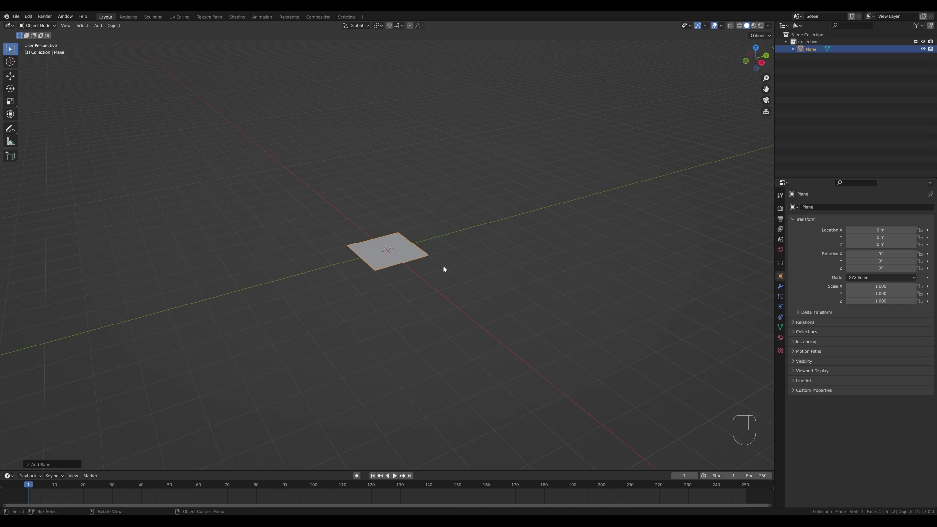
key("Tab")
key("e")
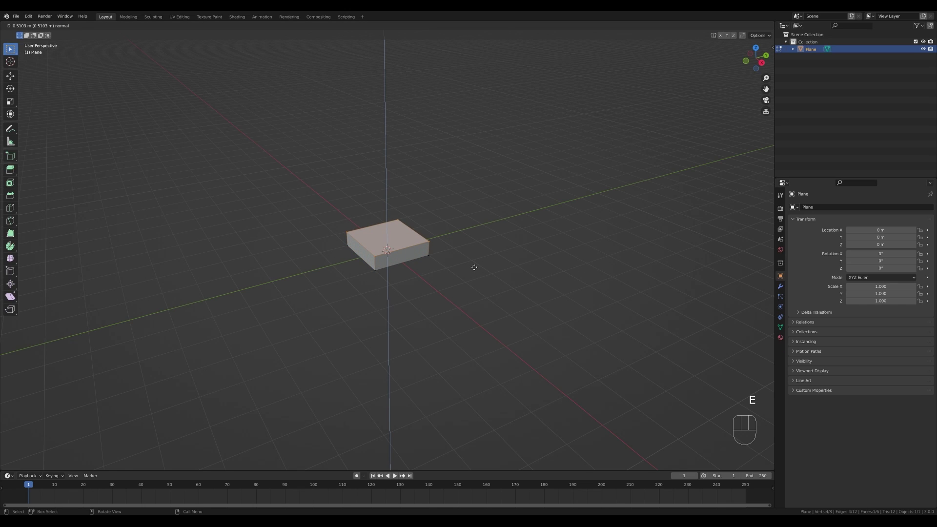
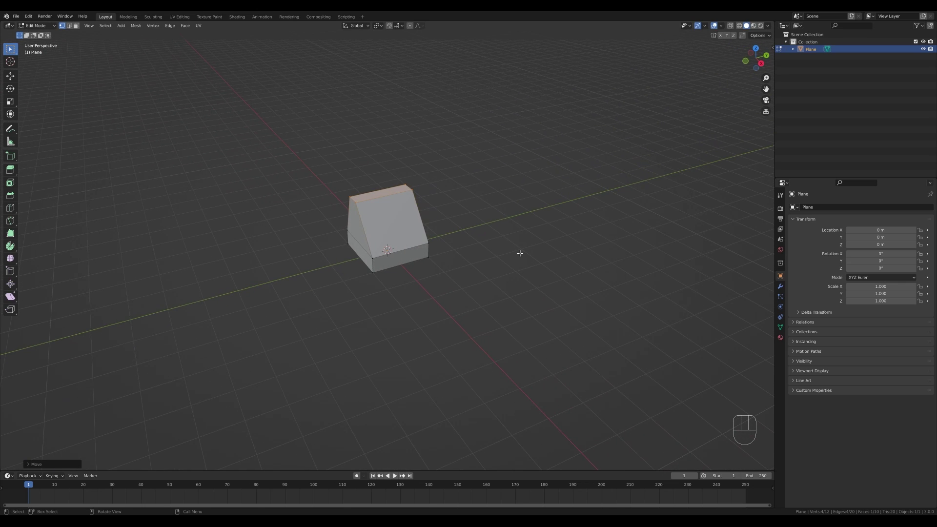
key("s")
key("y")
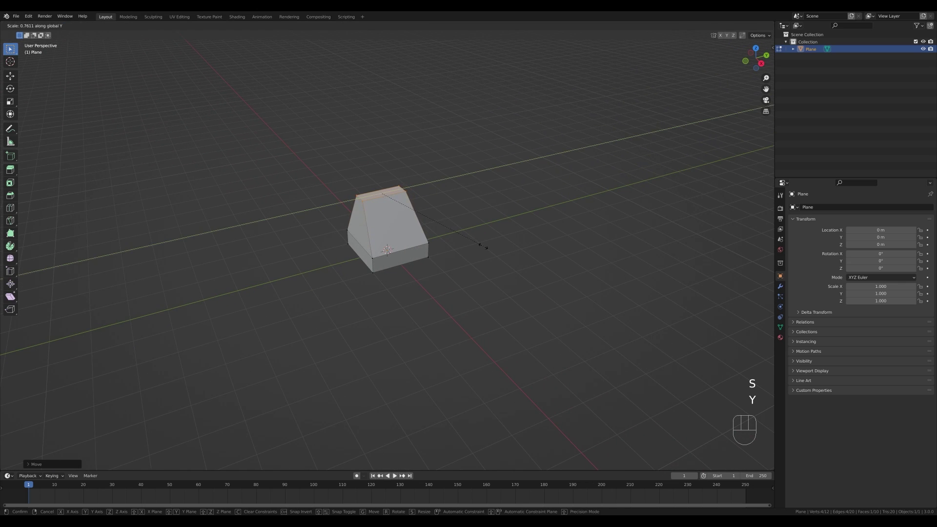
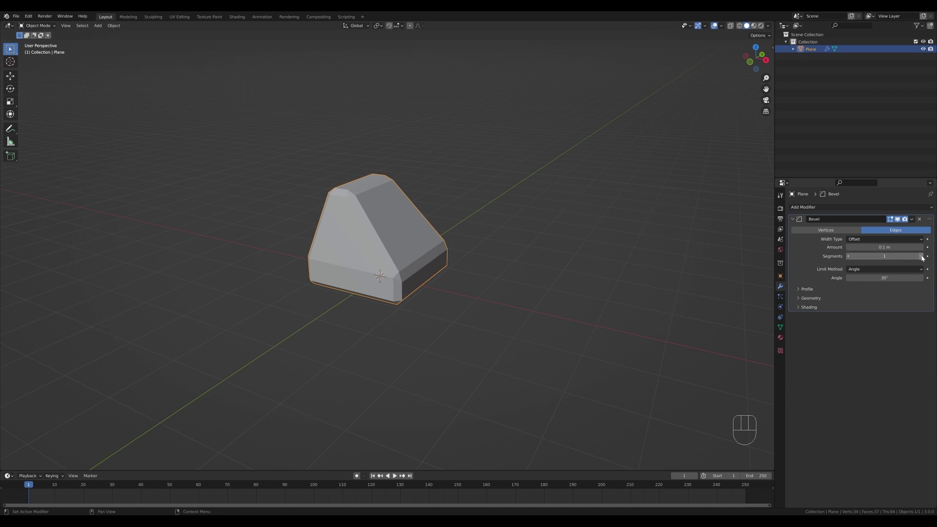
Give the base a 2-segment Bevel of about 0.159 m and a level-2 Subdivision Surface.
left_click(924, 258)
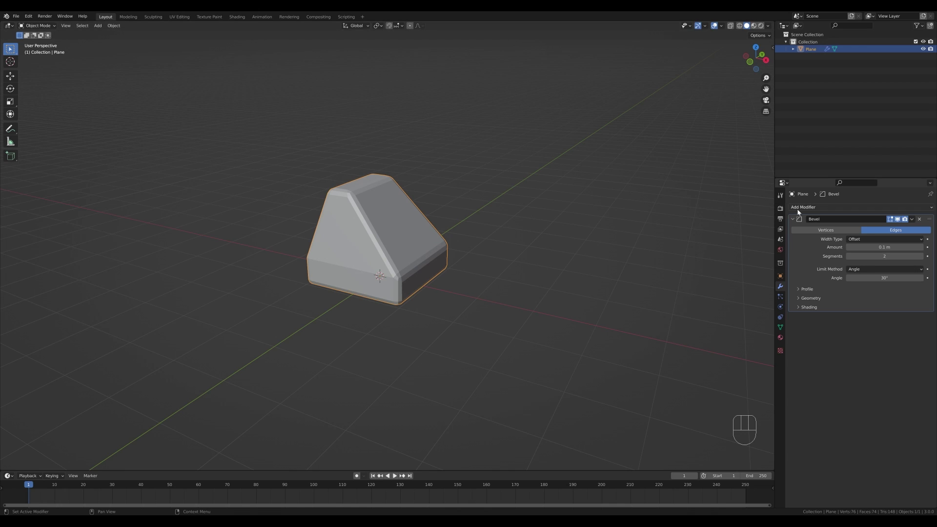
left_click_drag(835, 207, 797, 342)
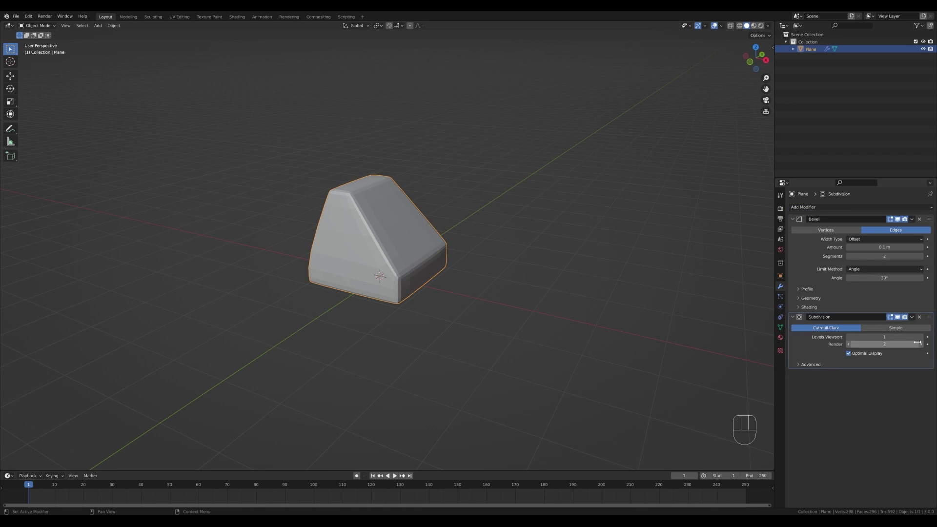
left_click(924, 338)
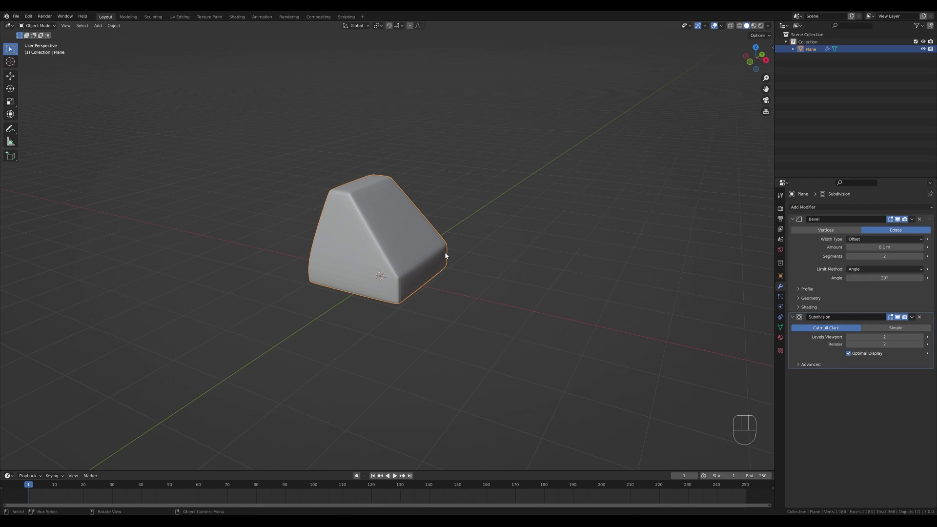
left_click_drag(448, 255, 431, 257)
left_click_drag(481, 251, 477, 254)
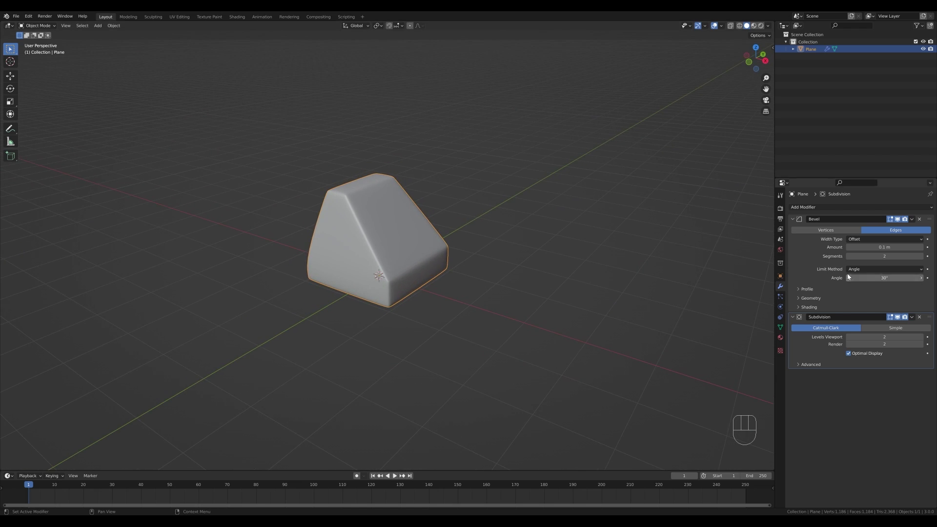
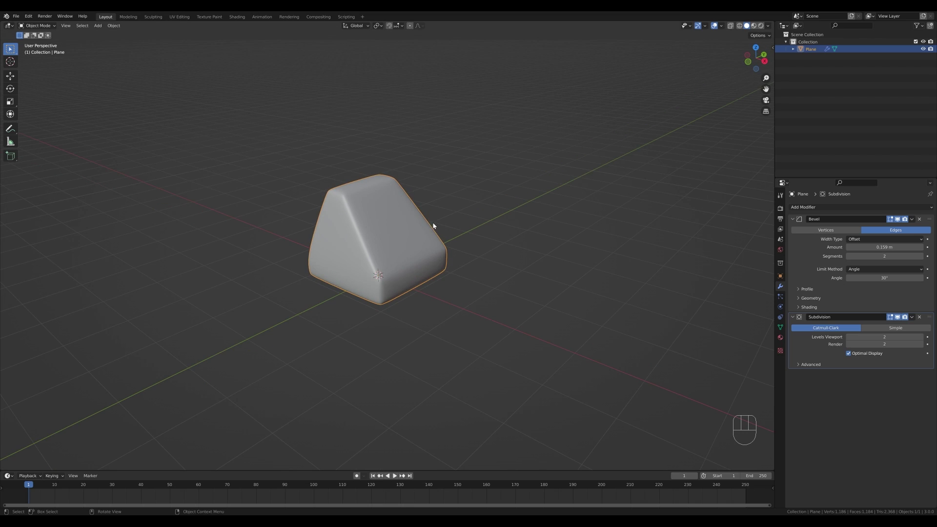
Briefly edit the base geometry and return to Object Mode.
key("Tab")
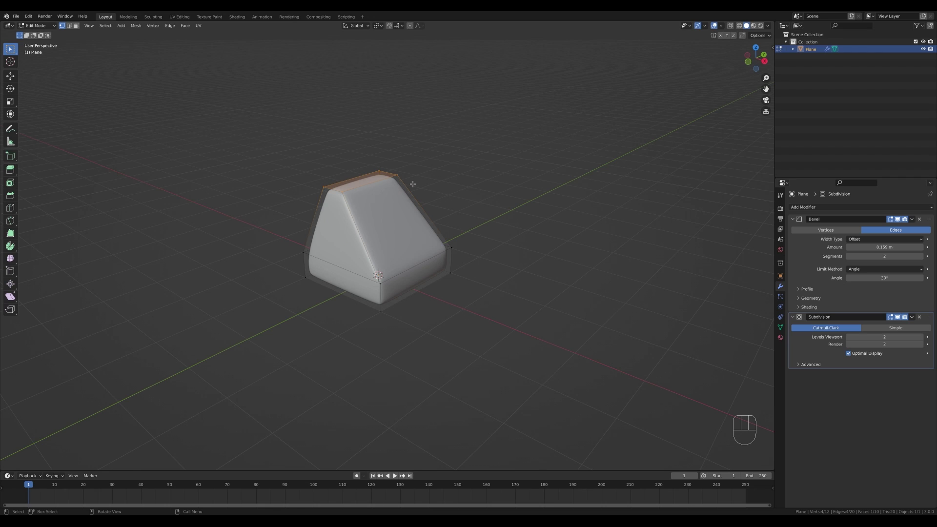
key("shift+s")
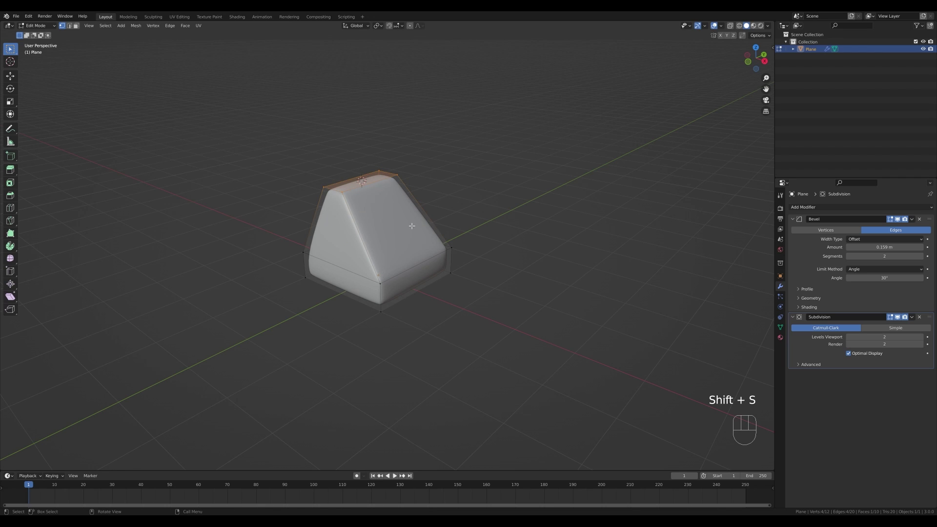
key("Tab")
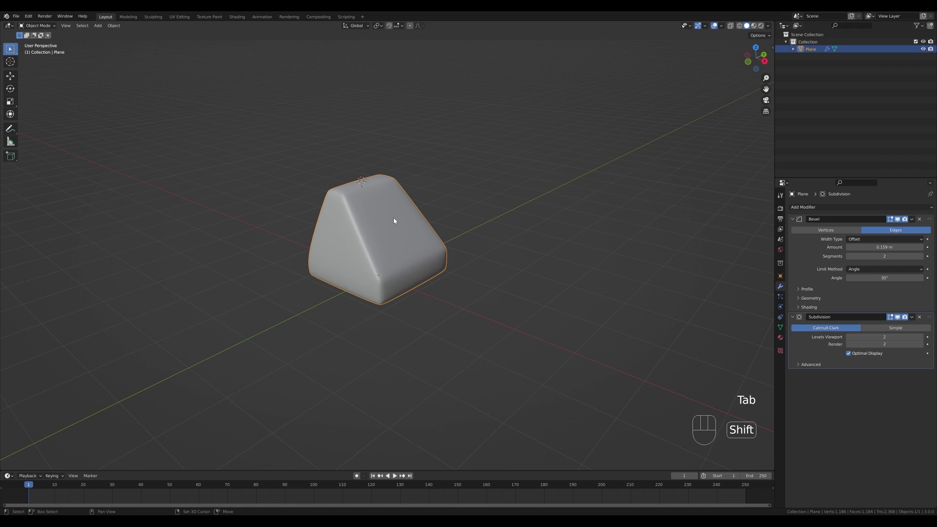
Add a small plane above the base and mirror it across the Y axis.
key("shift+a")
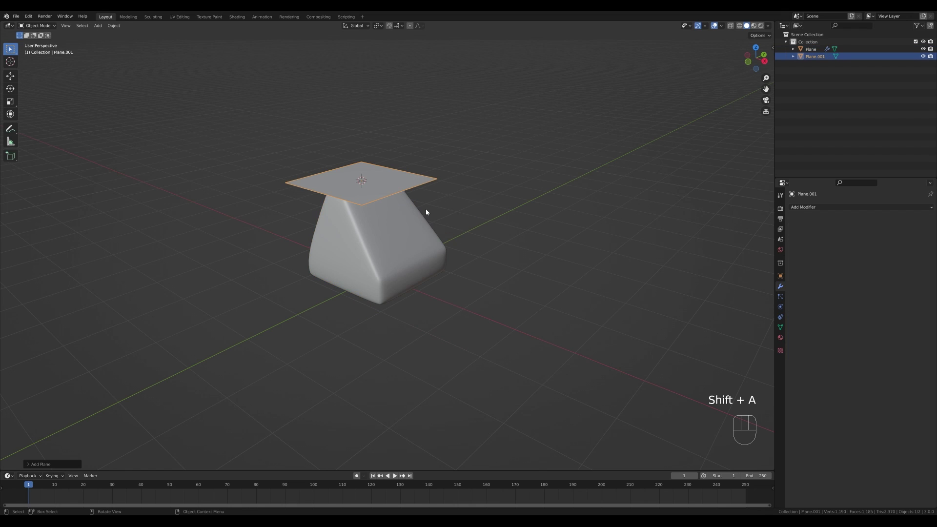
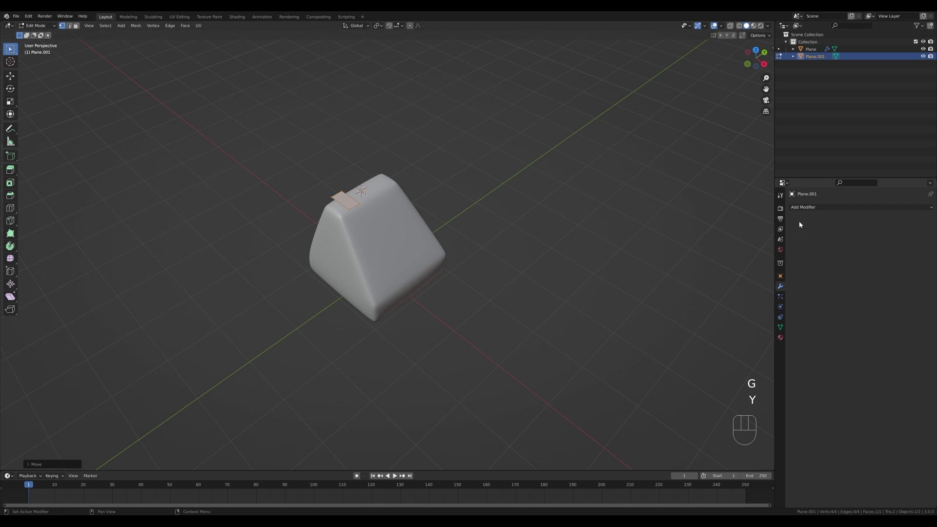
left_click_drag(806, 210, 786, 296)
left_click(888, 231)
left_click(860, 232)
Extrude the small plane up into prongs and add an extra edge loop.
key("e")
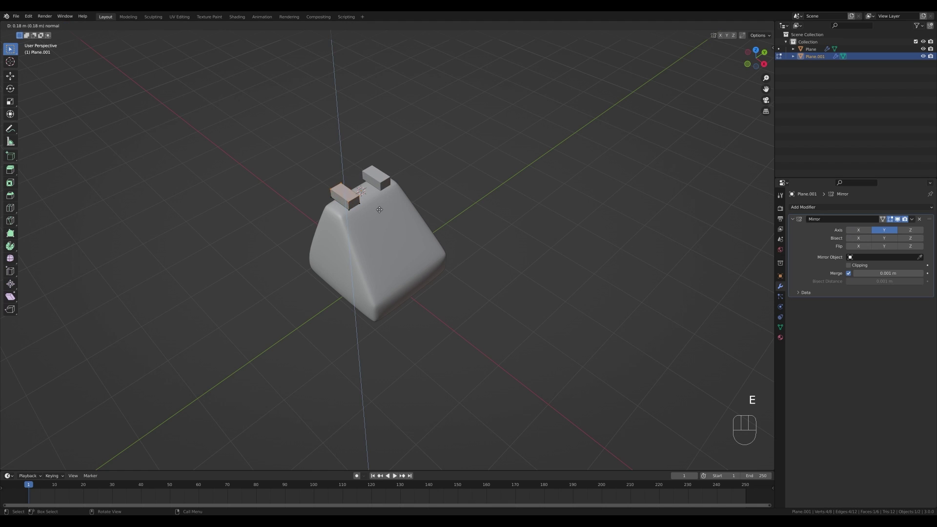
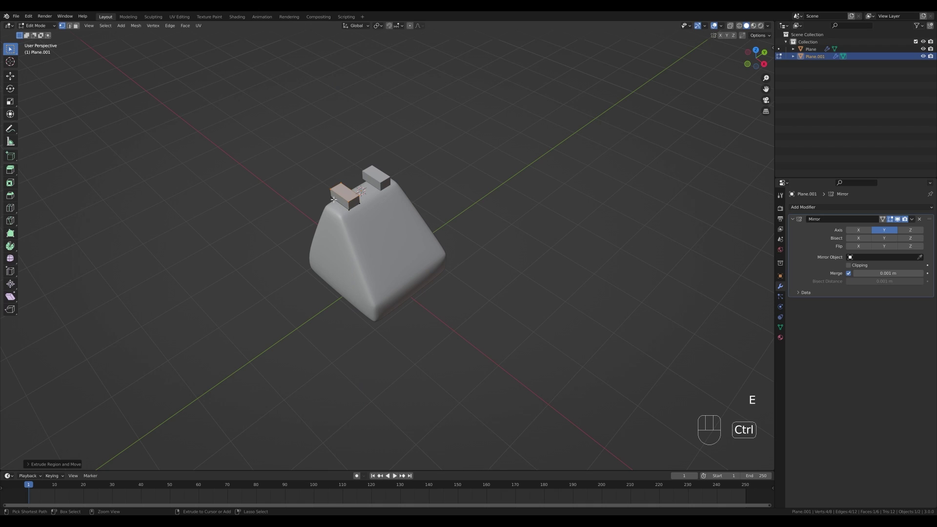
key("ctrl+r")
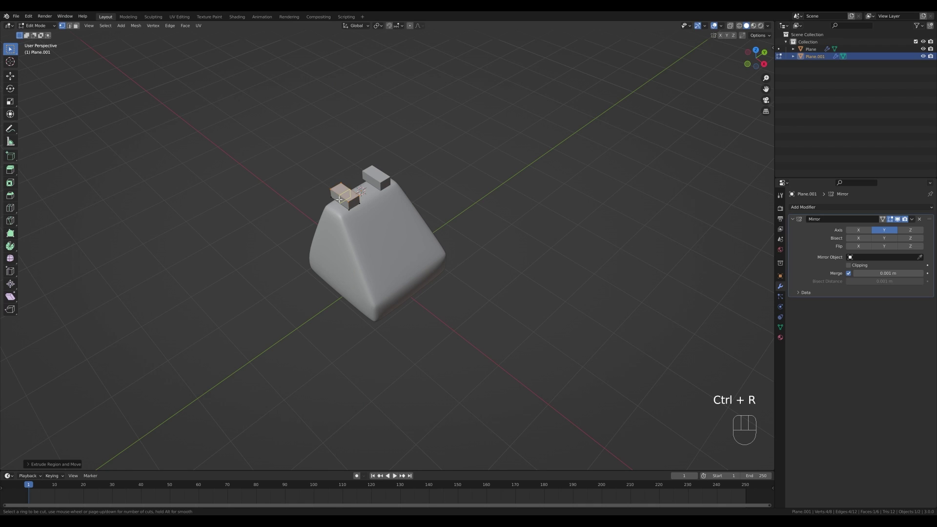
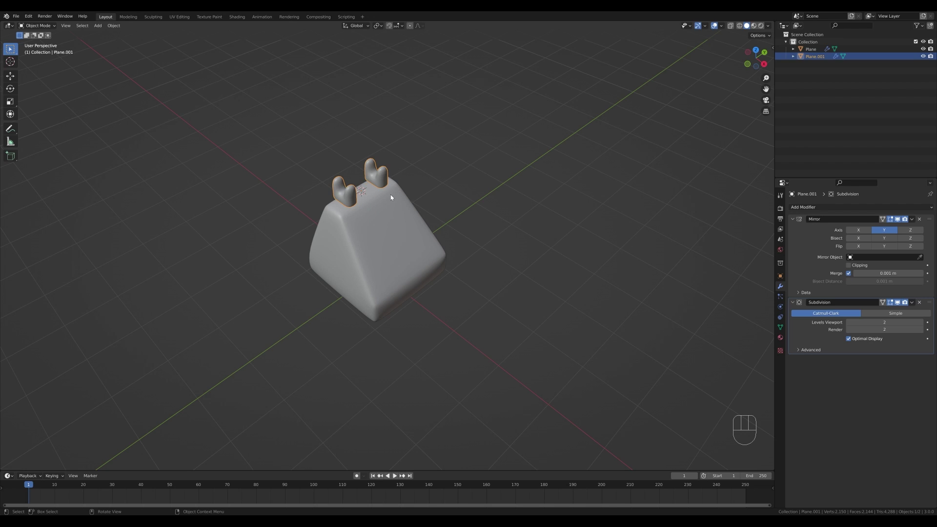
Move the prongs straight down slightly into the base.
key("g")
key("z")
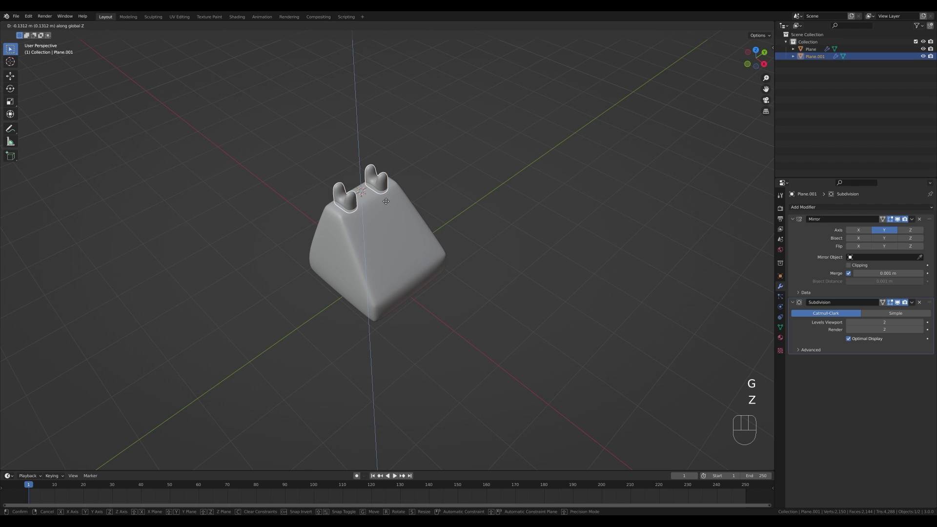
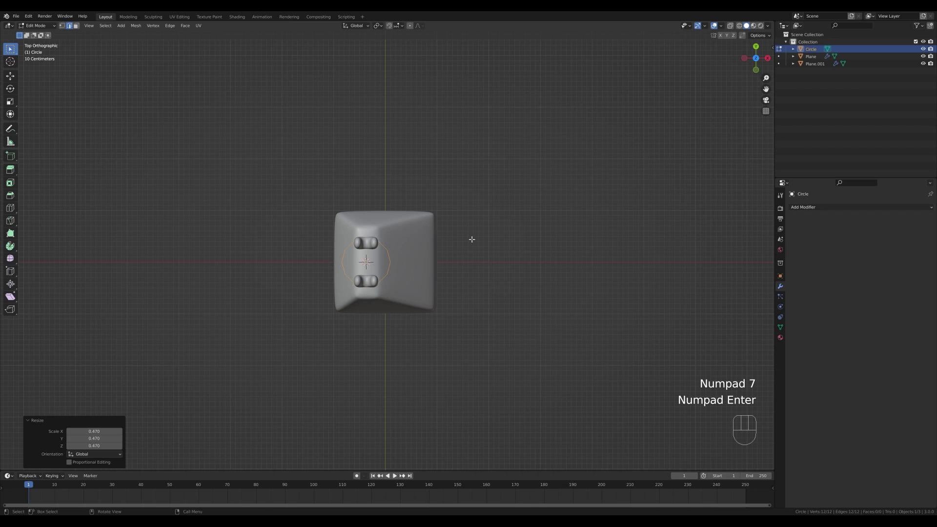
Slide the dial circle along Y to the base's front edge and resize it.
key("g")
key("y")
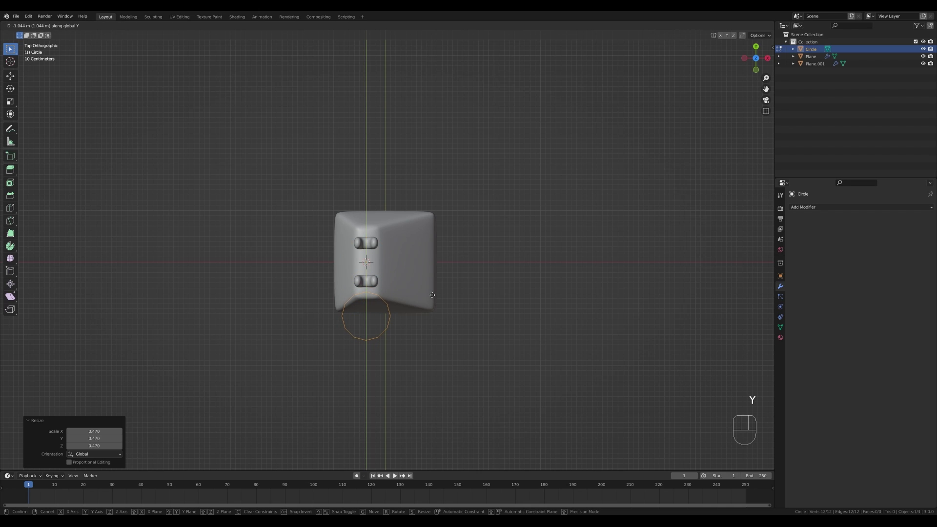
key("s")
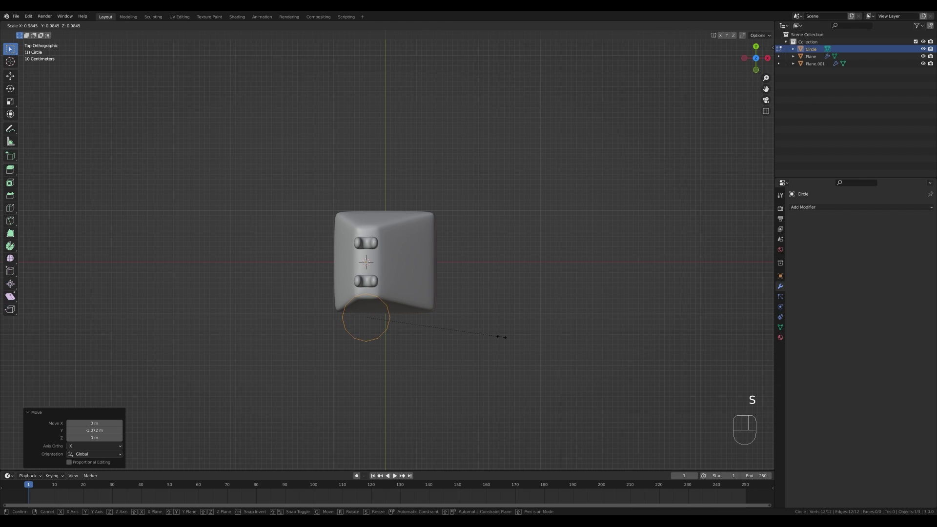
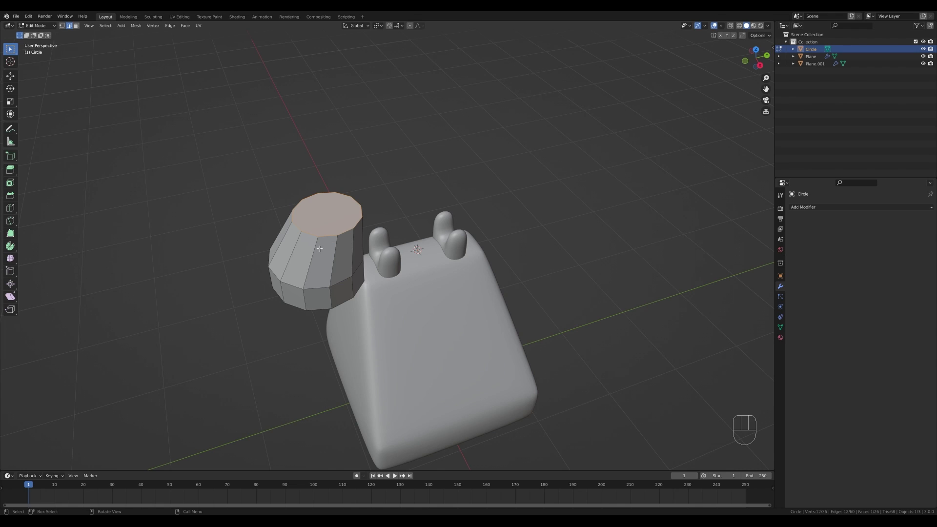
Join the dial's top face into a grid and insert an edge loop around its side.
key("1")
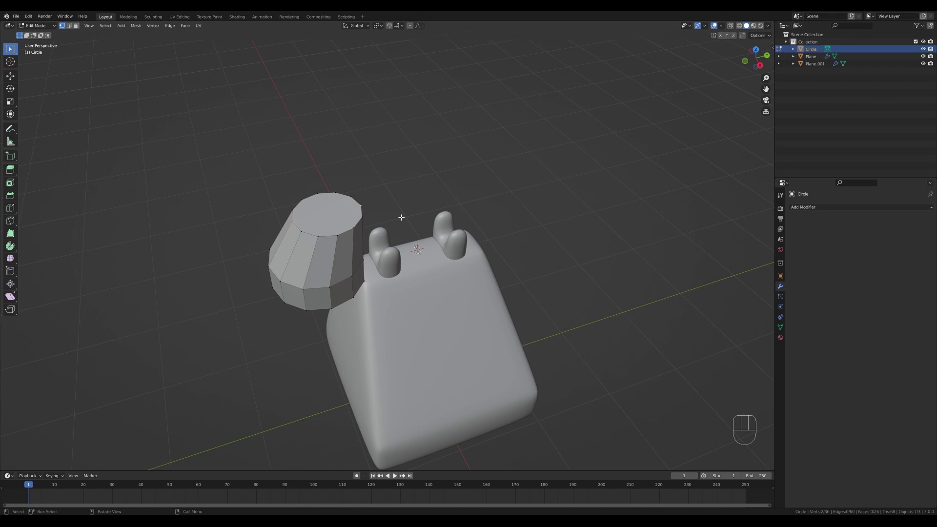
key("j")
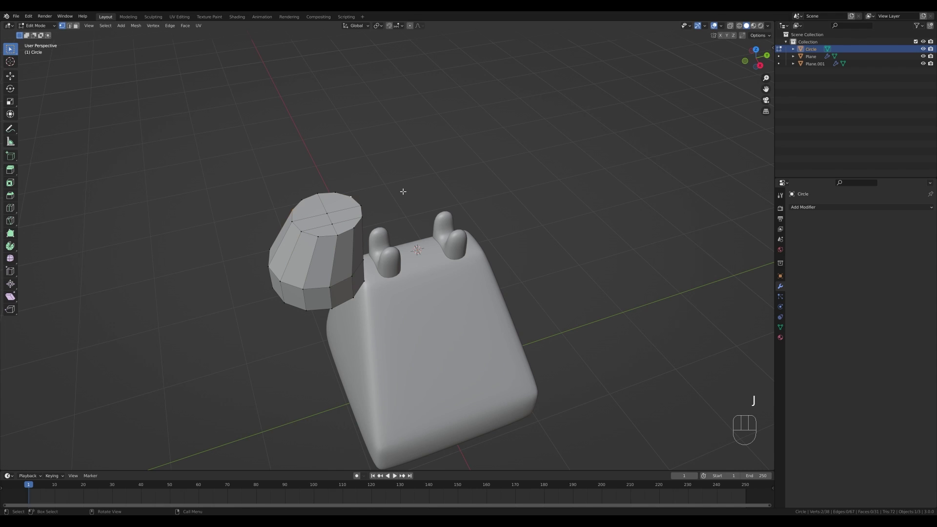
key("j")
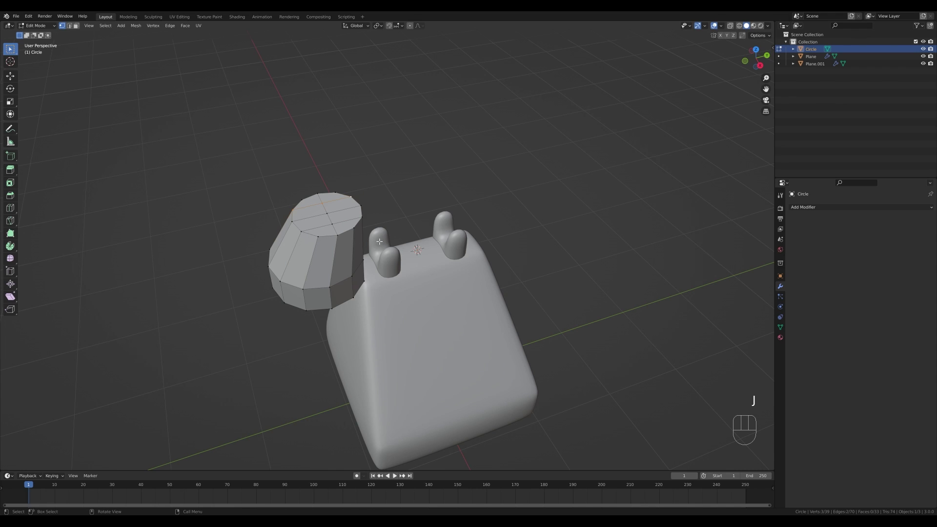
key("3")
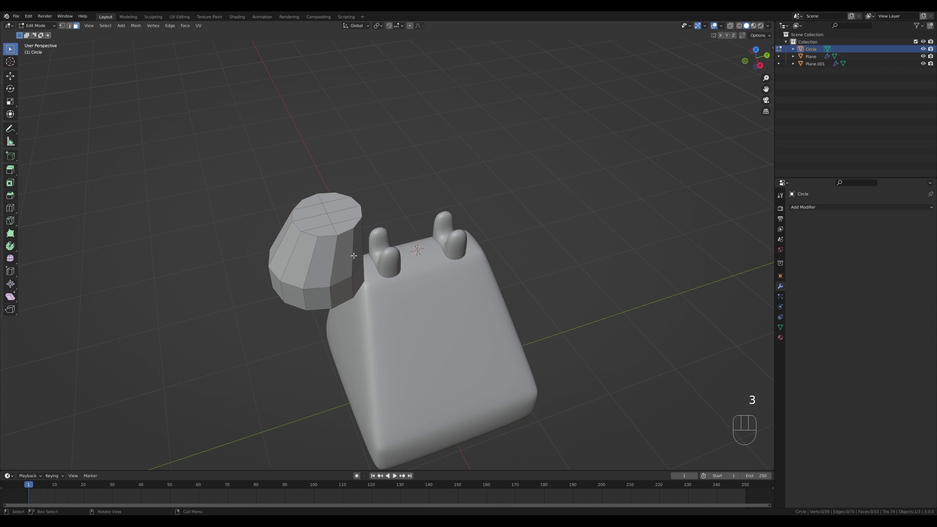
key("ctrl+r")
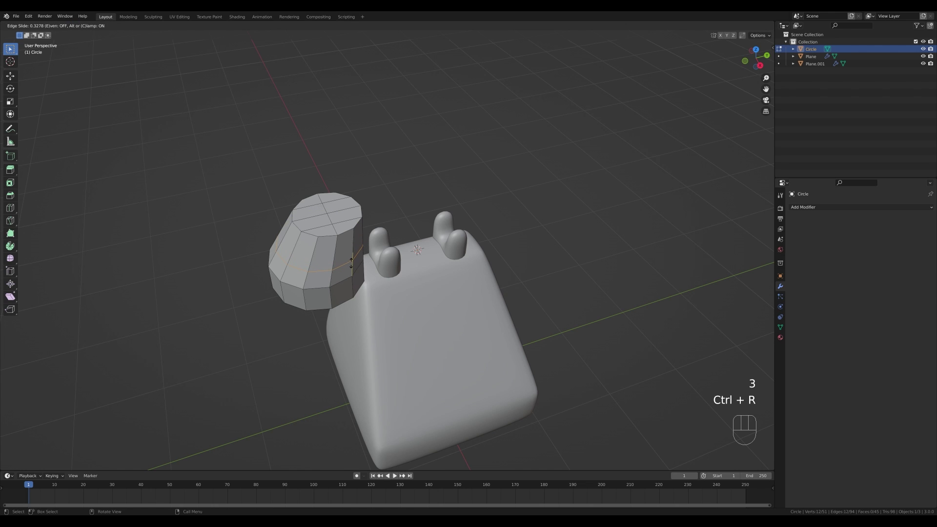
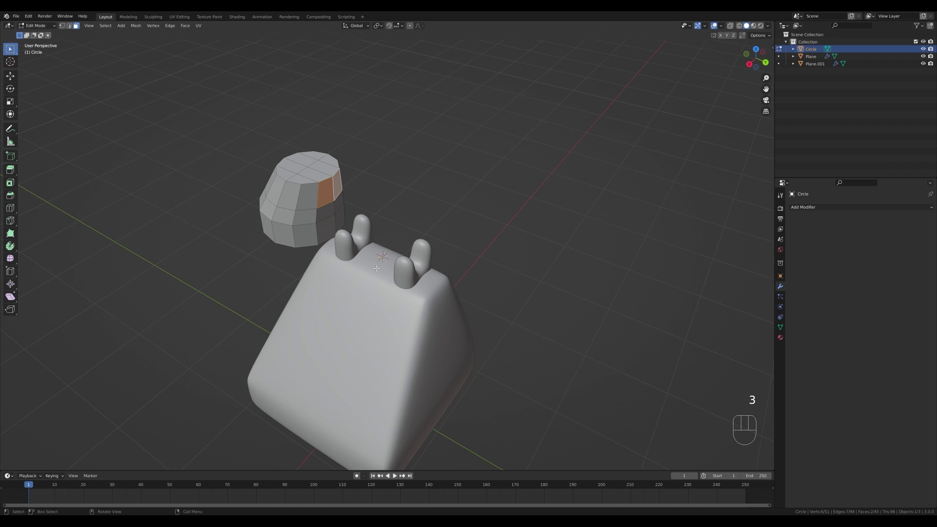
Extrude the earpiece's side face straight out along Y as the handle arm.
key("e")
key("y")
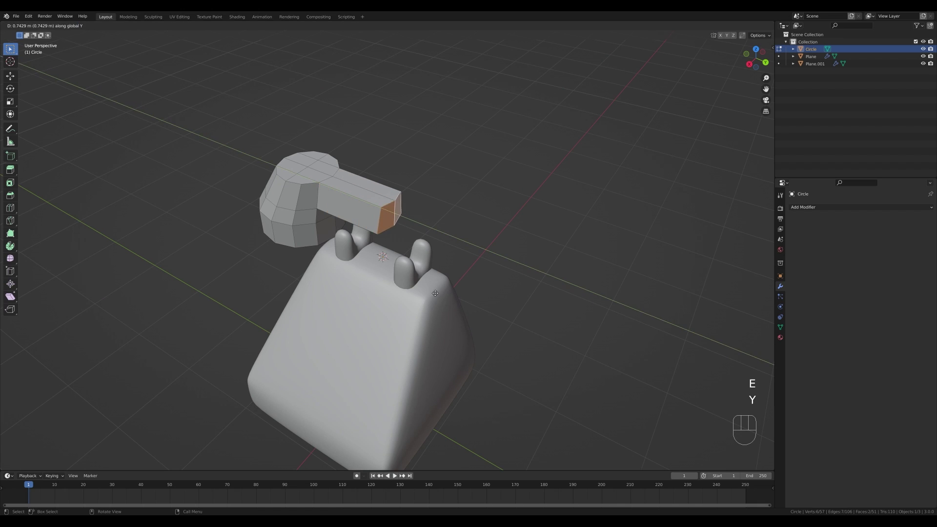
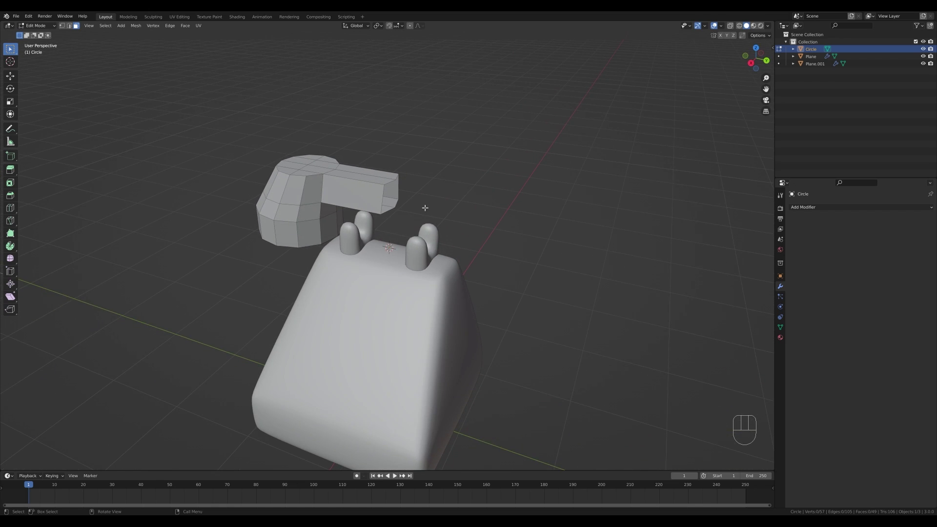
Mirror the handset across Y with Clipping so both halves join at the centre.
left_click_drag(816, 208, 792, 295)
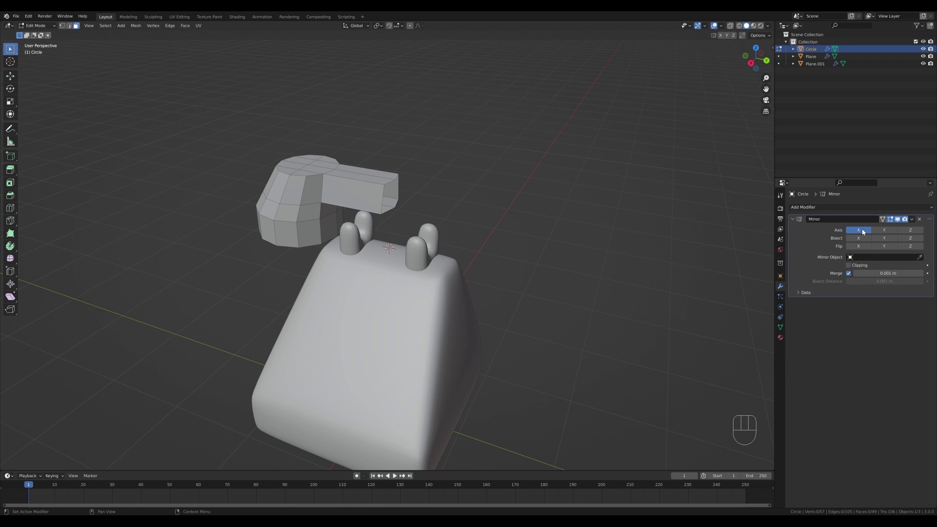
left_click(862, 232)
left_click(887, 231)
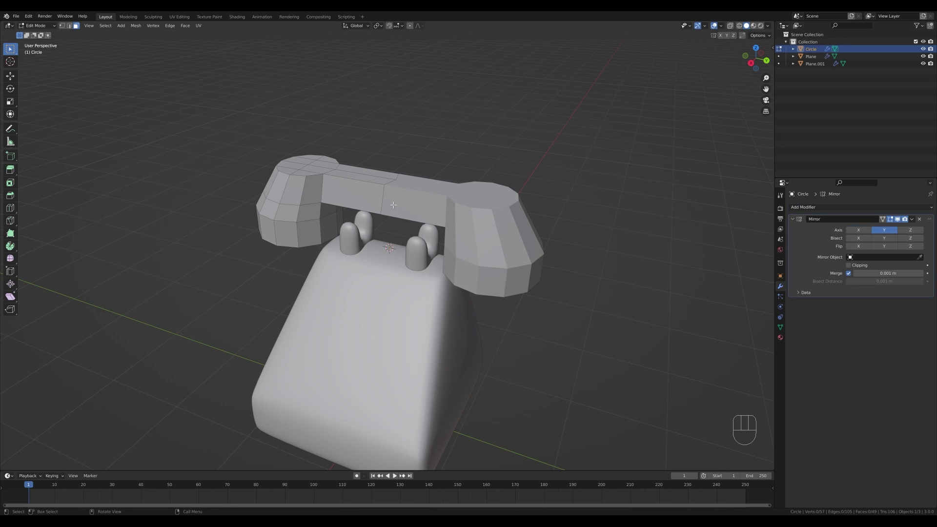
left_click(856, 267)
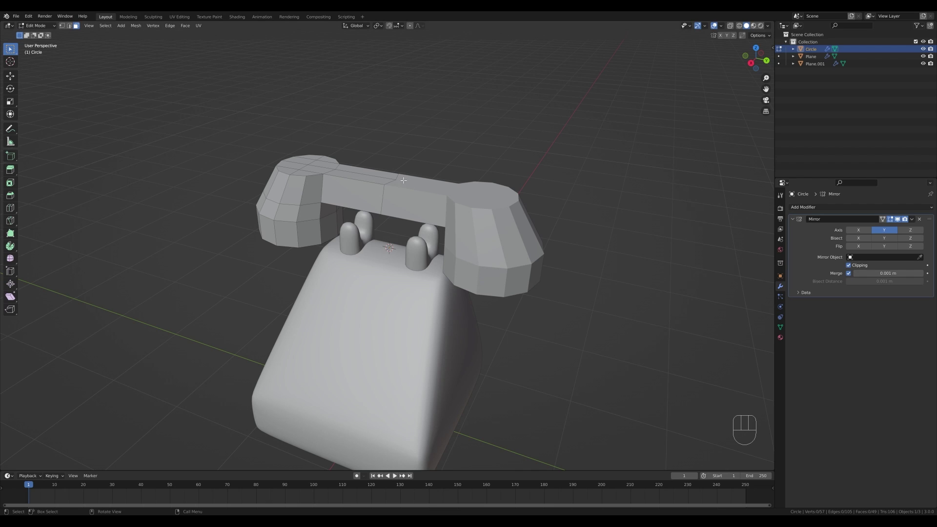
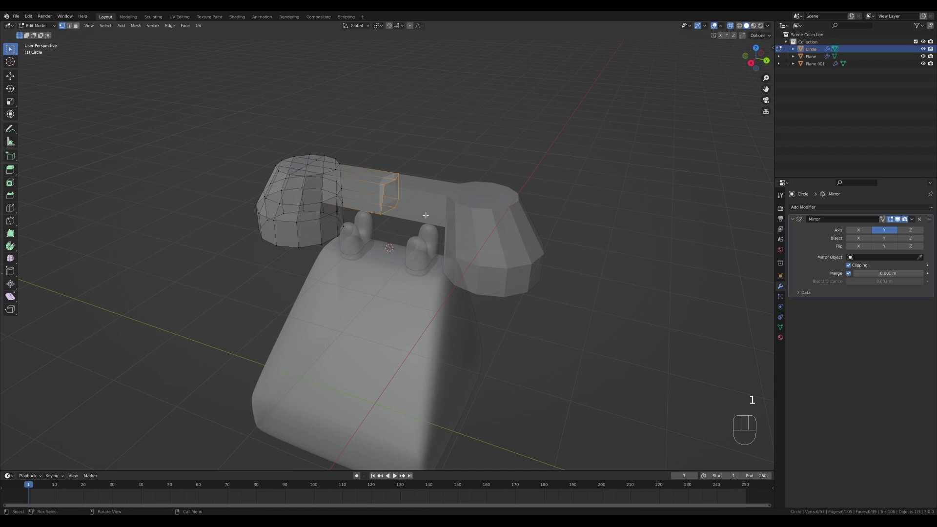
Add an edge loop along the arm and raise the handle's top edges into an arch in side view.
key("g")
key("Escape")
key("g")
key("y")
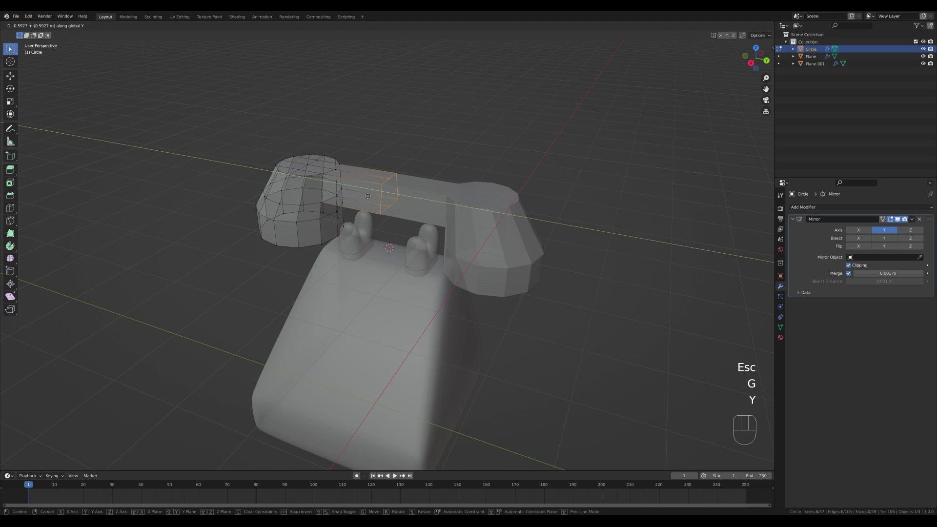
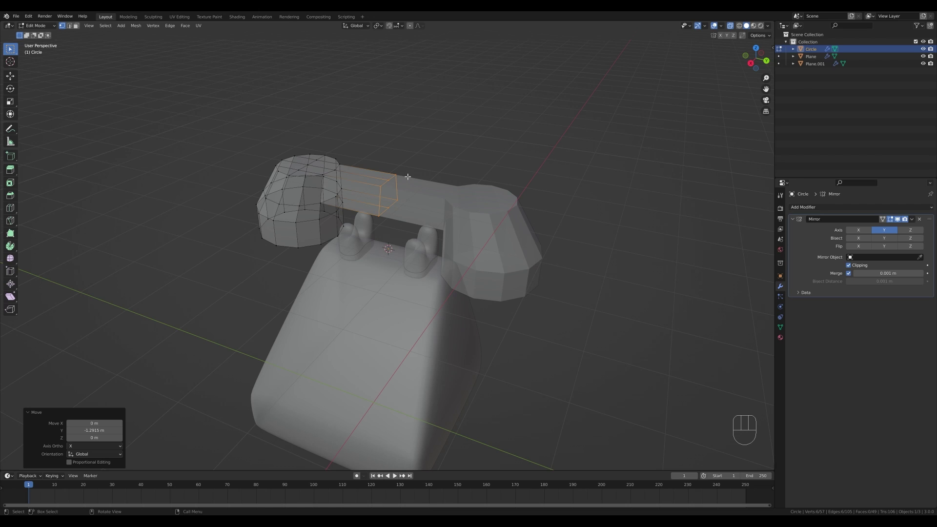
key("3")
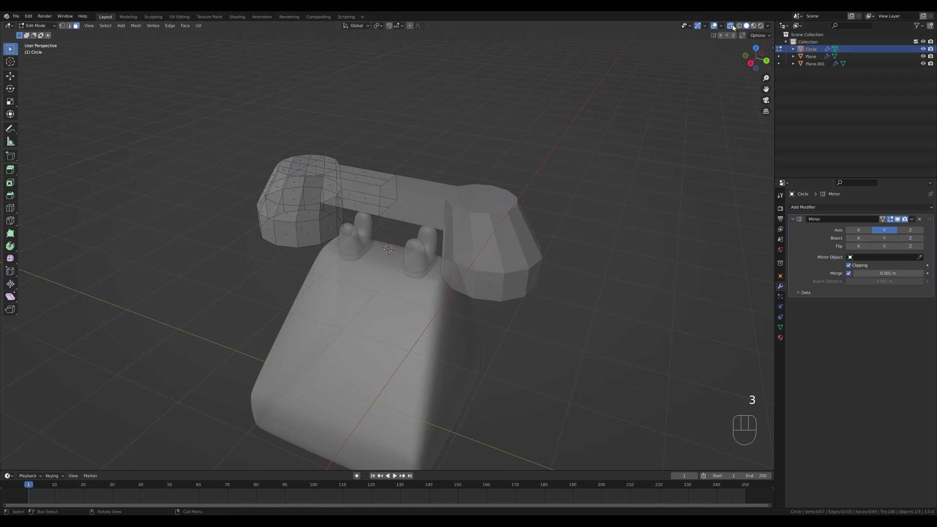
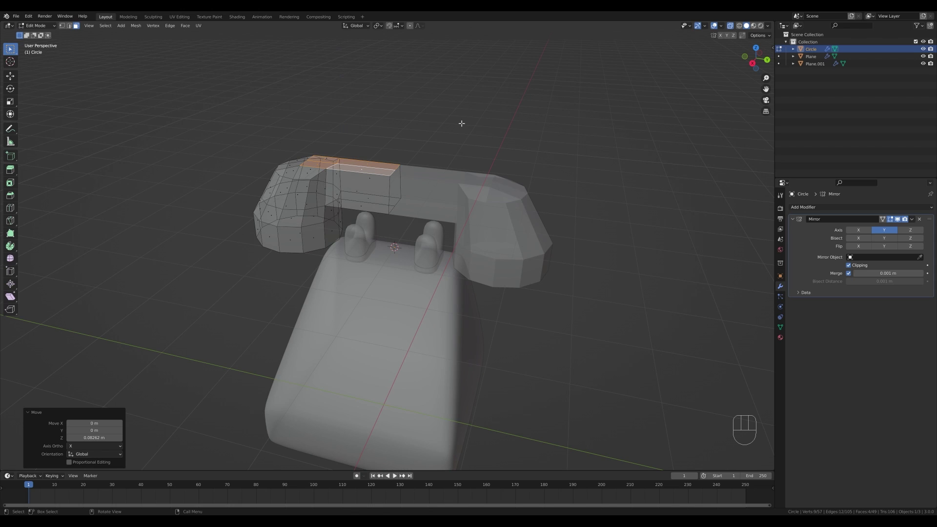
key("KP_3")
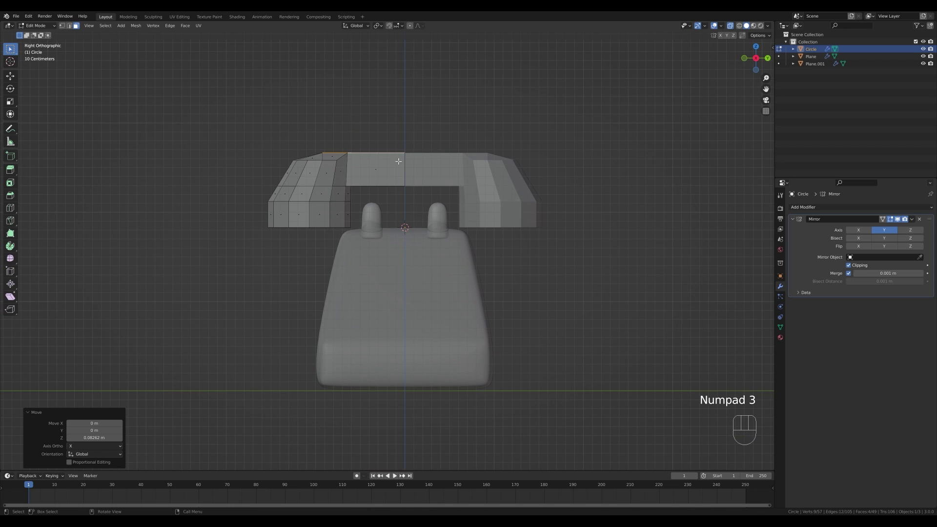
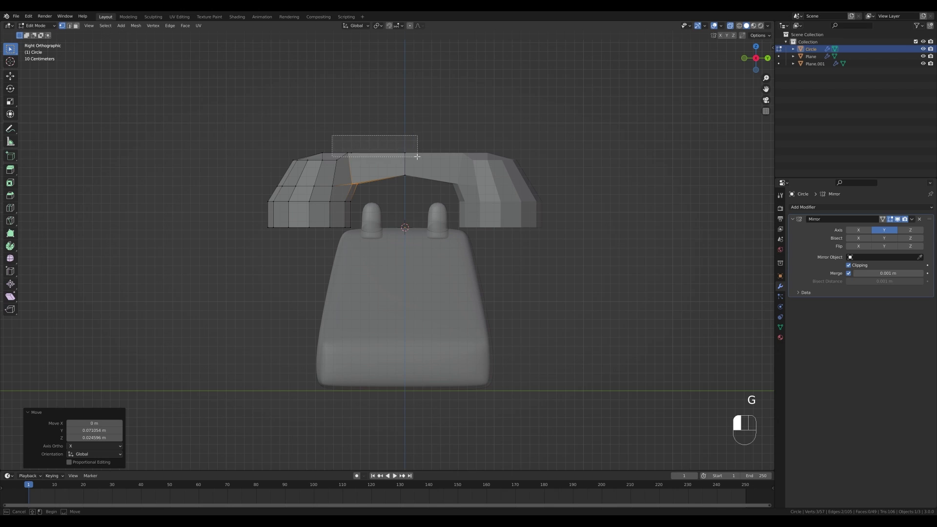
key("g")
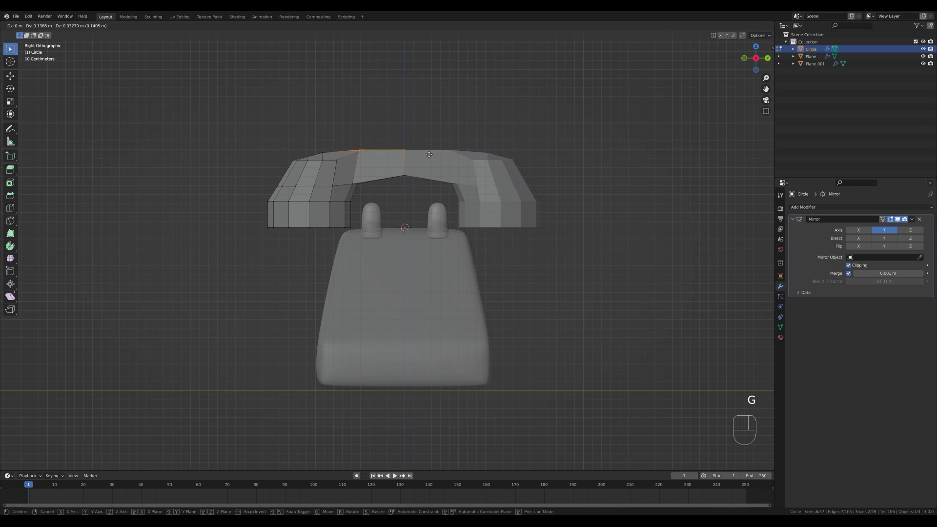
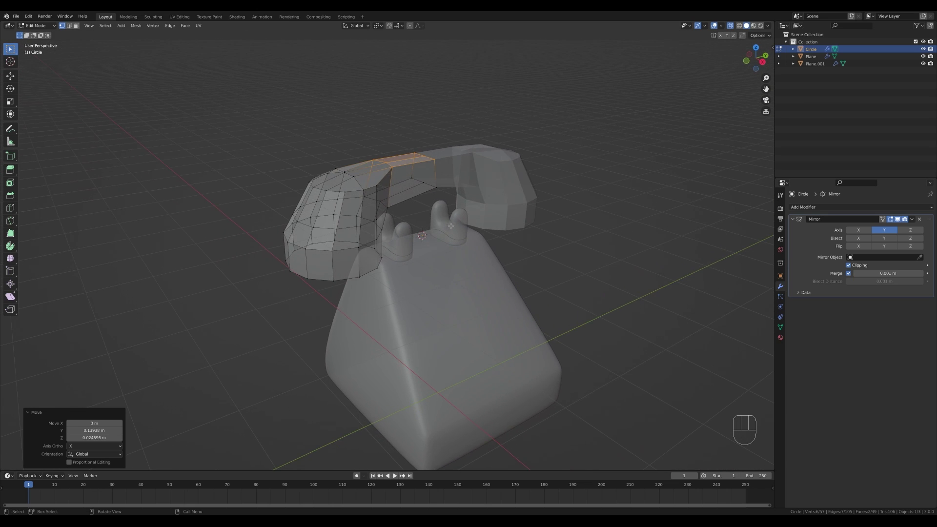
Give the handset a level-2 Subdivision with smooth shading, then start an edge loop near the earpiece.
key("Tab")
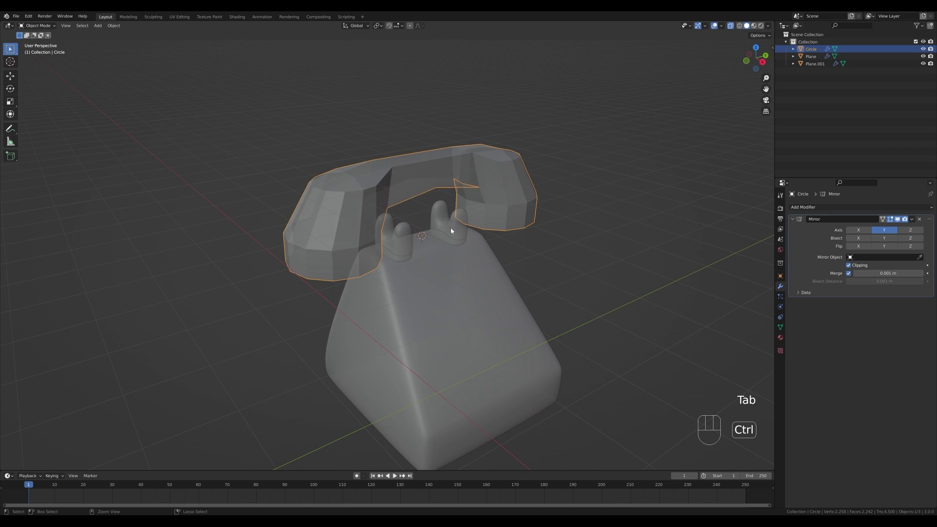
key("ctrl+2")
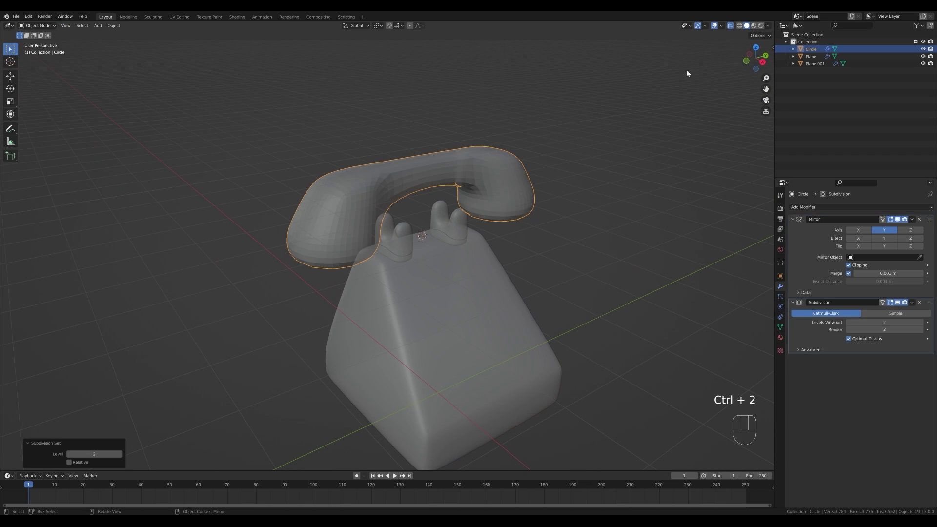
left_click(734, 27)
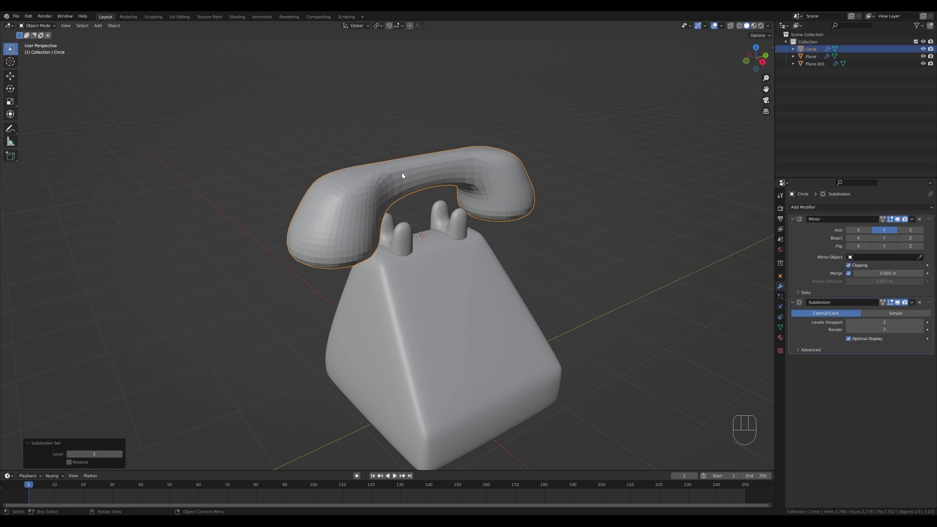
right_click(406, 178)
left_click_drag(415, 189, 379, 163)
key("3")
key("Tab")
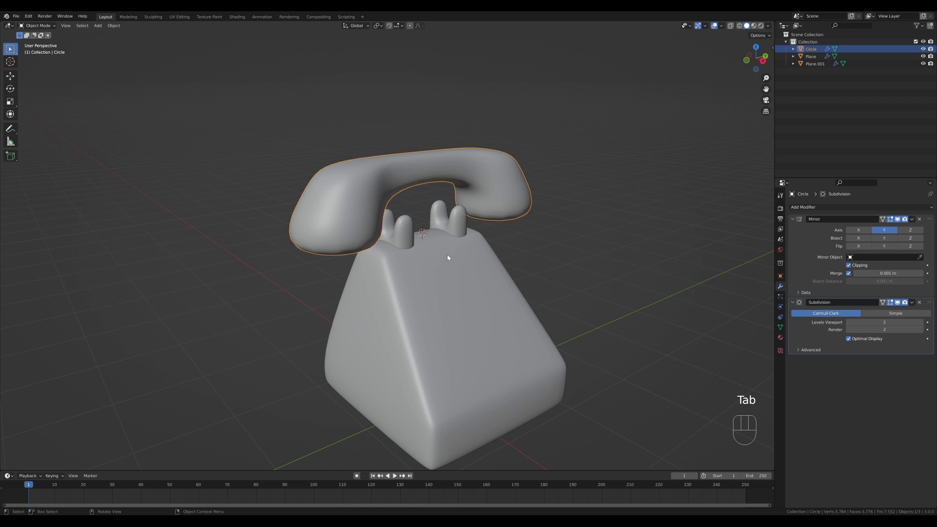
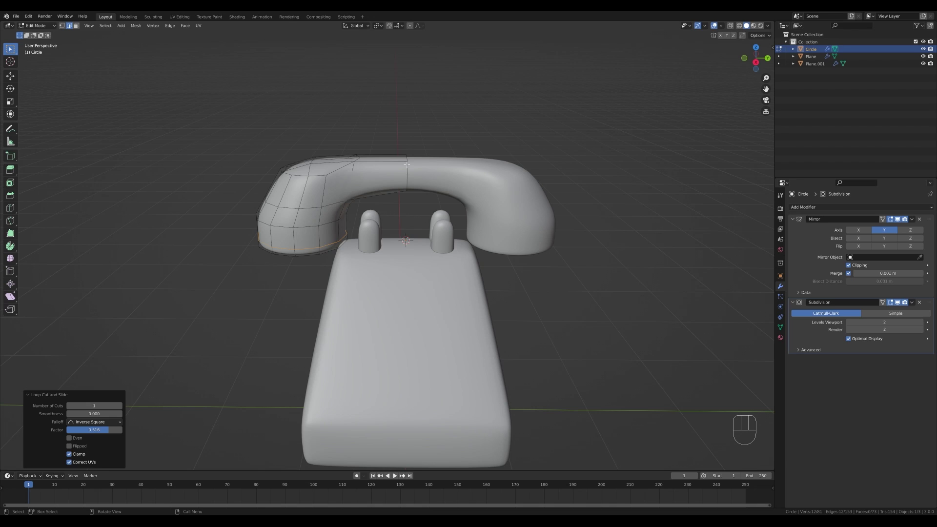
In side view, move all the handset geometry straight down toward the base.
key("KP_3")
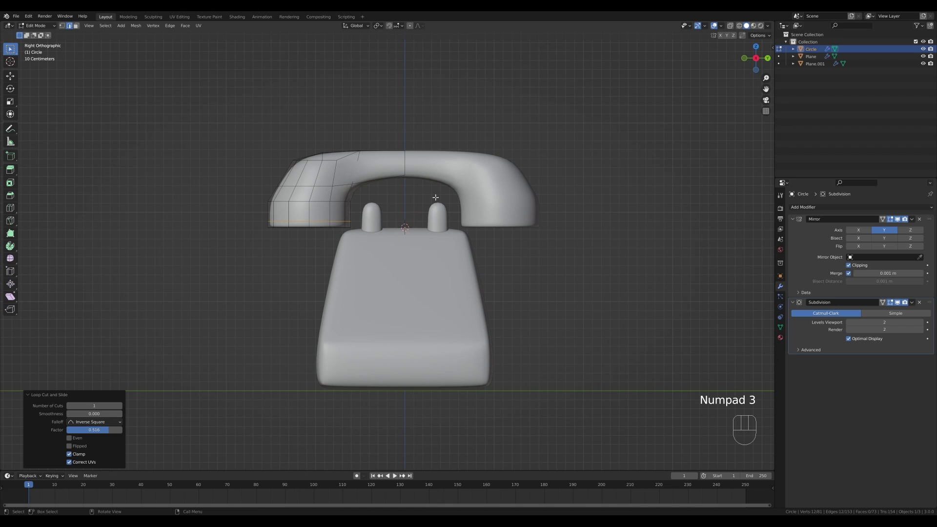
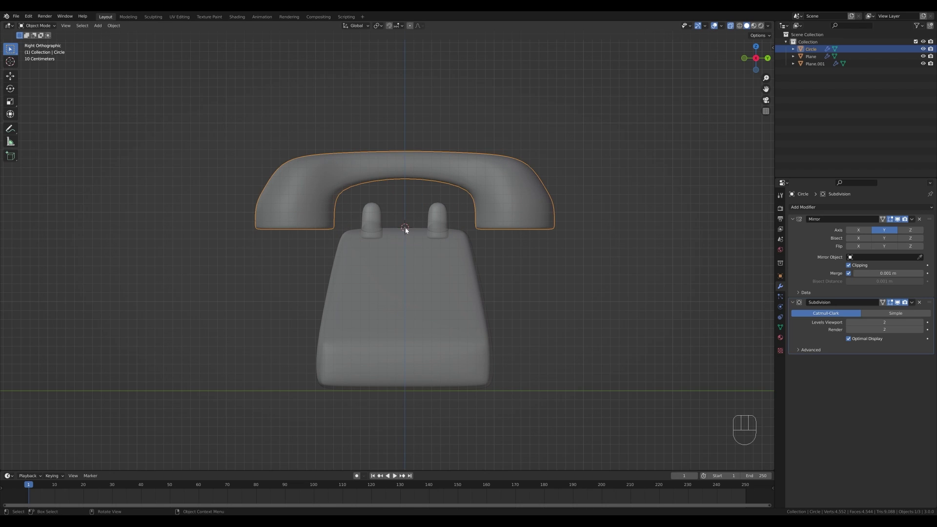
key("Tab")
key("a")
key("g")
key("z")
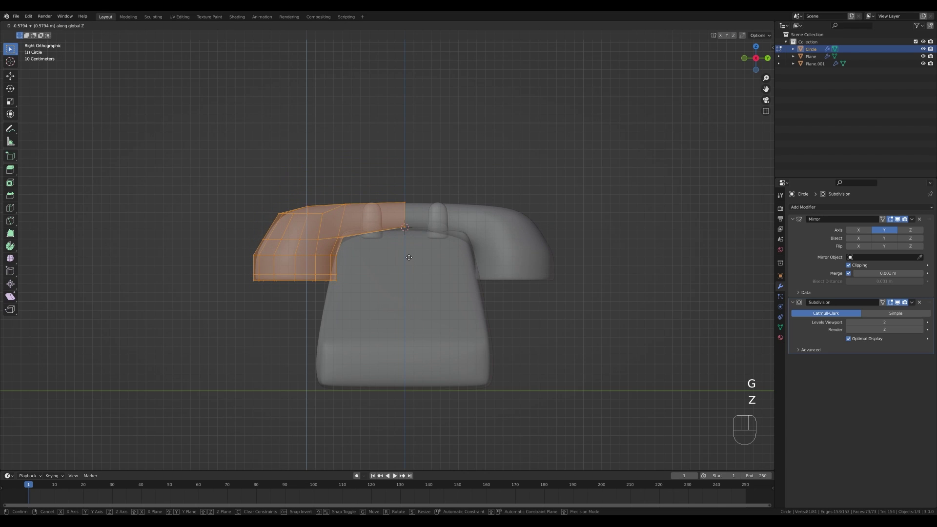
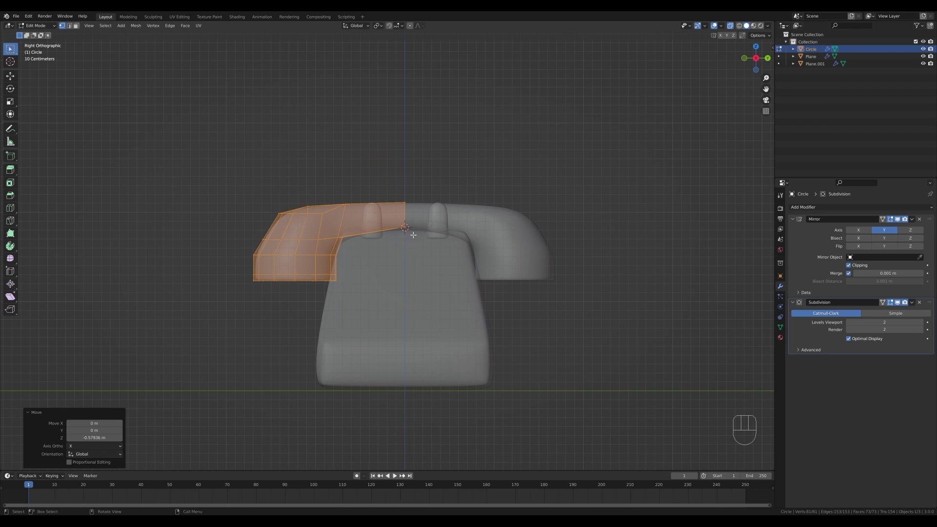
Lower the whole handset to about 0.18 m so it rests on the cradle prongs.
key("Tab")
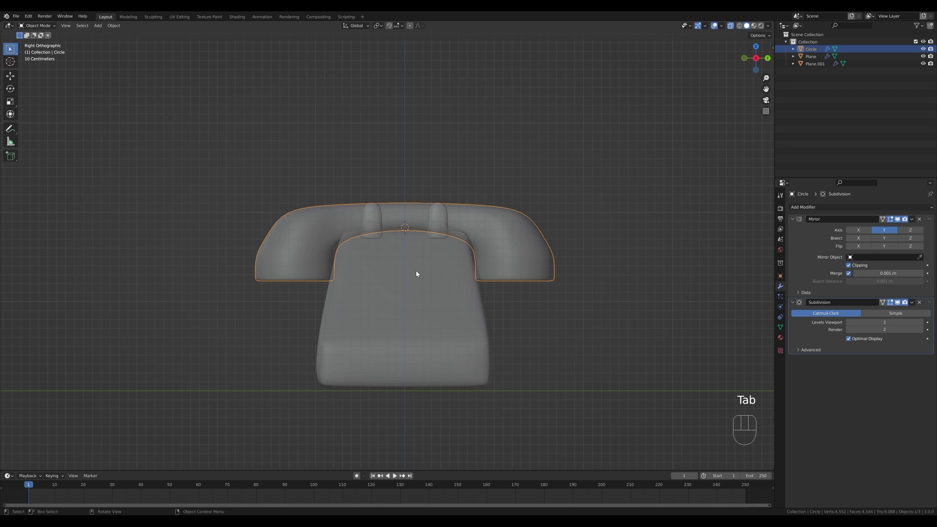
key("g")
key("z")
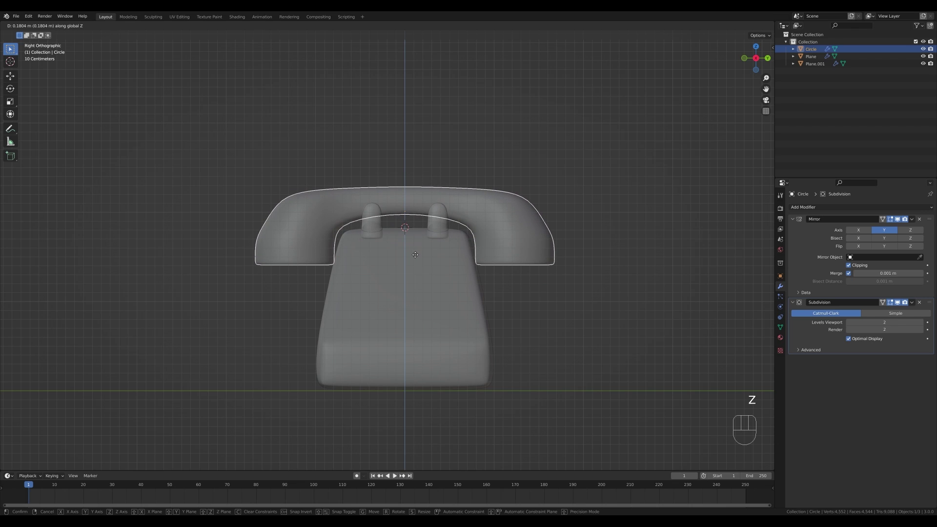
left_click(419, 257)
left_click_drag(370, 263, 412, 280)
middle_click(511, 278)
key("z")
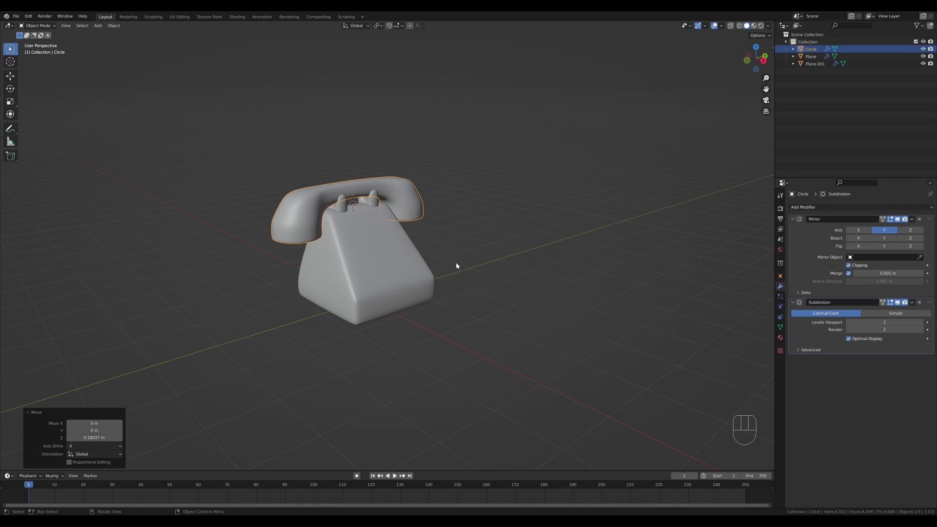
Add a 32-vertex circle mesh and slide it along X away from the telephone.
key("shift+s")
key("shift+a")
key("shift+a")
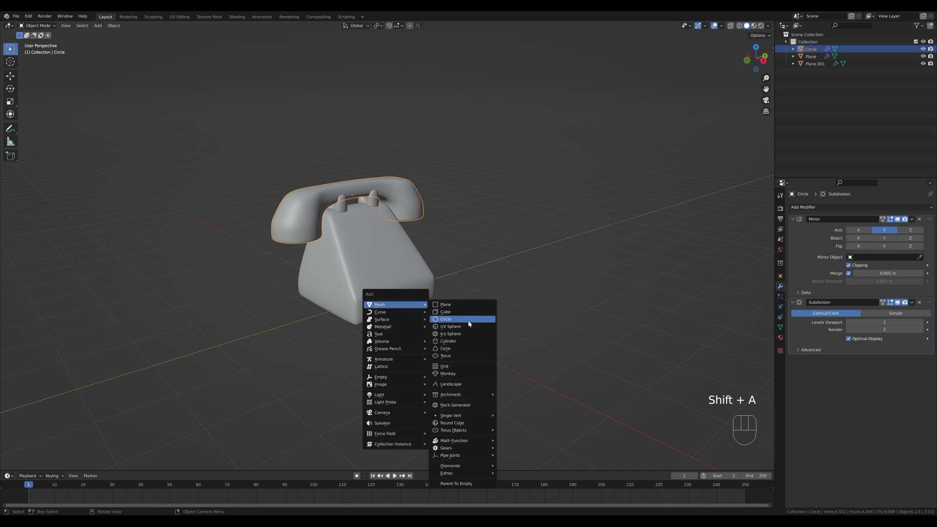
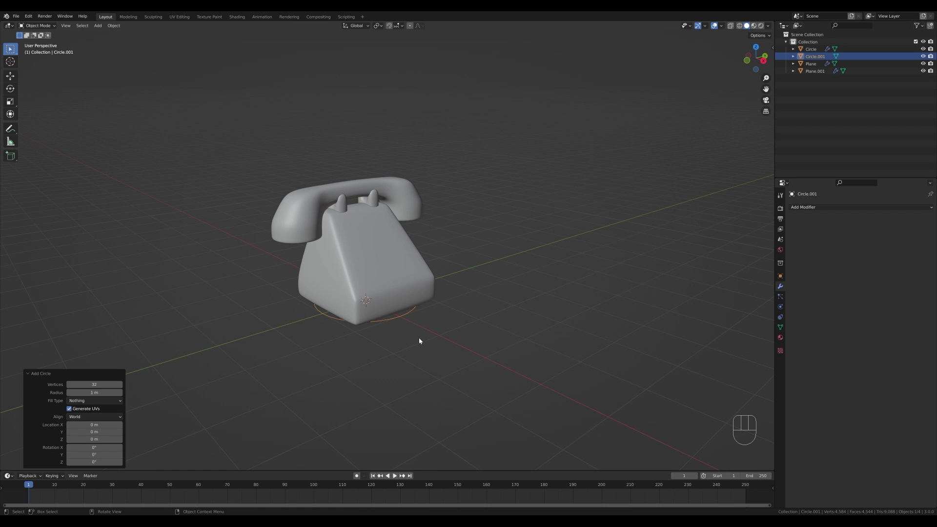
key("g")
key("x")
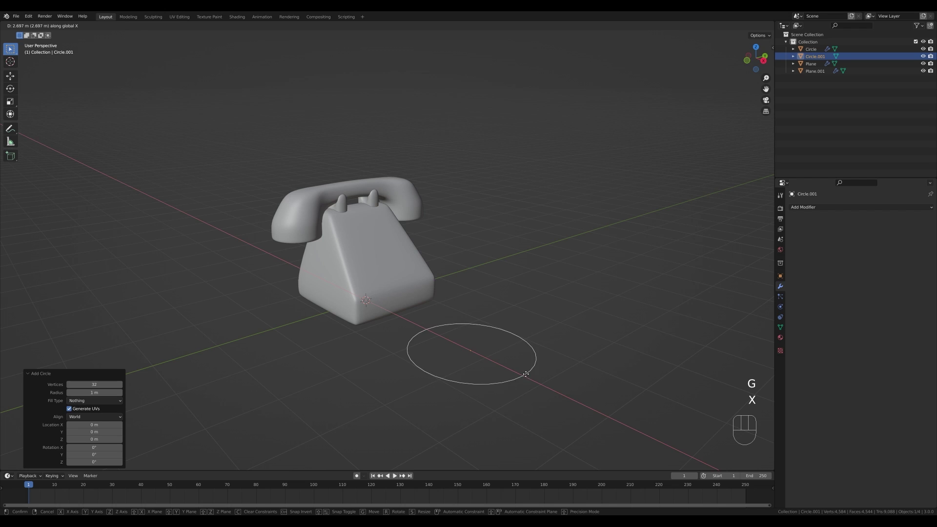
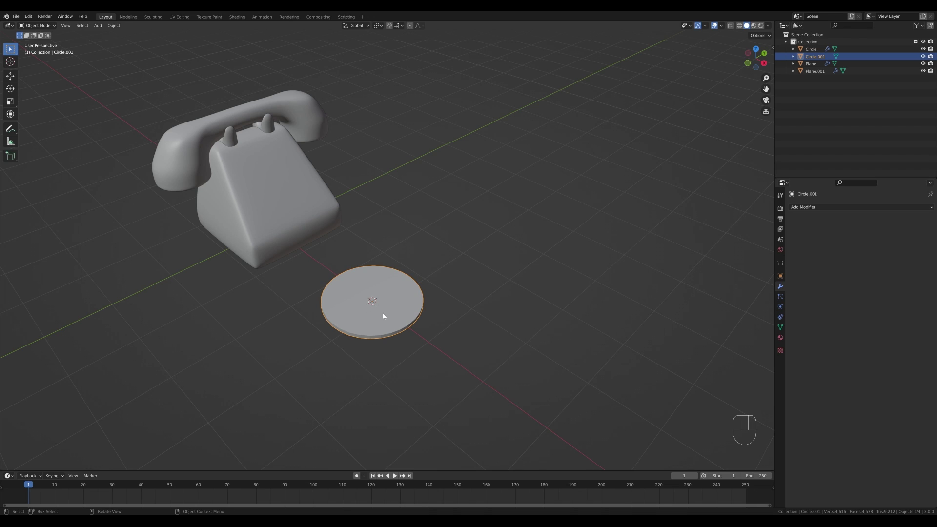
Add a Plain Axes empty at the disc centre and a small cylinder near its edge.
key("shift+a")
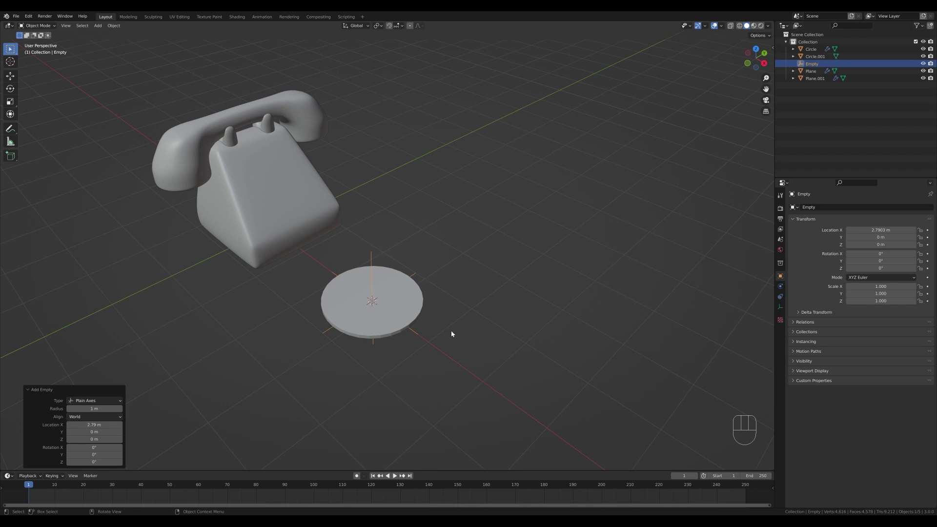
key("shift+a")
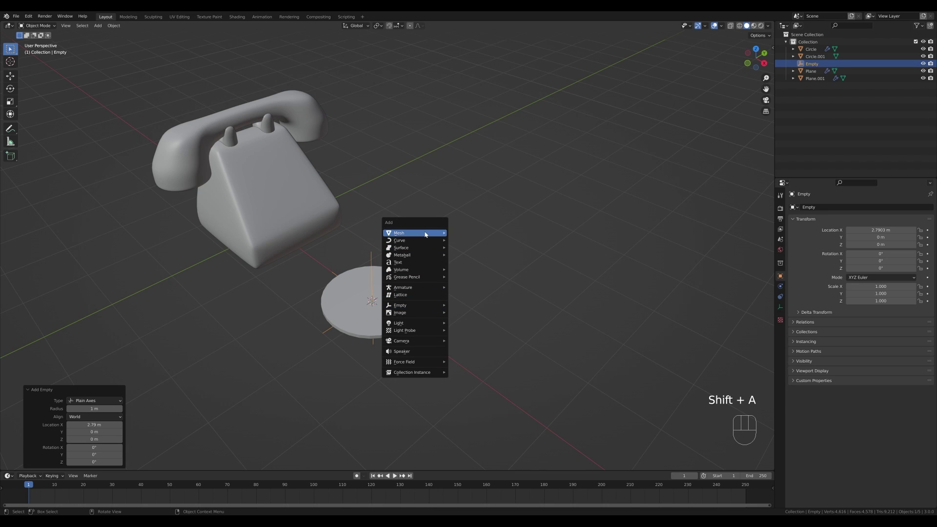
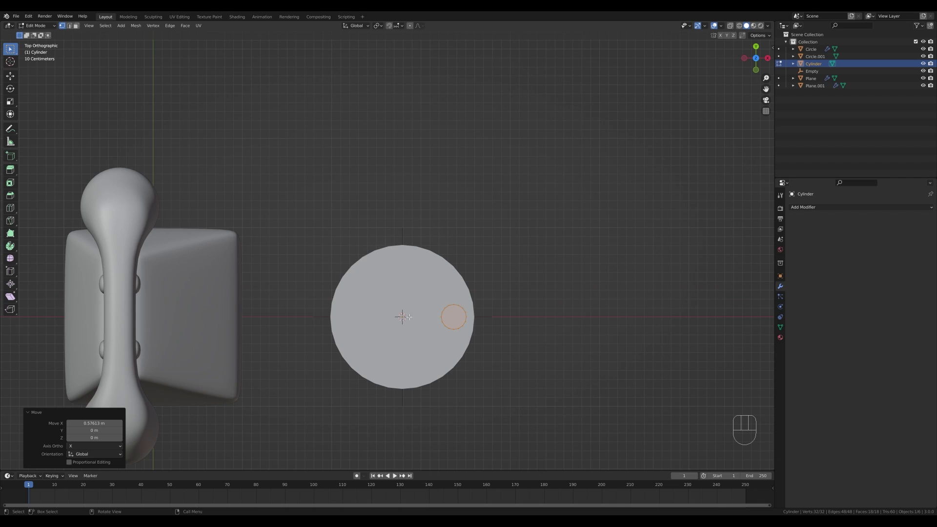
Give the cylinder an Array modifier with Relative Offset off and Object Offset using the Empty.
key("Tab")
key("r")
key("Escape")
key("ctrl+z")
left_click_drag(806, 208, 793, 233)
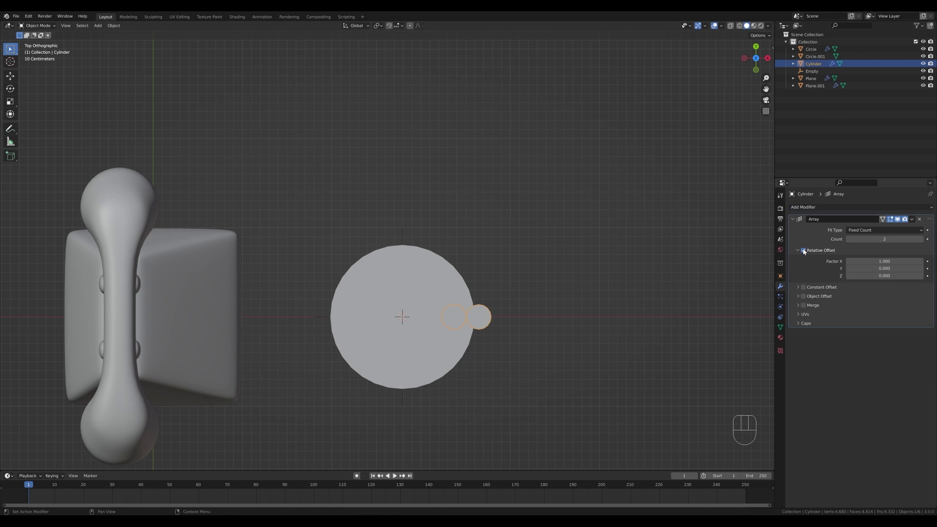
left_click(806, 251)
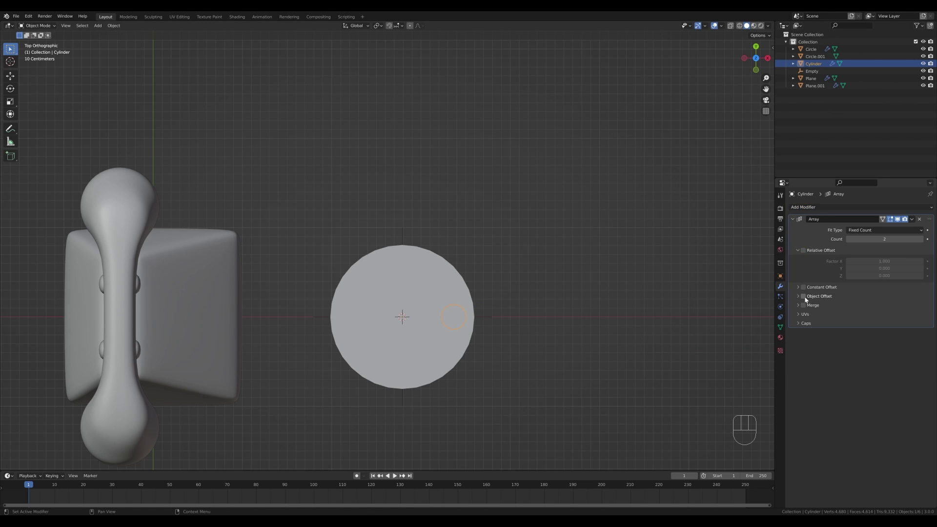
left_click(807, 300)
left_click(801, 301)
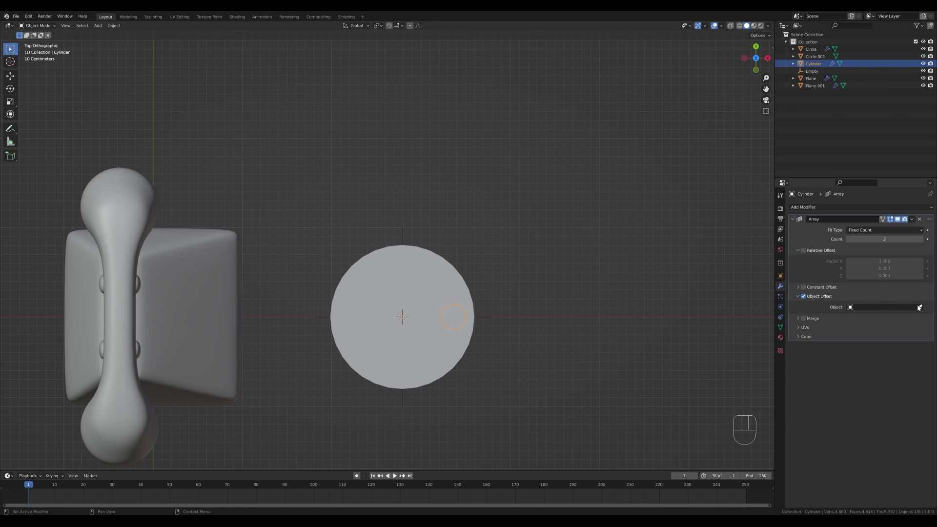
left_click(922, 308)
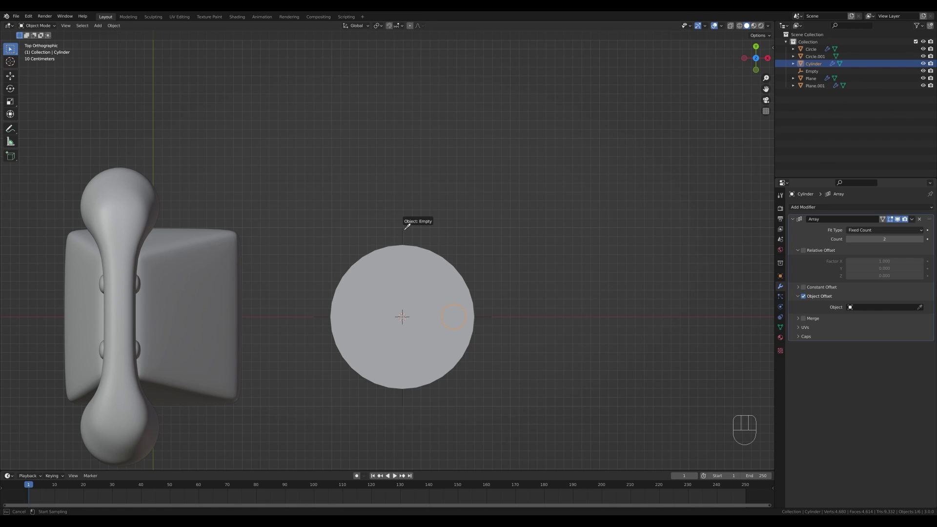
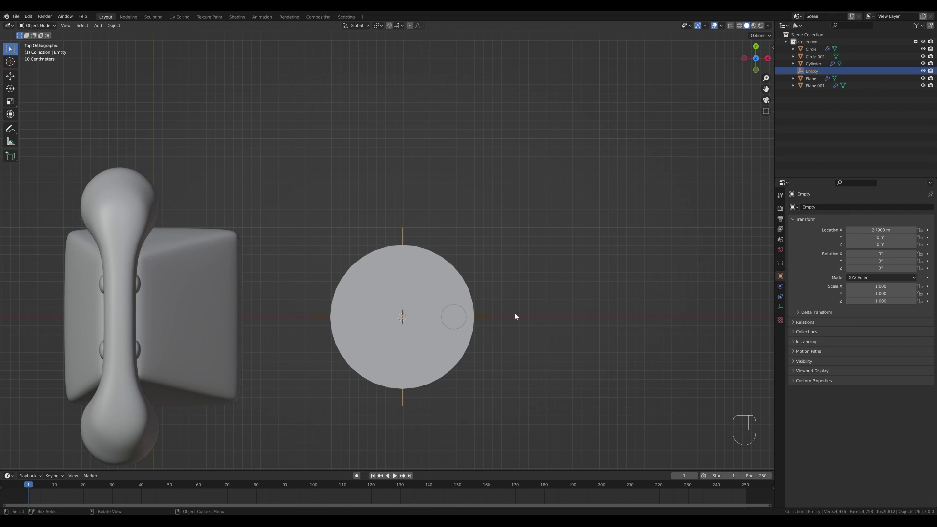
Rotate the empty 36° about Z so the array copies fan around the disc.
key("r")
key("KP_3")
key("KP_6")
key("KP_Enter")
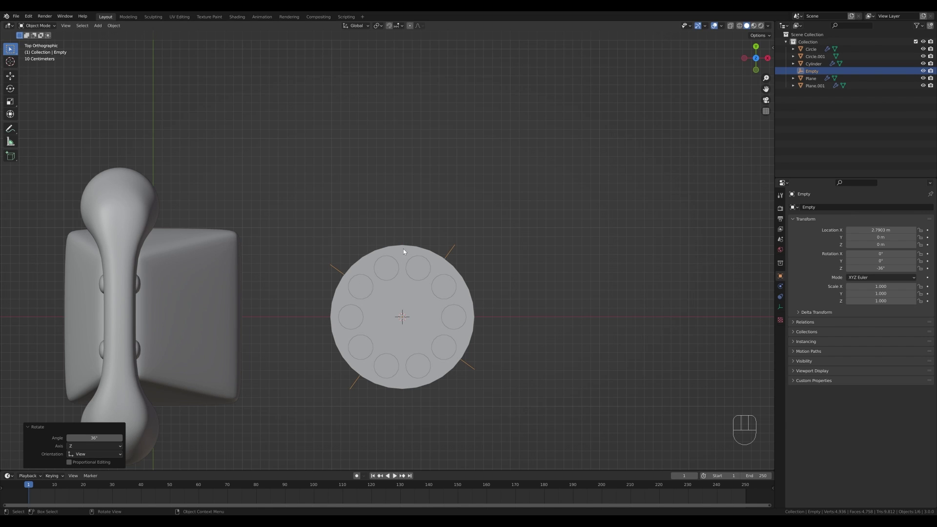
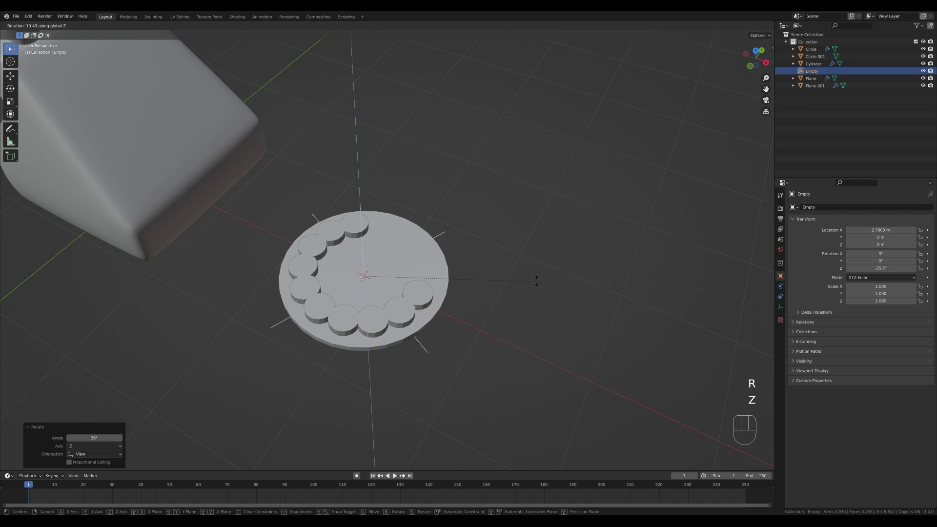
key("Escape")
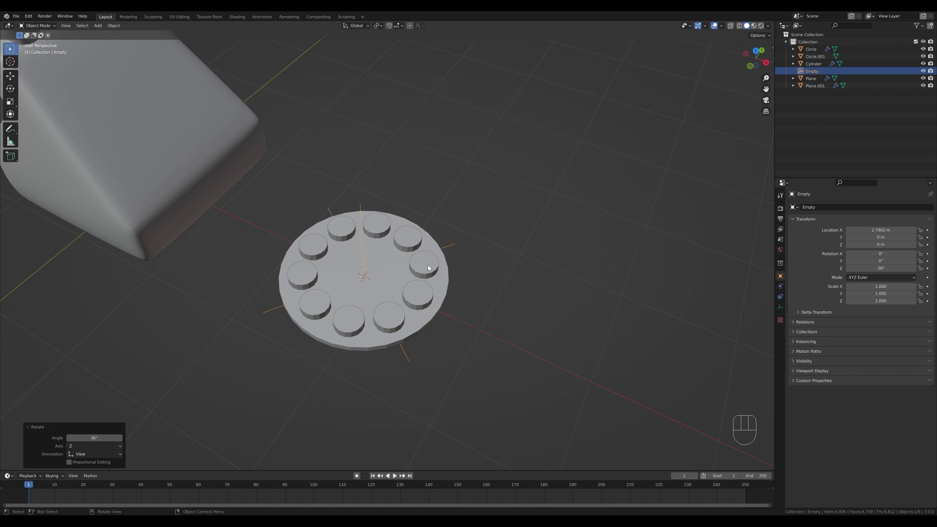
Shrink the finger-hole cylinder slightly in Edit Mode.
left_click(432, 268)
key("Tab")
key("s")
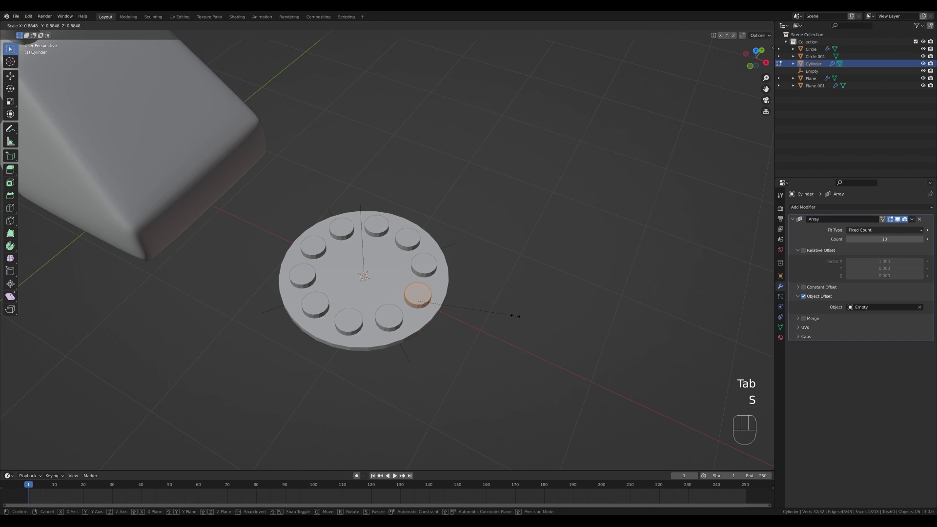
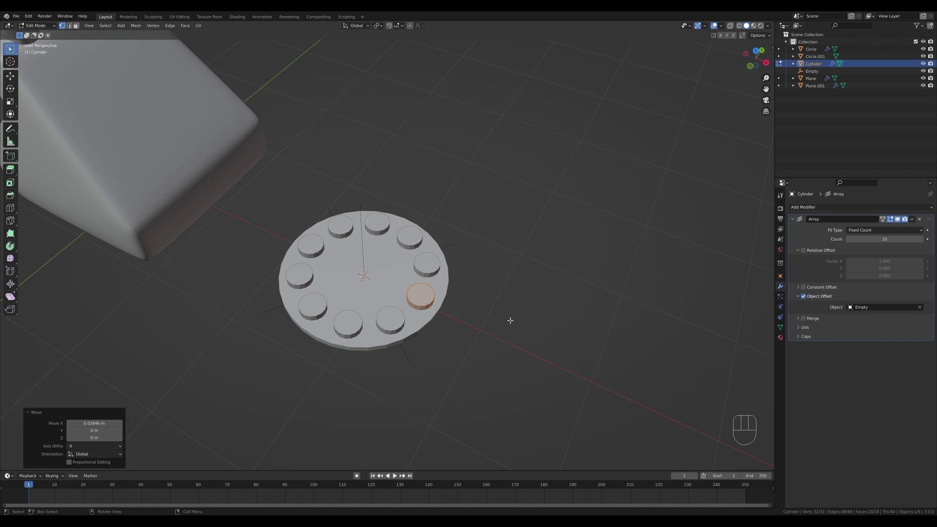
key("Tab")
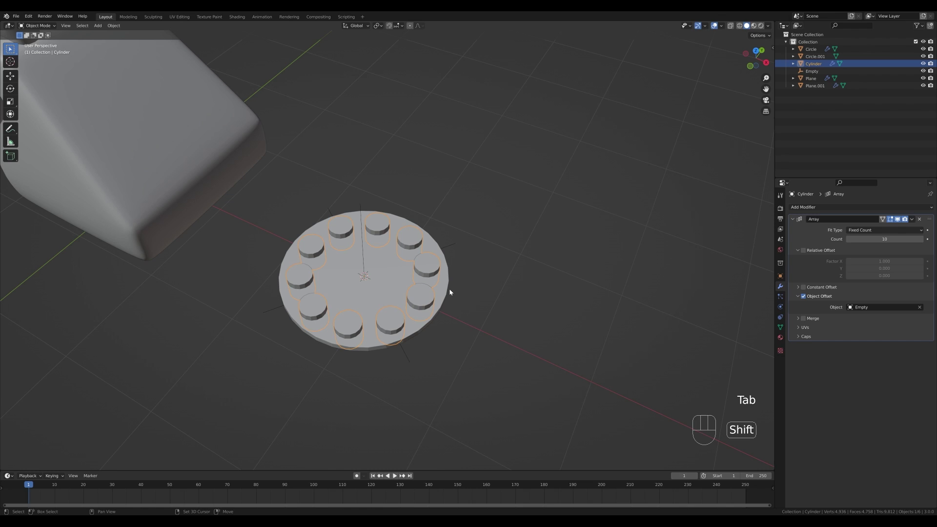
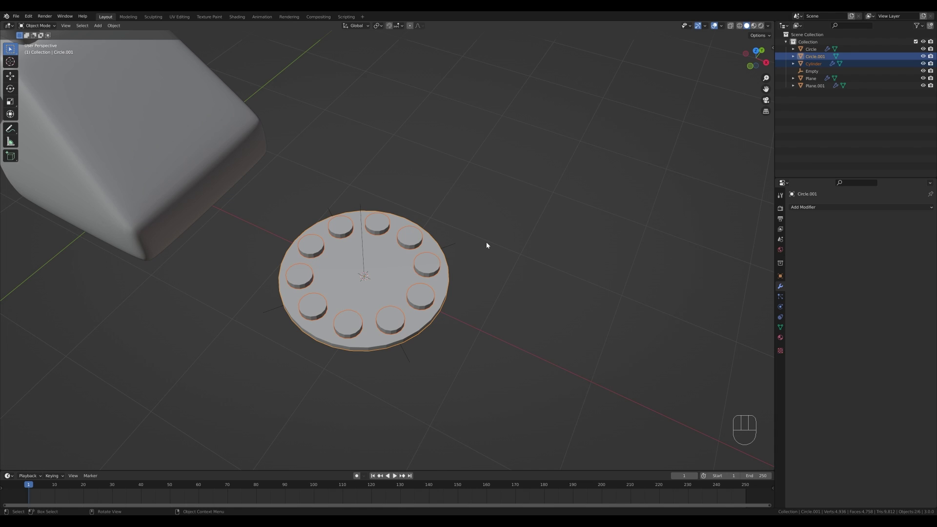
Cut the cylinder ring out of the disc with a Boolean Difference and enlarge the holes a little.
key("ctrl+KP_Subtract")
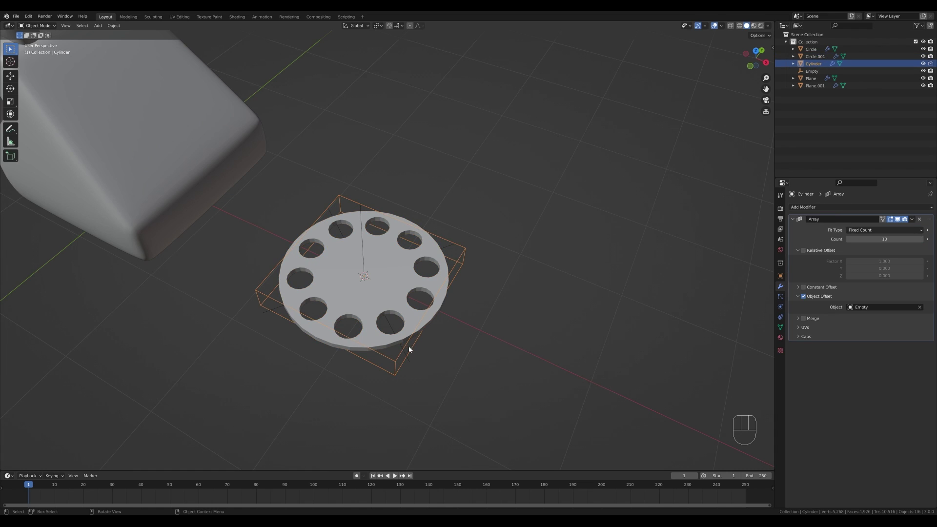
key("Tab")
key("s")
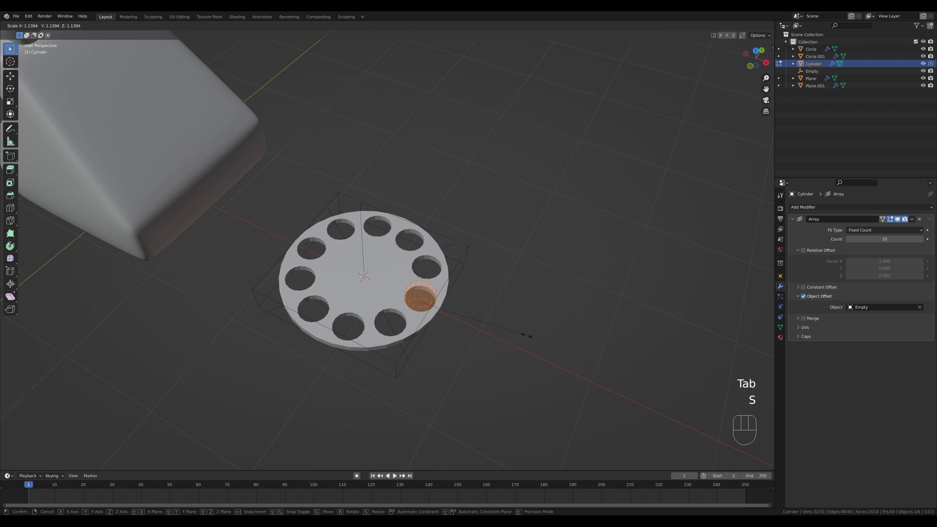
key("Escape")
key("Tab")
Shade the dial disc smooth with Auto Smooth keeping the hole edges crisp.
left_click(399, 284)
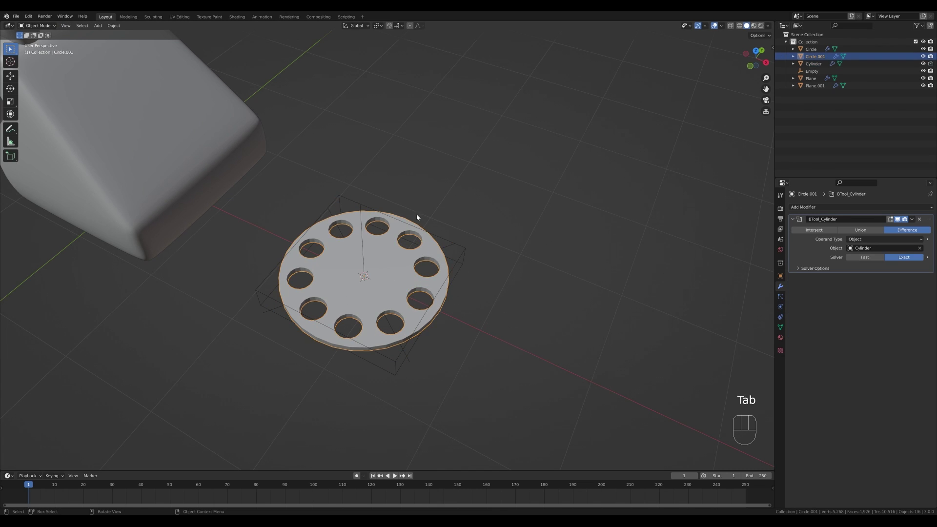
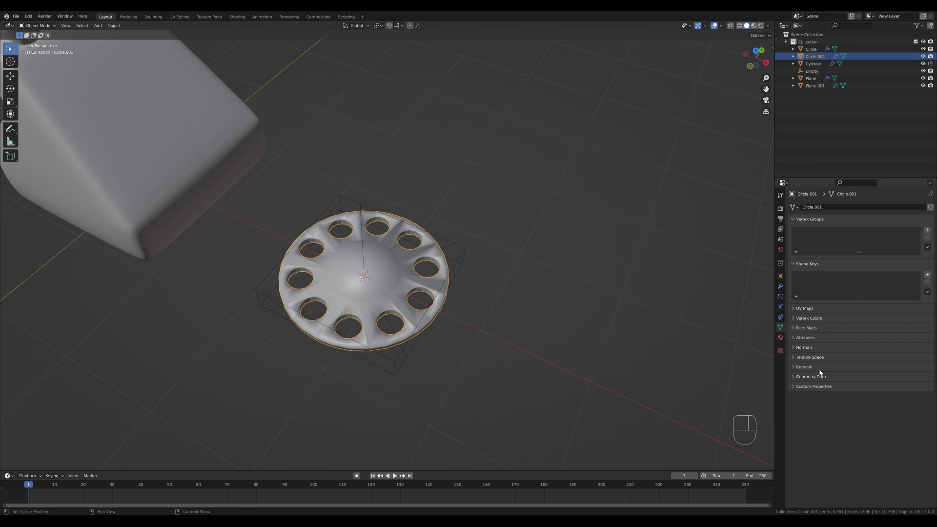
left_click(808, 349)
left_click(849, 361)
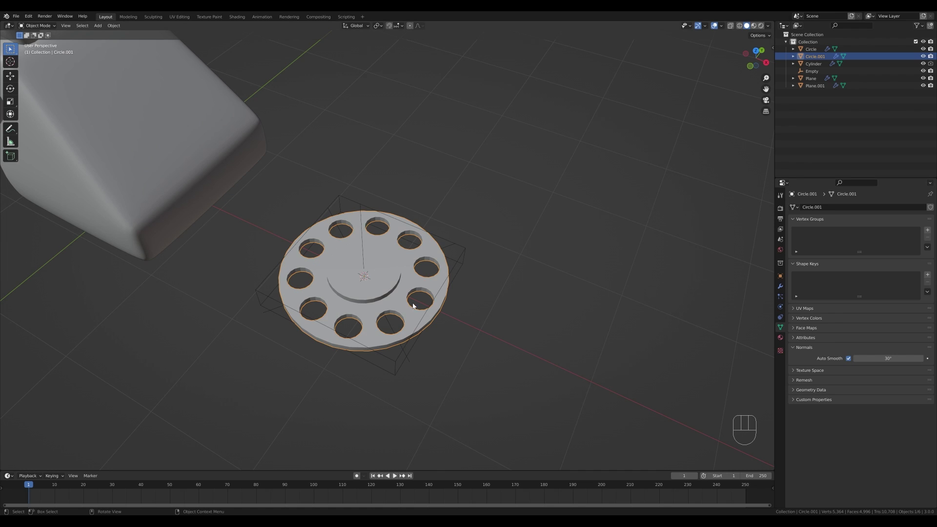
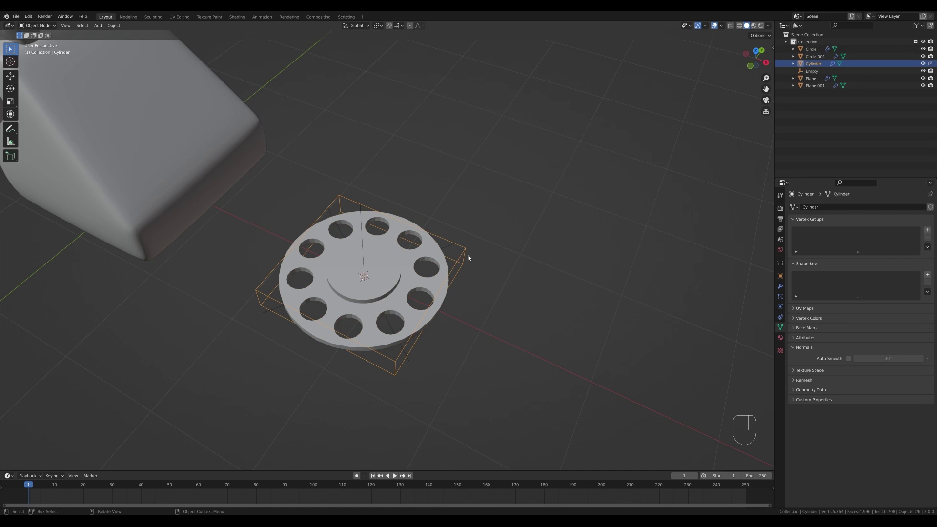
Select the cutter, empty and dial together and bring up the parenting options.
right_click(470, 258)
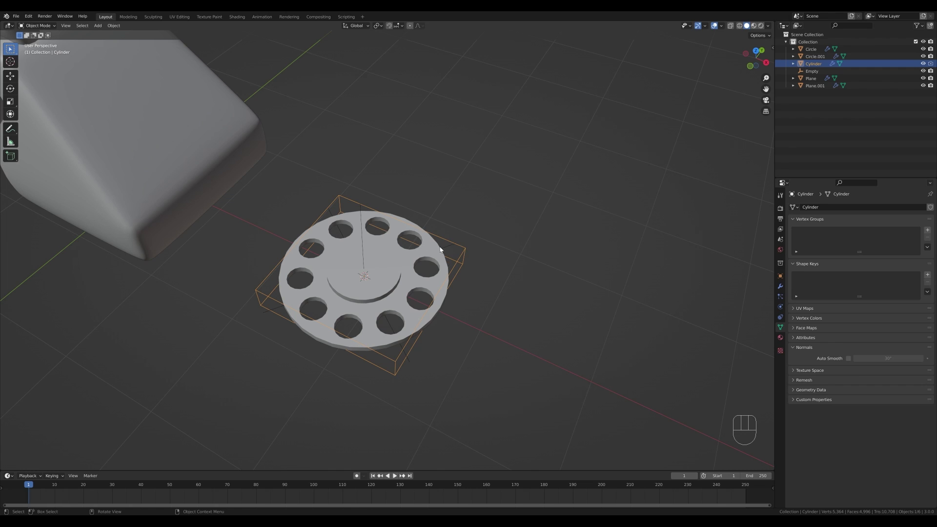
left_click_drag(355, 262, 491, 406)
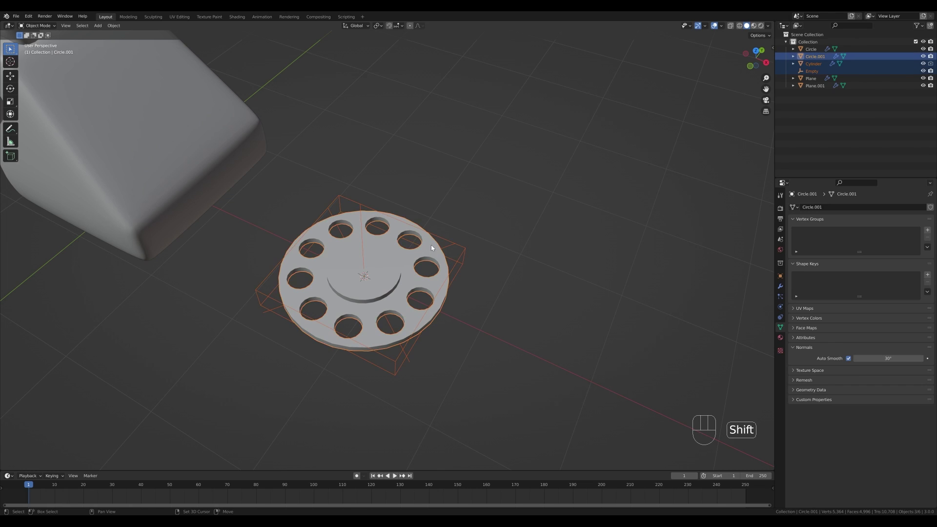
key("ctrl+p")
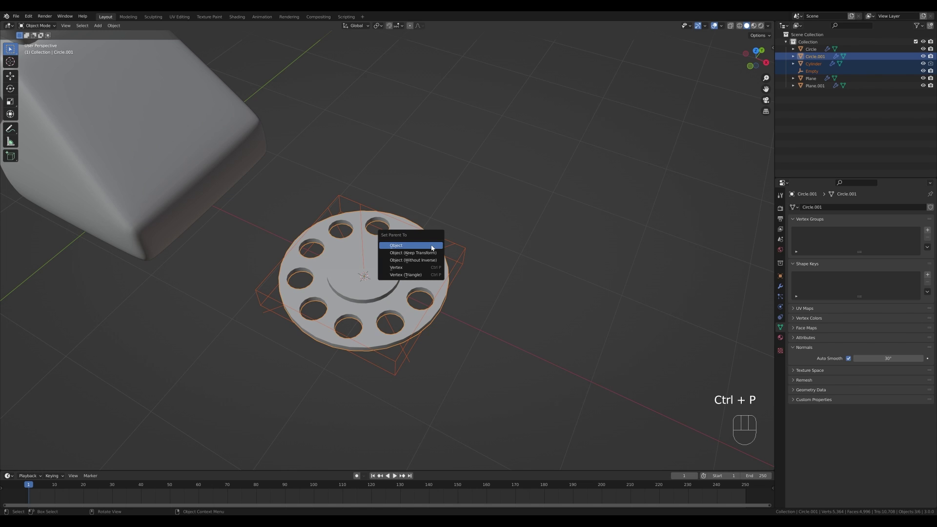
From top view, slide the dial along X onto the front of the phone body.
key("g")
key("Escape")
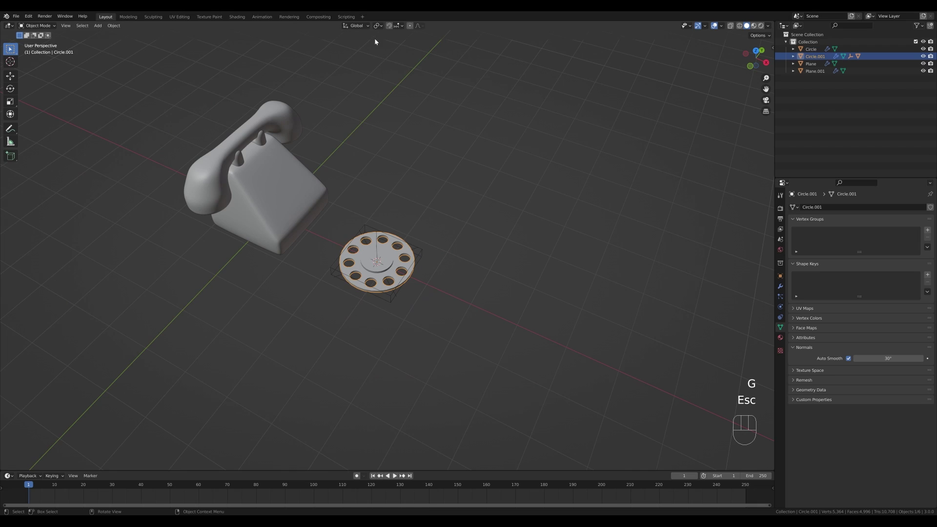
left_click_drag(400, 28, 461, 161)
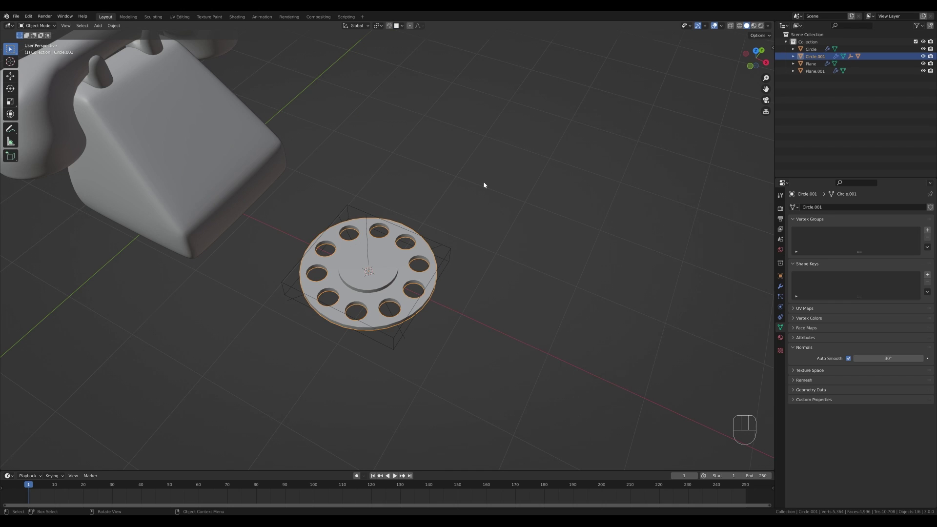
key("KP_7")
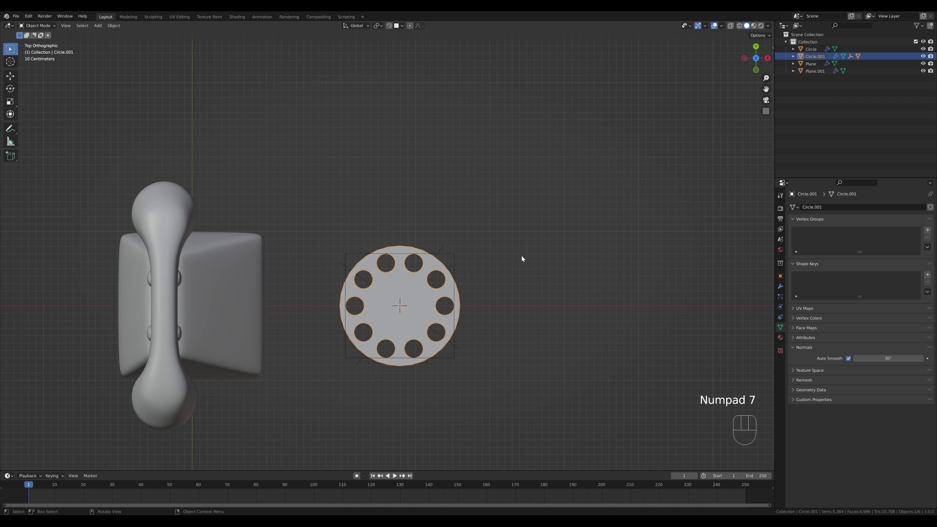
key("g")
key("x")
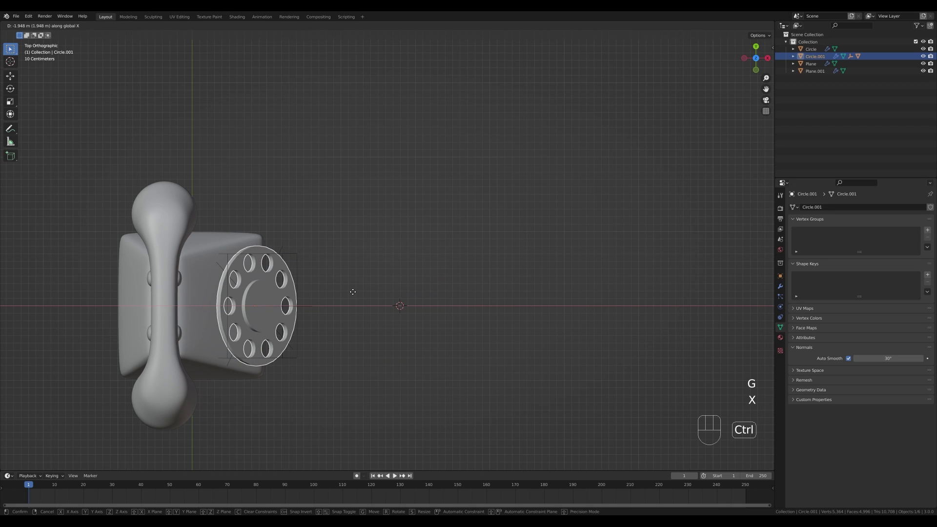
left_click(327, 288)
Scale the dial down to fit the phone's front face.
middle_click(358, 294)
left_click_drag(331, 138, 421, 252)
key("s")
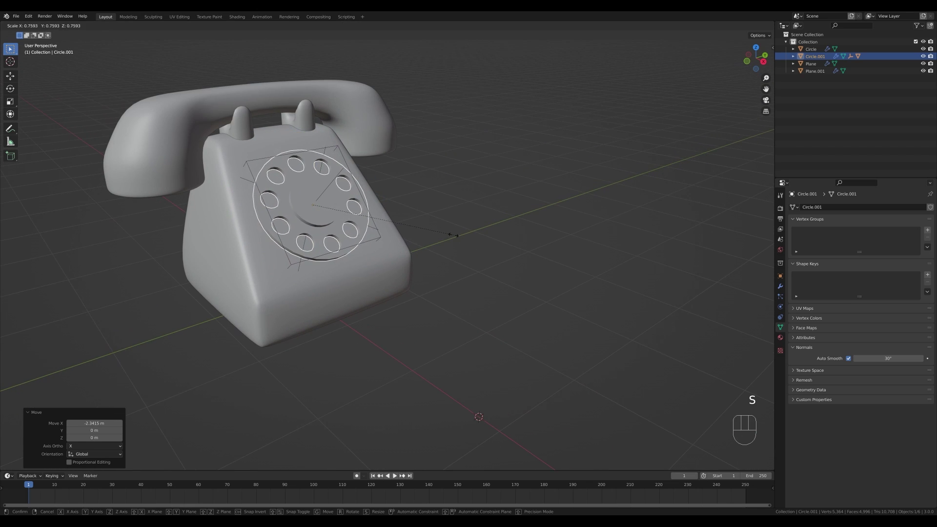
left_click_drag(456, 238, 400, 227)
left_click_drag(398, 223, 393, 225)
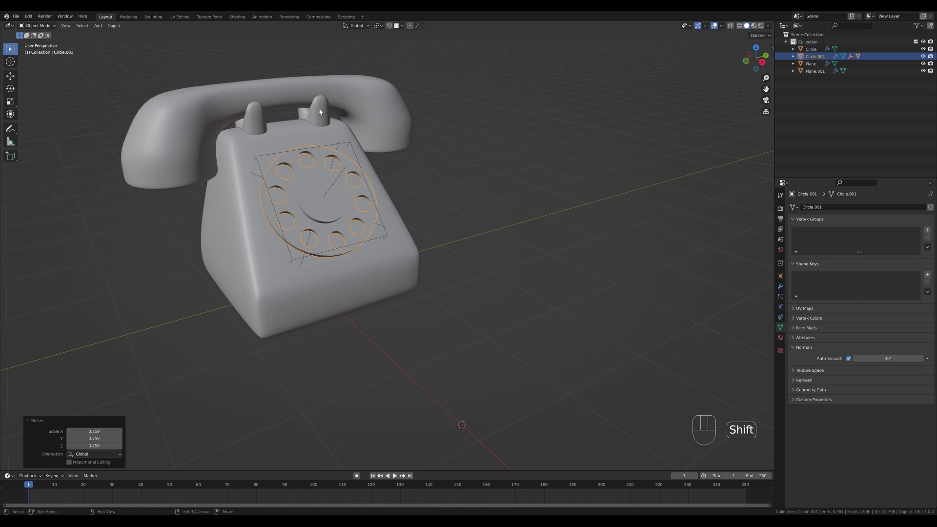
left_click(322, 111)
Parent the dial and other phone parts under the telephone base object.
left_click(361, 94)
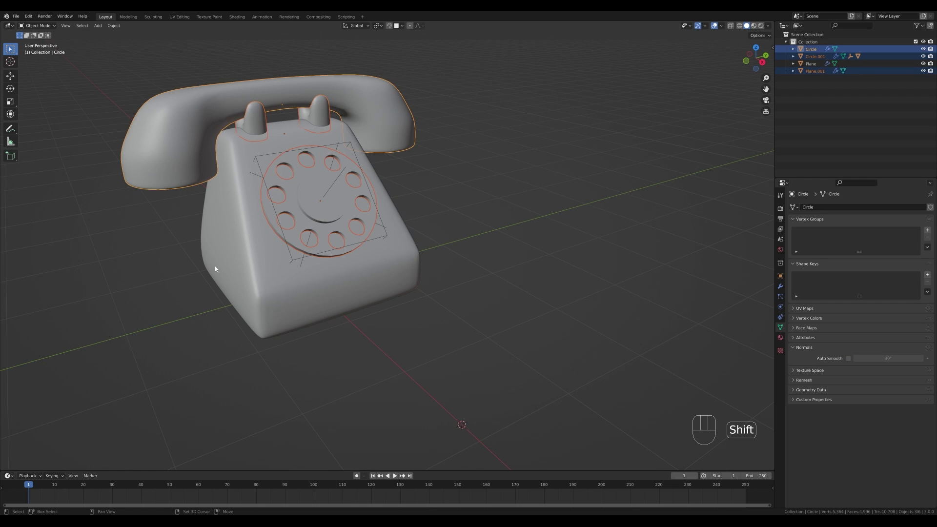
key("ctrl+p")
left_click(469, 259)
left_click(381, 276)
key("g")
key("Escape")
key("shift+s")
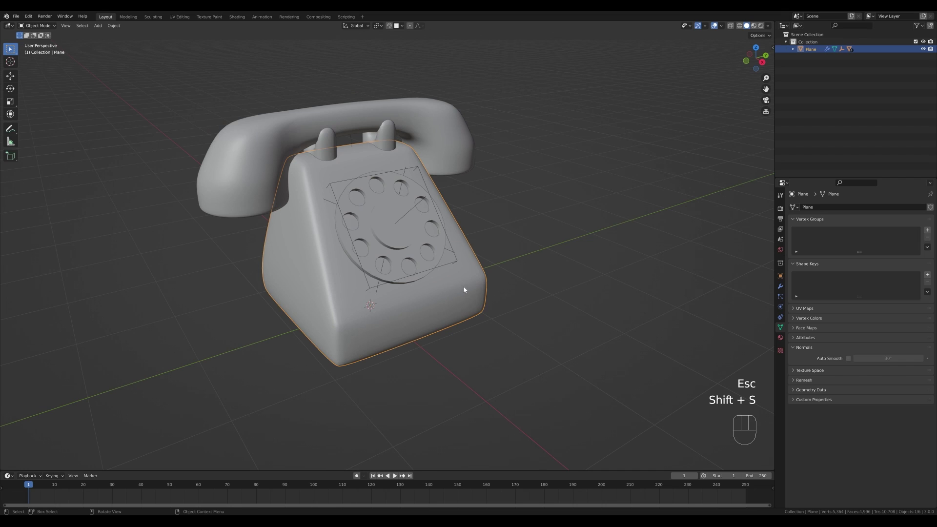
Add a plane under the phone and scale it up into a large floor.
middle_click(483, 266)
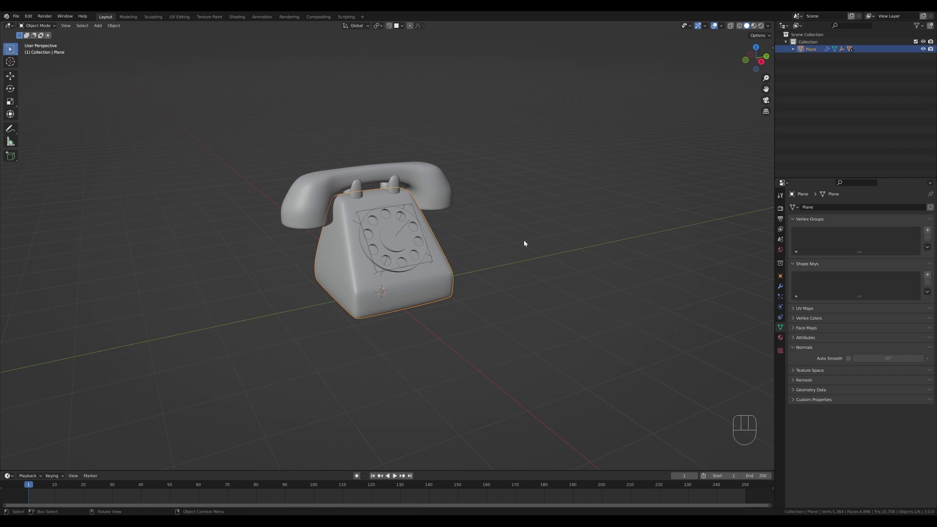
key("shift+a")
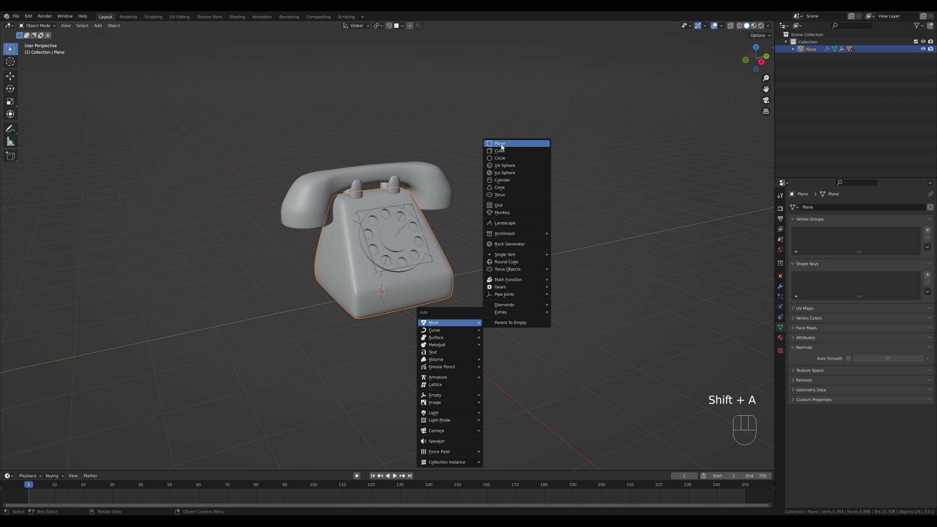
key("s")
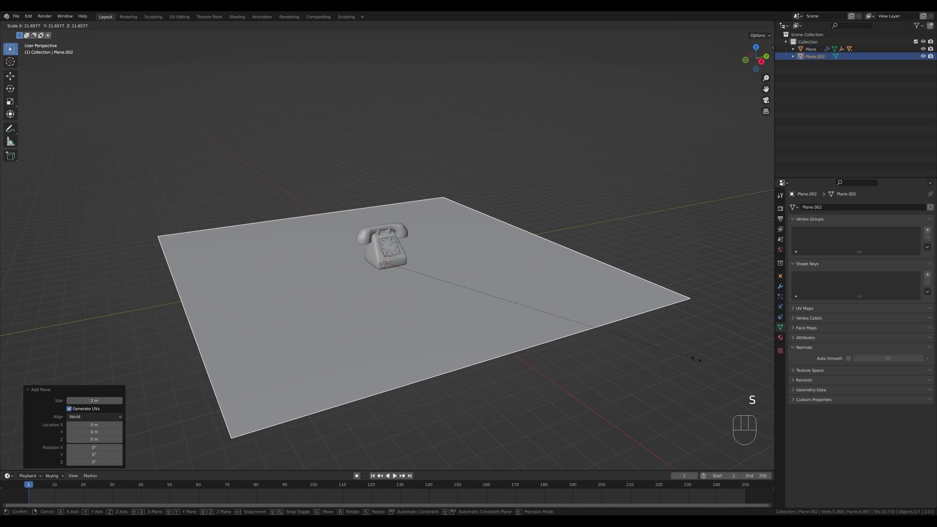
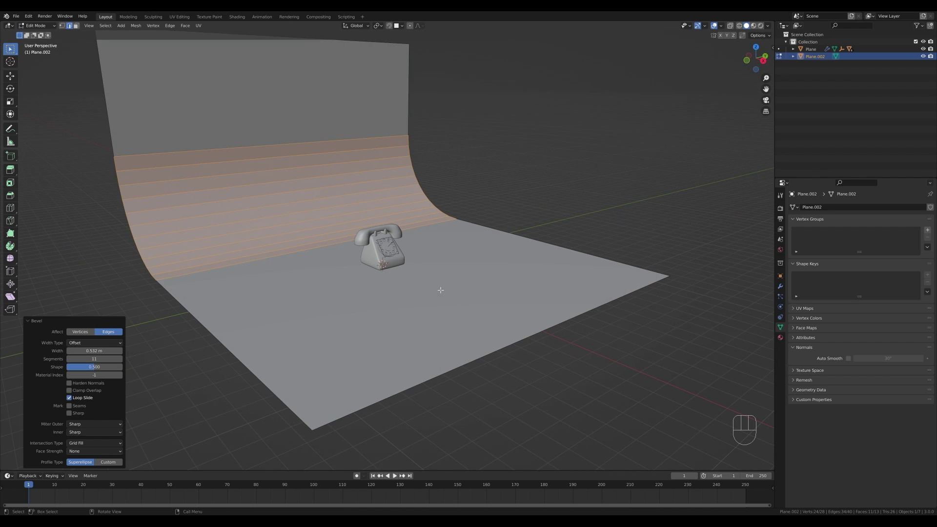
Bend the floor's back edge up into a tall beveled backdrop and shade it smooth.
key("Tab")
left_click_drag(449, 296, 466, 298)
key("g")
key("x")
left_click(413, 275)
right_click(282, 233)
left_click_drag(543, 196, 496, 204)
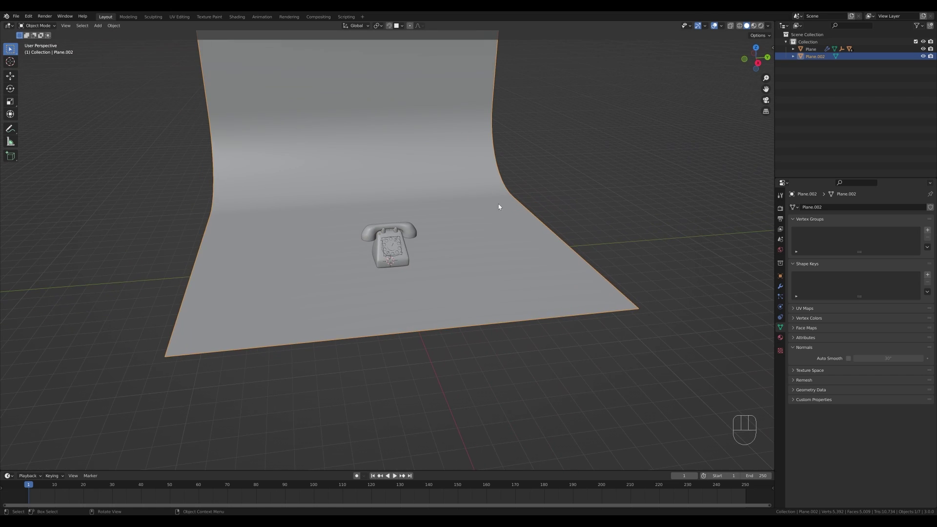
Face the phone head-on, add a camera aligned to that view and set its distance.
left_click_drag(530, 222, 524, 218)
left_click_drag(552, 222, 528, 241)
middle_click(529, 241)
key("shift+a")
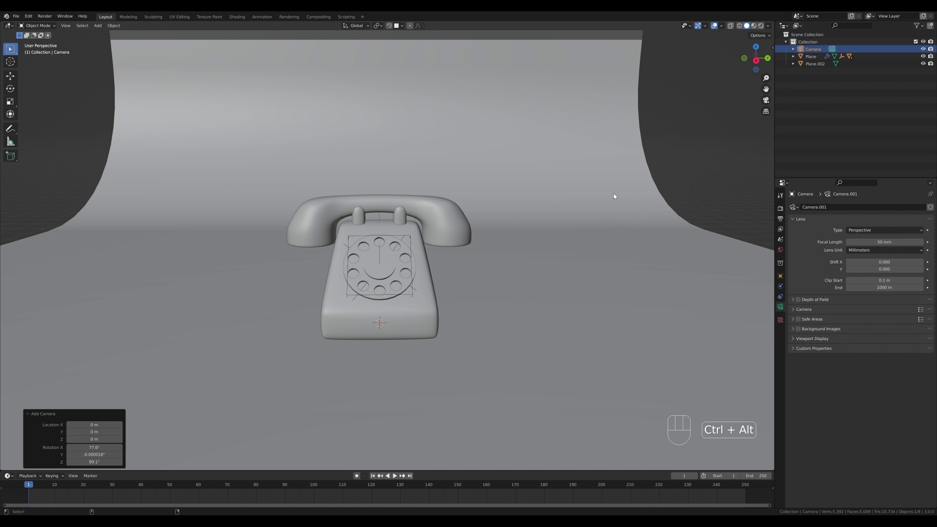
key("ctrl+alt+KP_0")
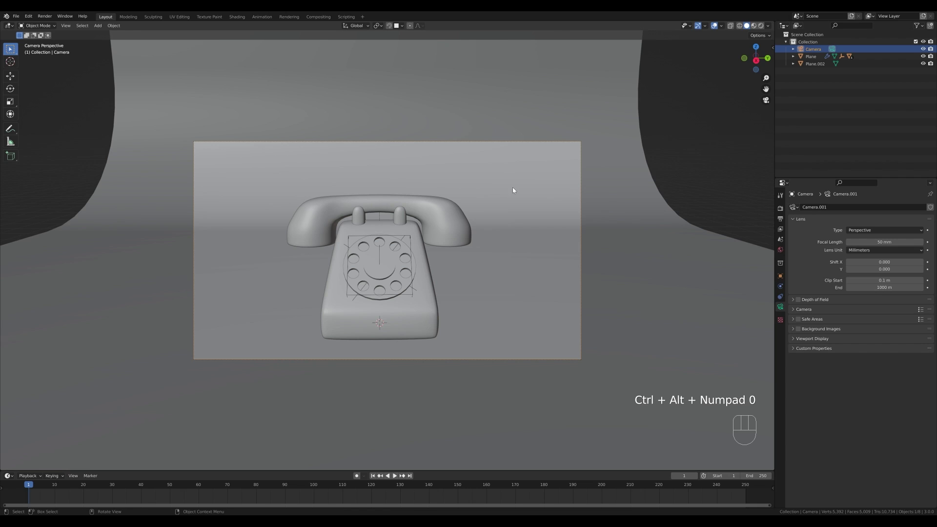
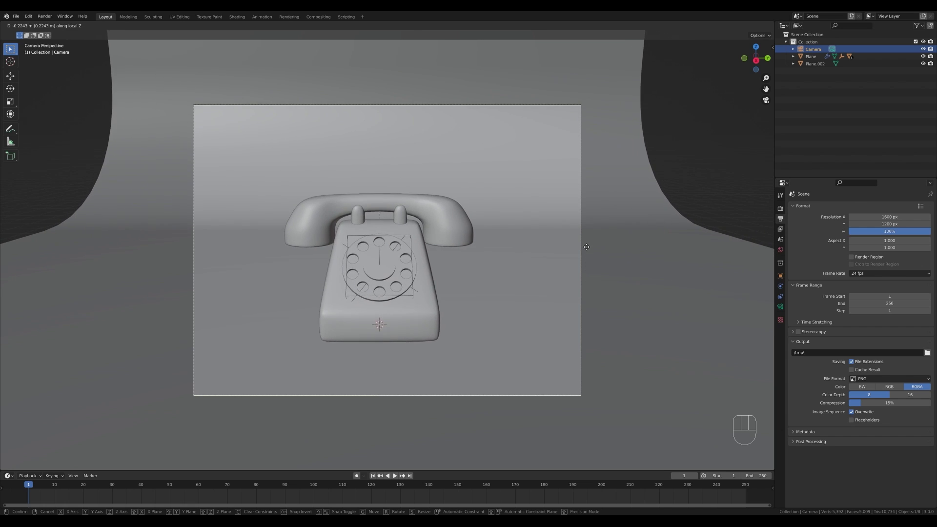
left_click(589, 254)
Reposition the camera and turn the phone about its vertical axis.
key("g")
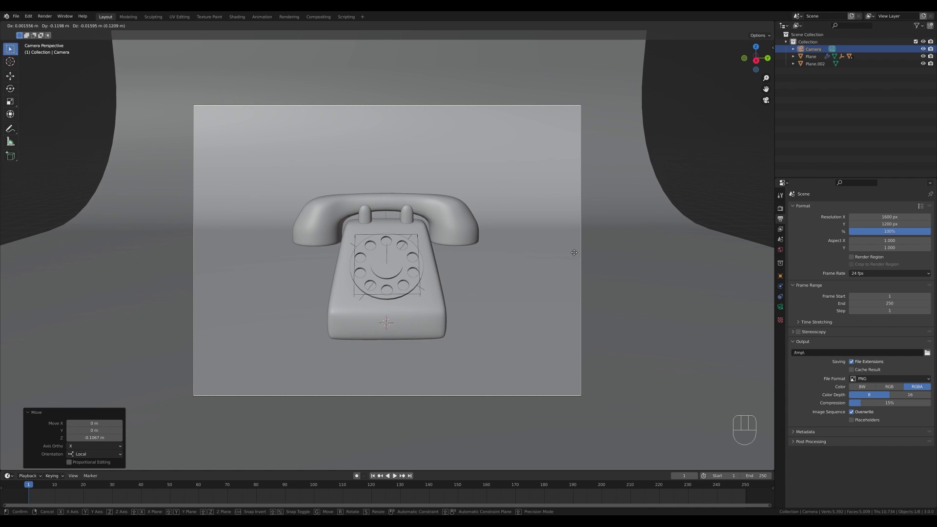
key("r")
key("z")
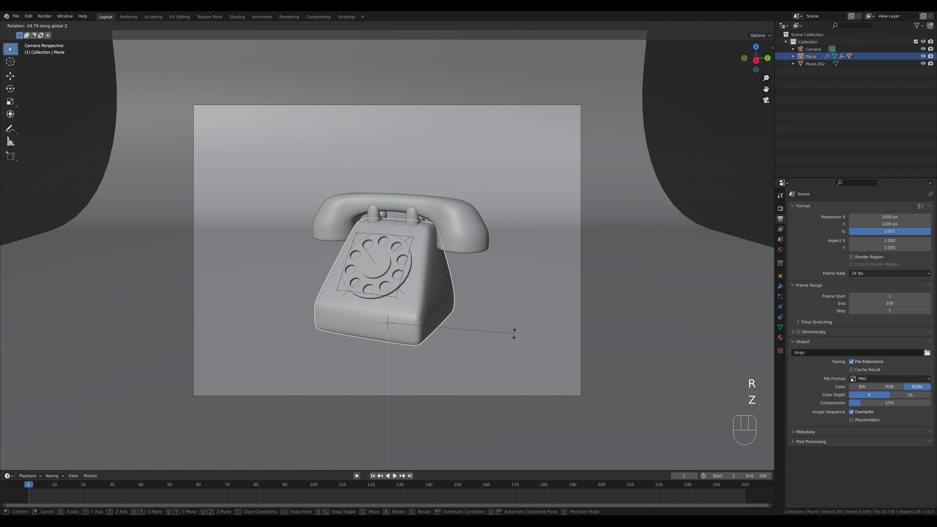
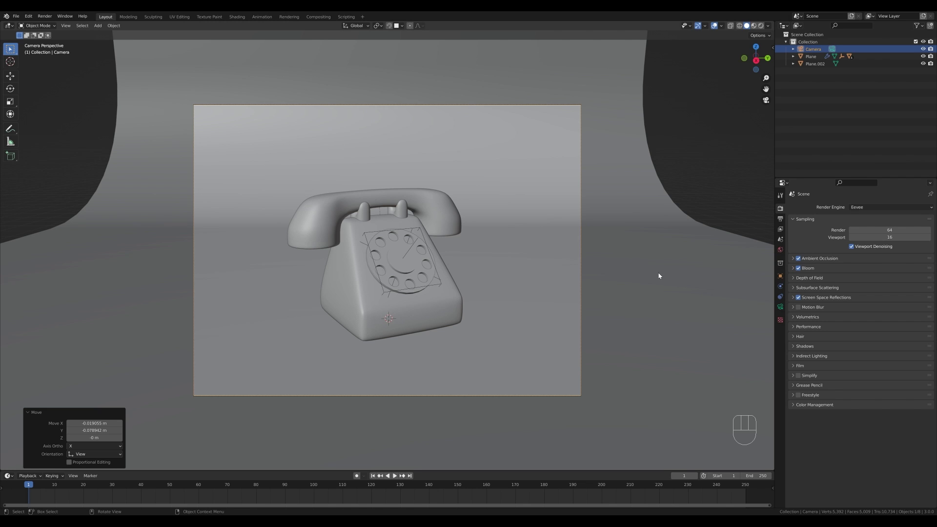
Set the render engine to Cycles on GPU Compute with viewport and render denoising on.
left_click_drag(874, 211, 870, 232)
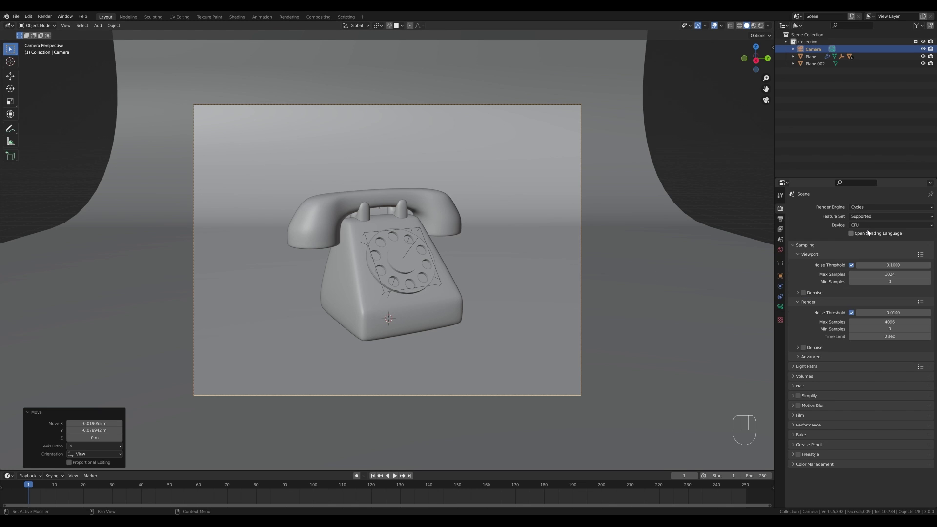
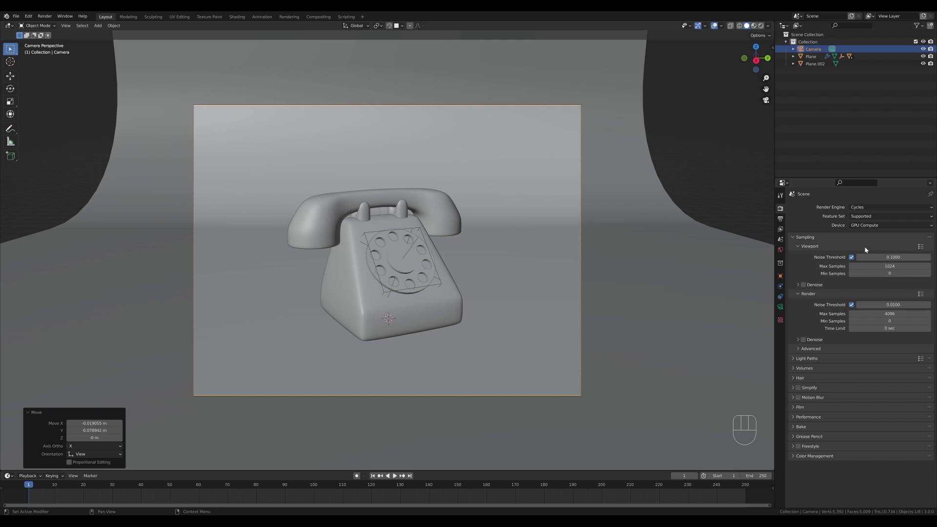
left_click(806, 288)
left_click(805, 341)
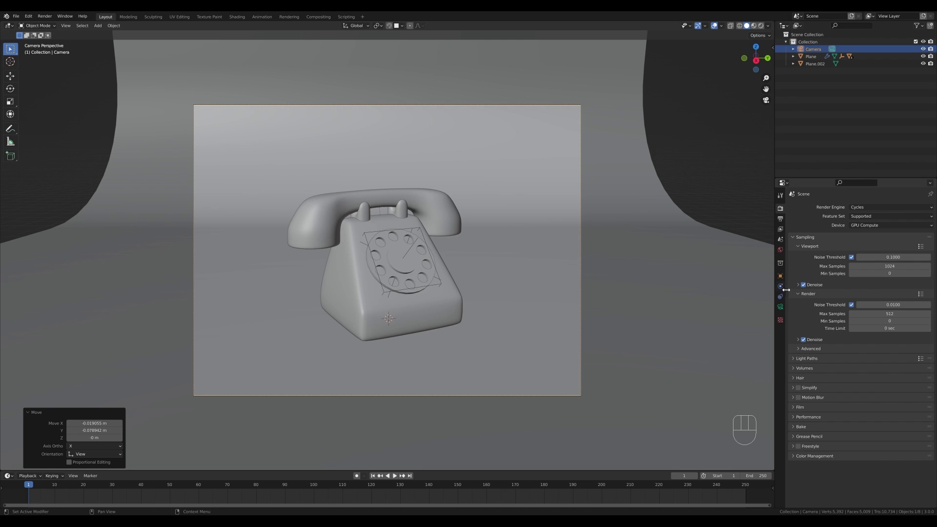
left_click(806, 419)
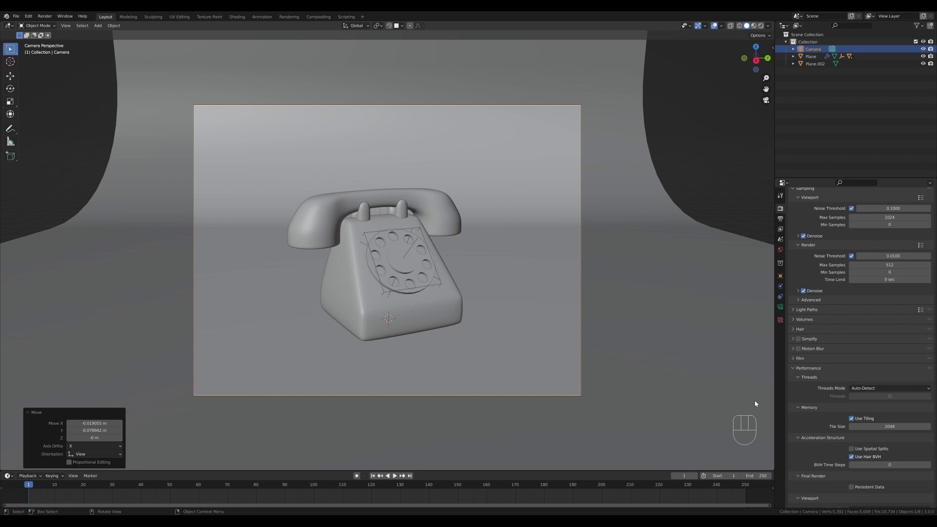
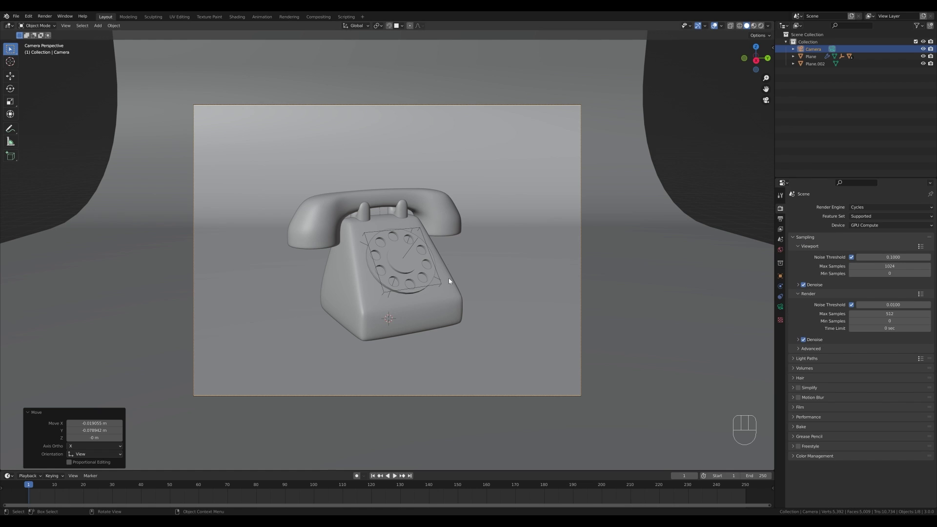
Switch the camera viewport to Rendered shading to preview the unlit scene.
key("ctrl+b")
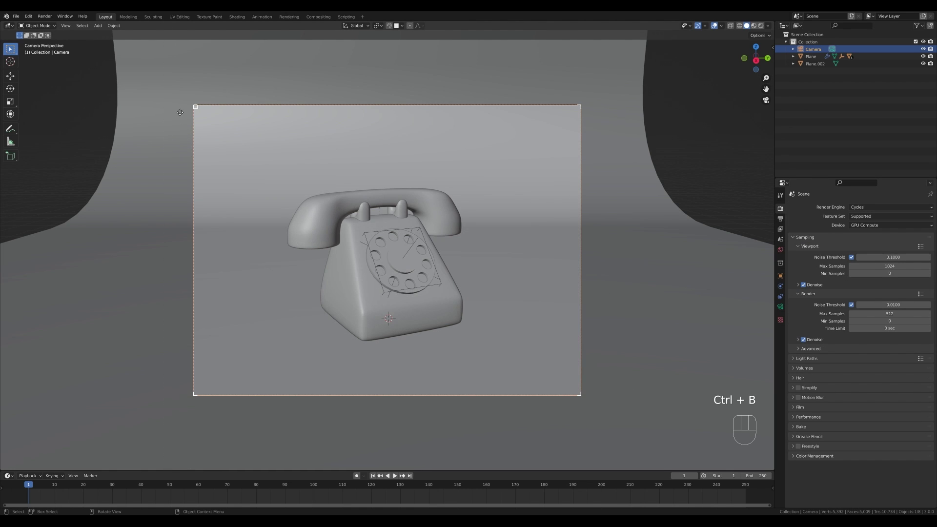
key("z")
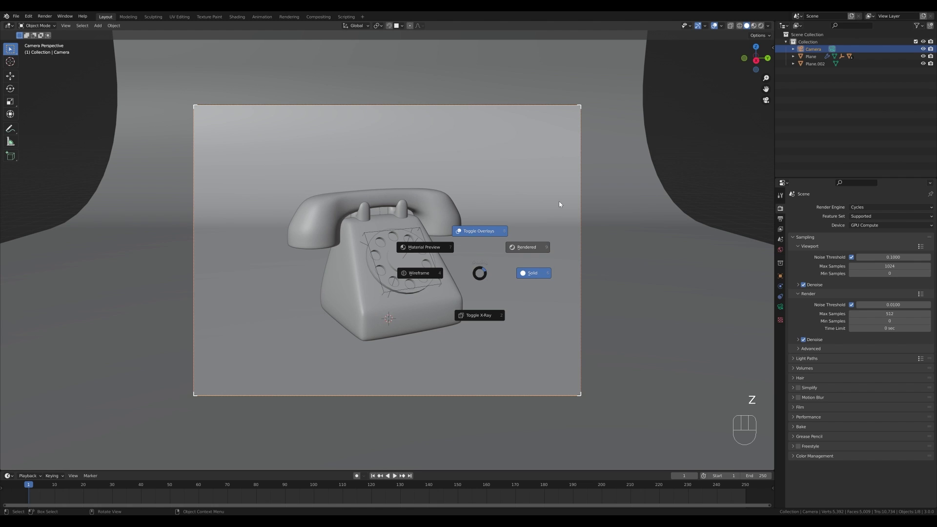
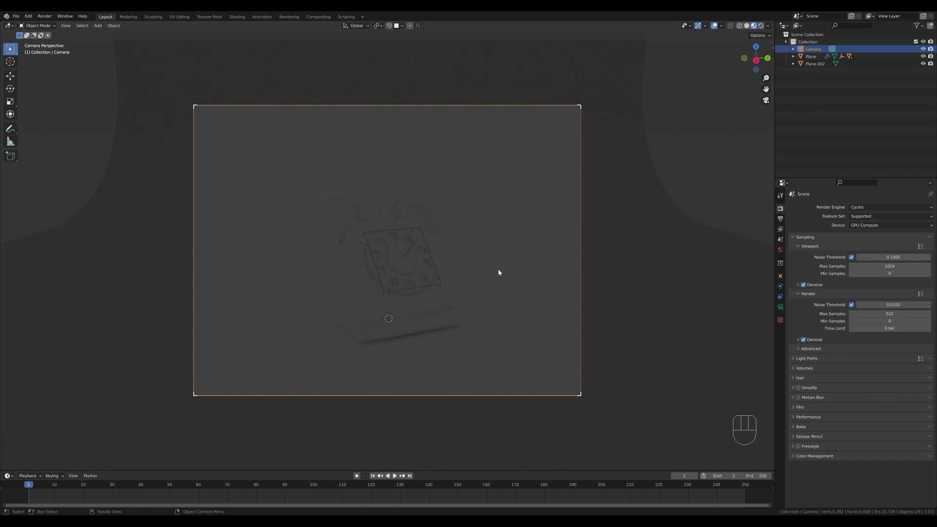
Add an area light and raise it straight up high above the phone.
key("shift+a")
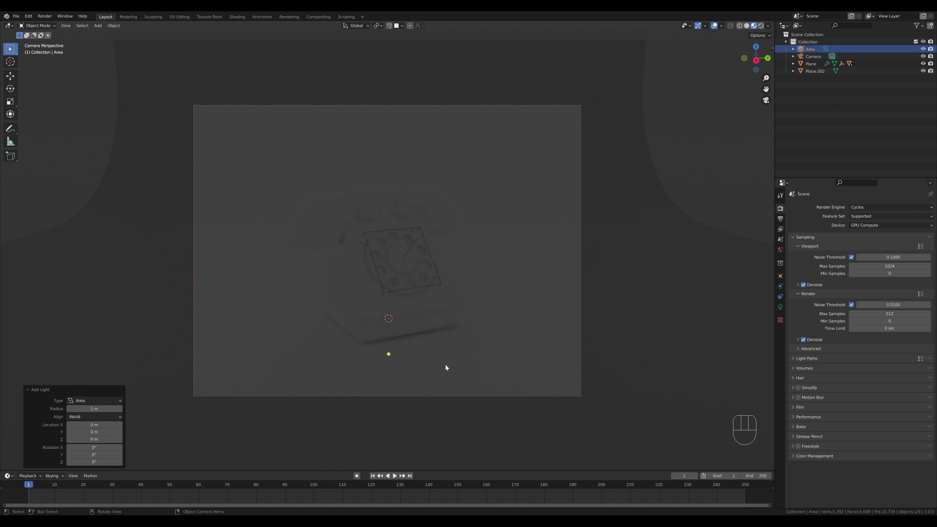
key("g")
key("z")
left_click(468, 100)
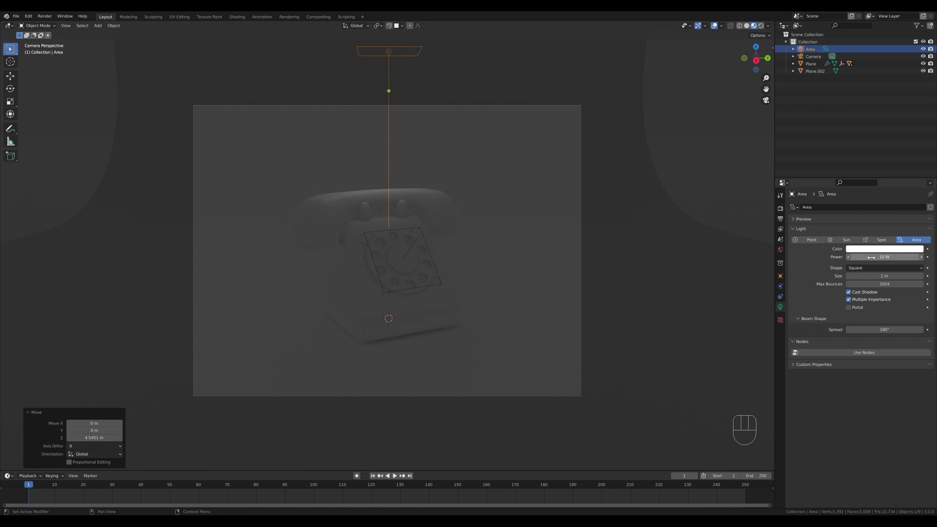
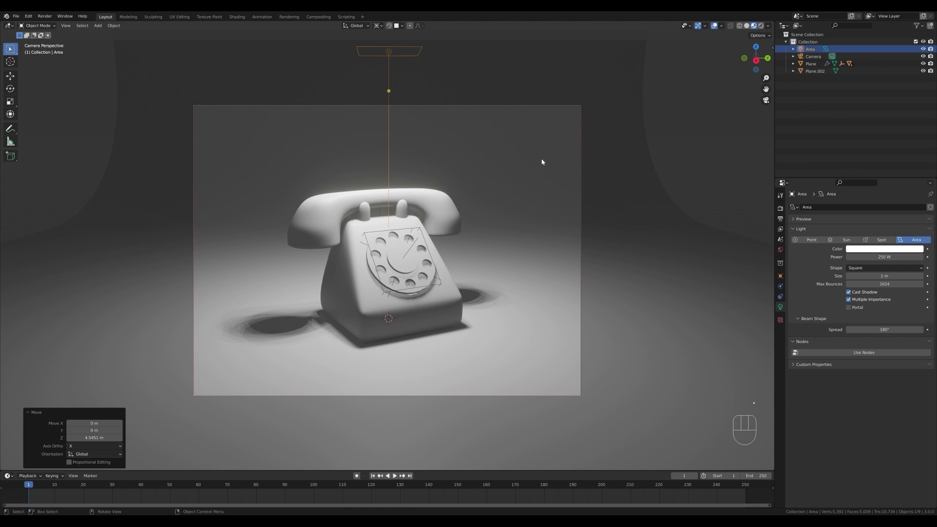
Tilt the light -45° about X, then re-angle it about its own local X axis toward the phone.
key("r")
key("x")
key("KP_4")
key("KP_5")
key("KP_Subtract")
key("KP_Enter")
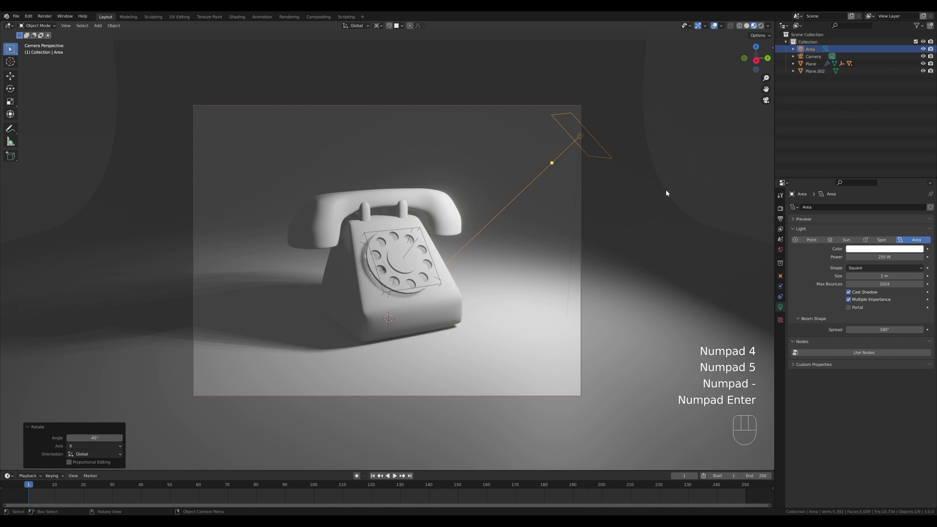
key("r")
key("x")
key("x")
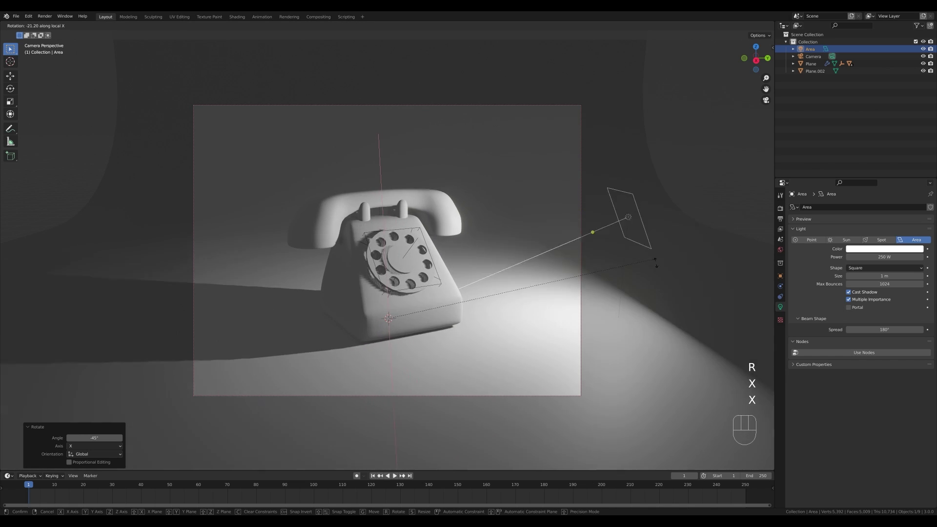
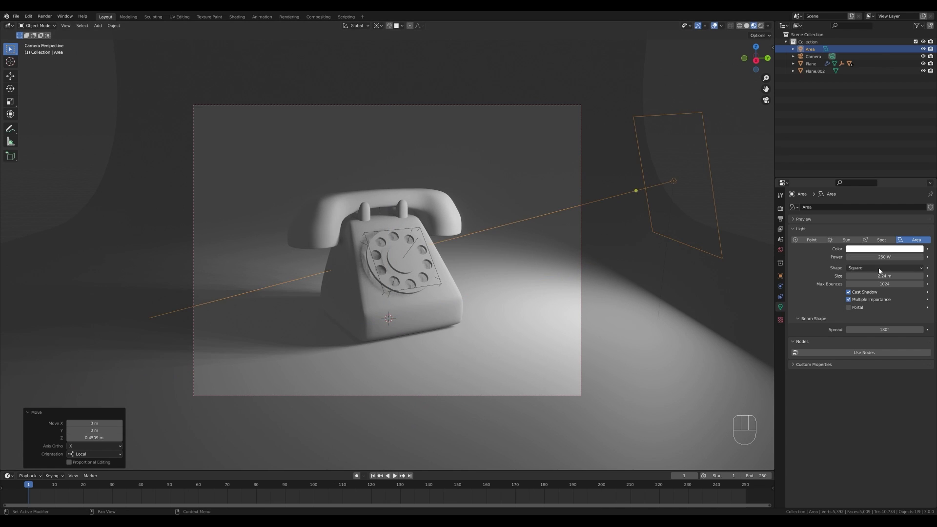
Set the area light's Shape to Disk.
left_click_drag(874, 272, 866, 294)
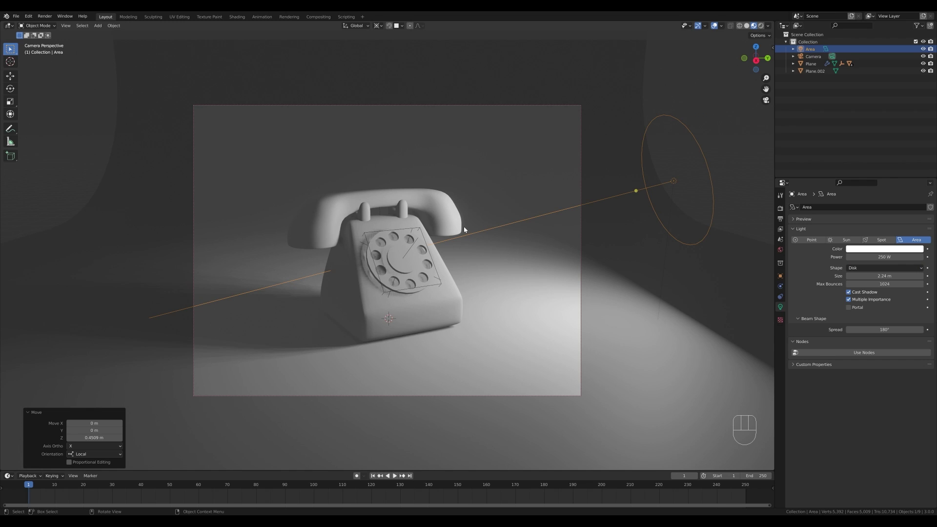
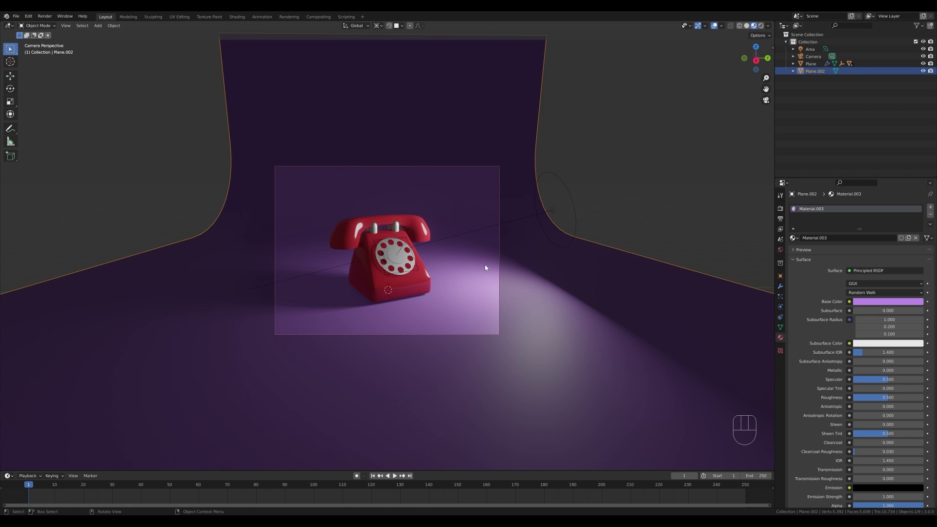
Duplicate the disc light and swing it around Z to the phone's opposite (left) side.
left_click(556, 211)
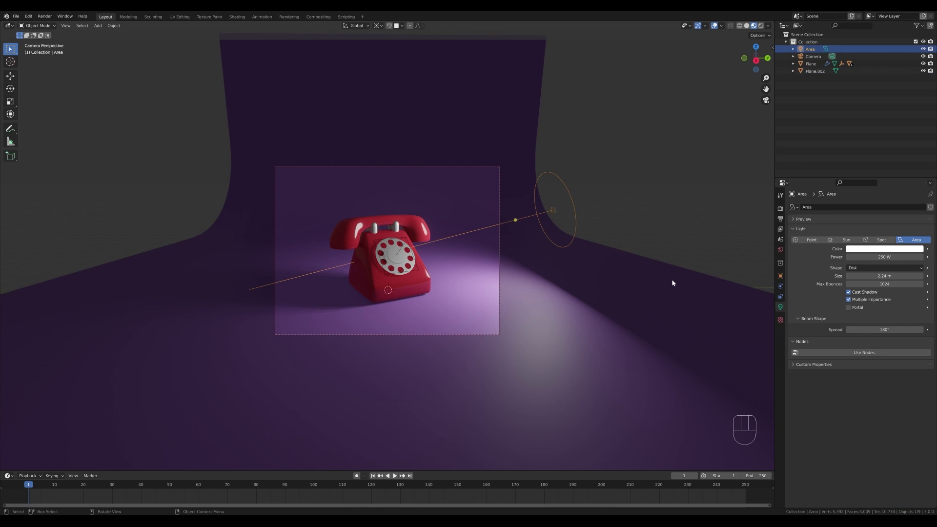
key("shift+d")
key("r")
key("z")
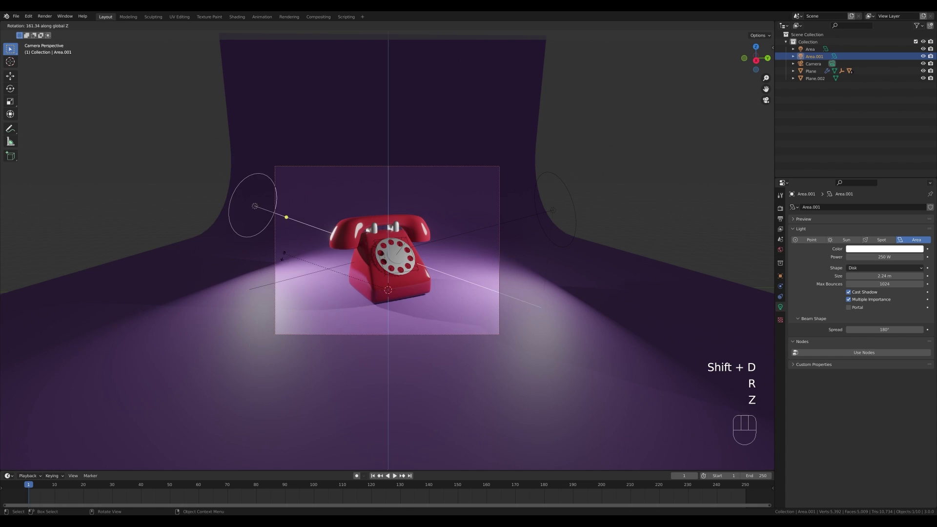
left_click(283, 288)
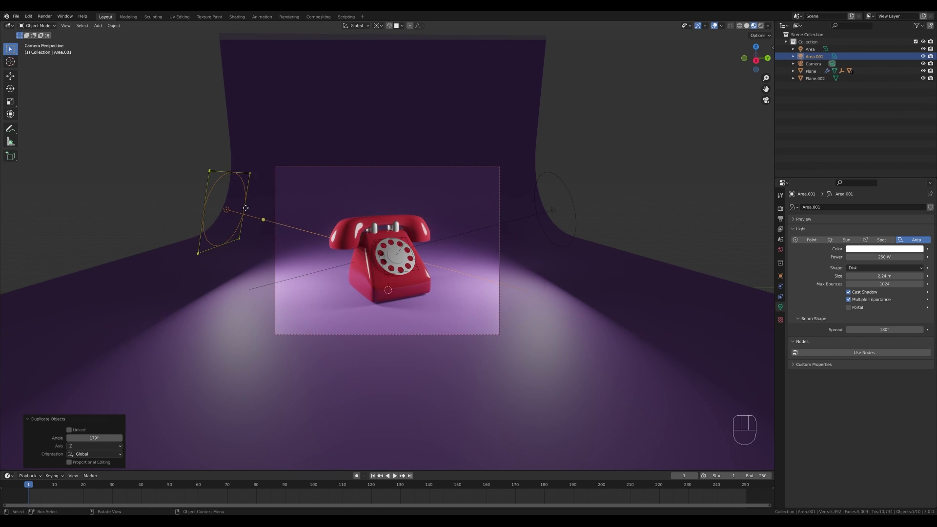
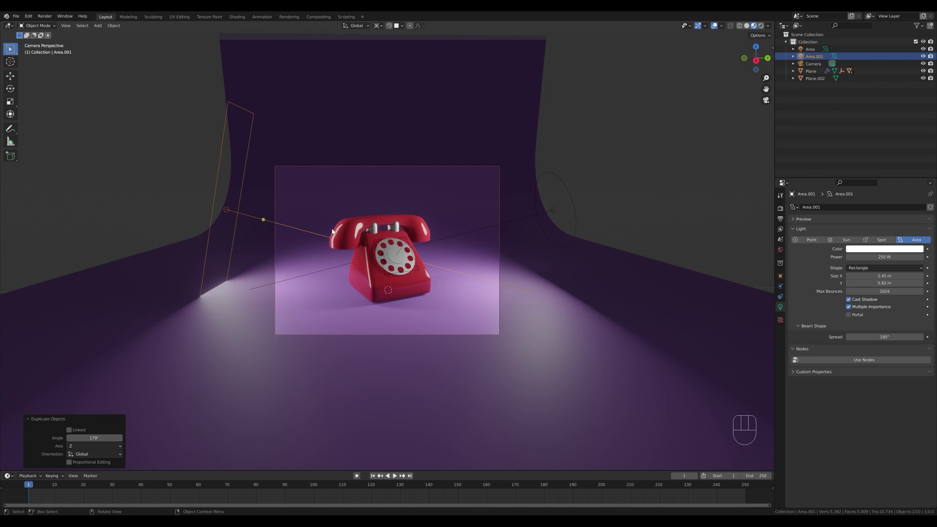
Re-angle the left light about Z and slide it along its own facing axis into position.
key("r")
key("z")
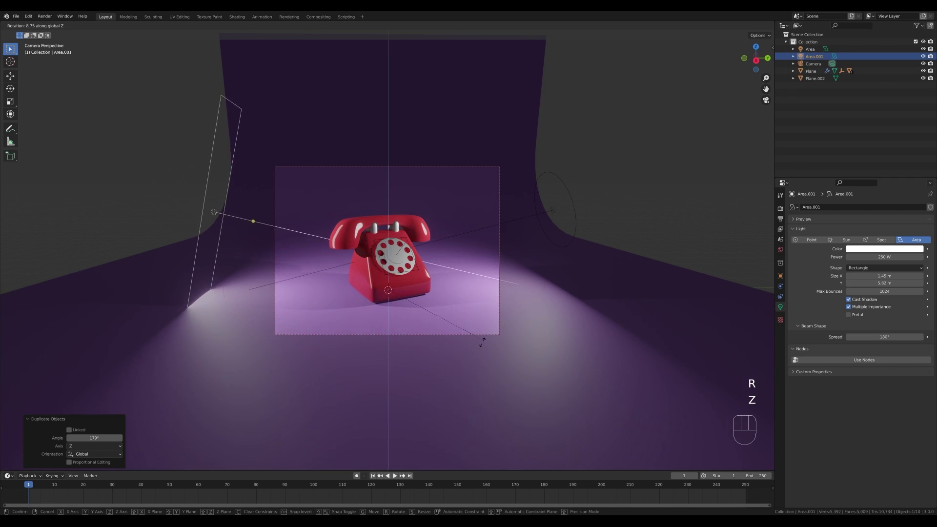
left_click(476, 372)
key("g")
key("z")
key("z")
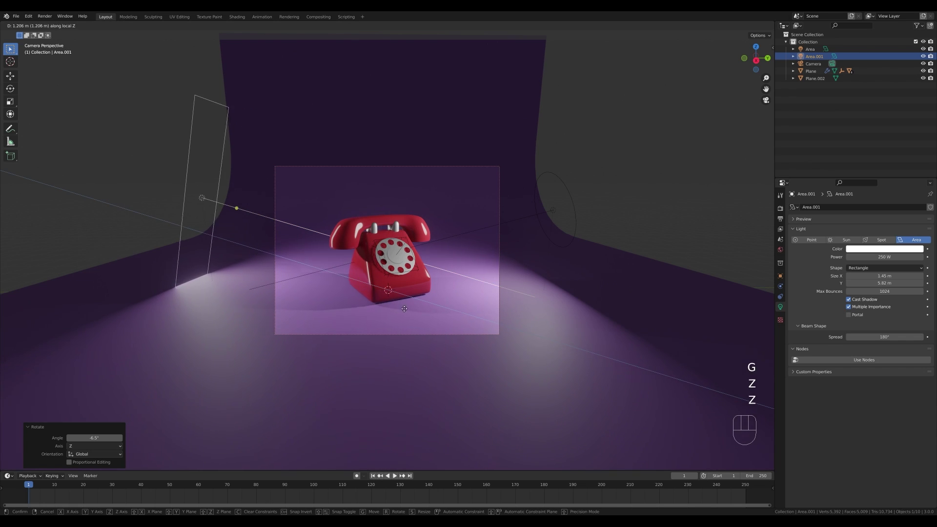
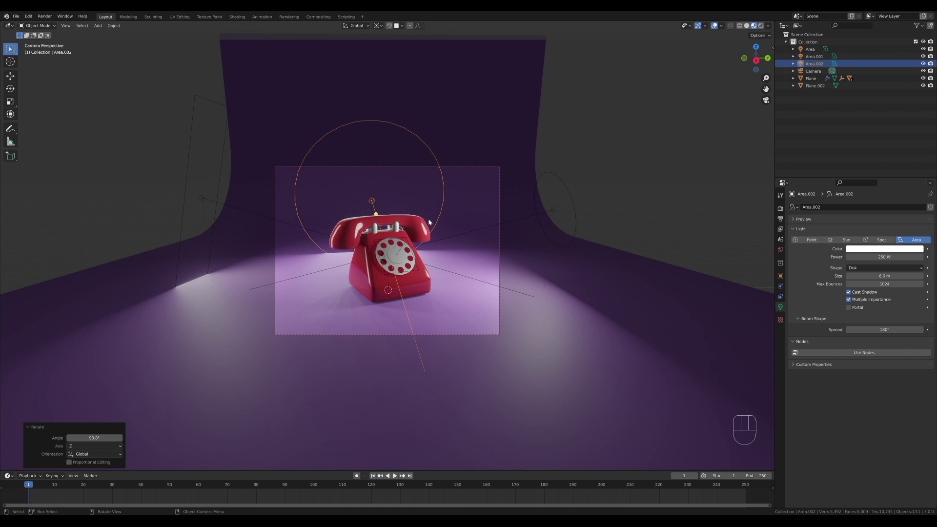
Tilt the overhead light Area.002 about its local X toward the phone and check it from the camera.
key("r")
key("x")
key("x")
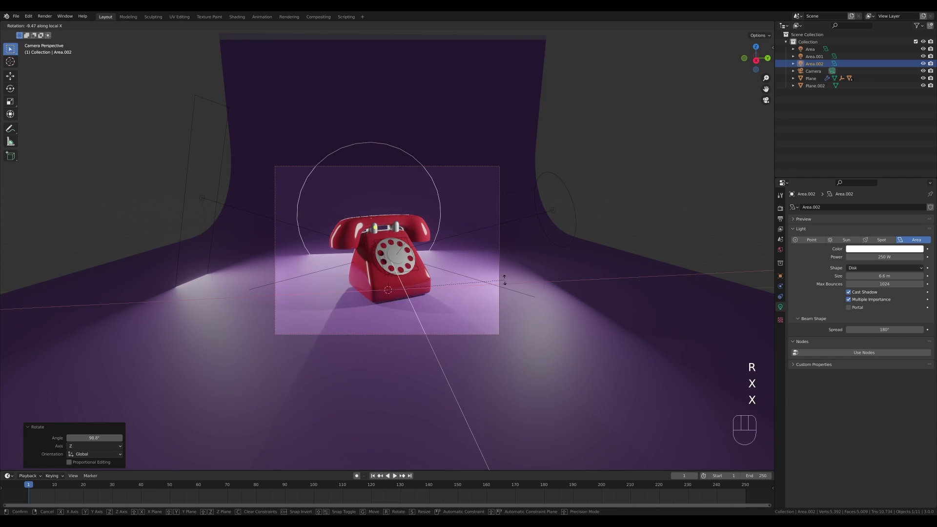
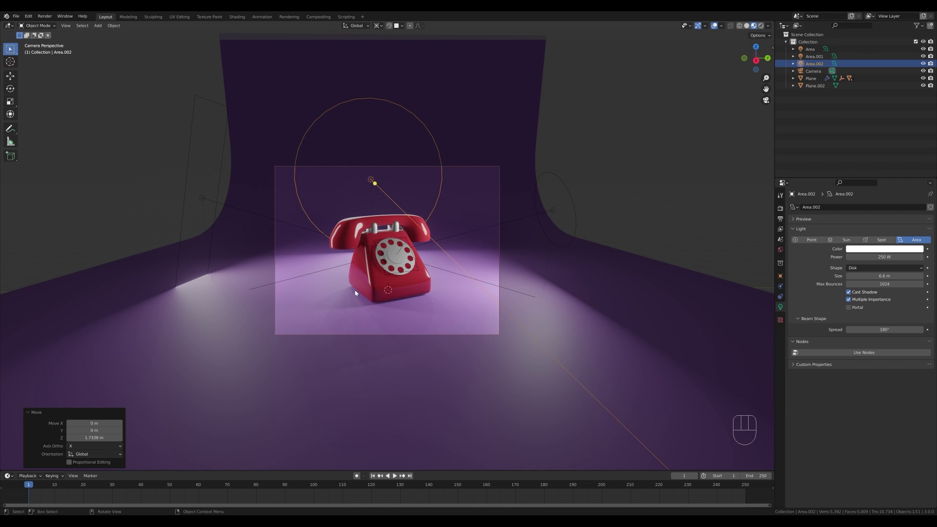
left_click_drag(546, 276, 595, 275)
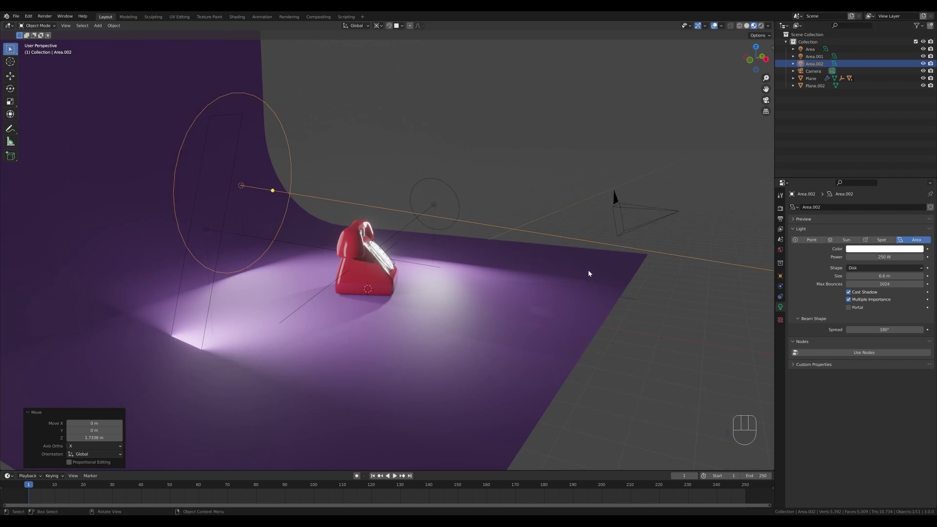
key("KP_0")
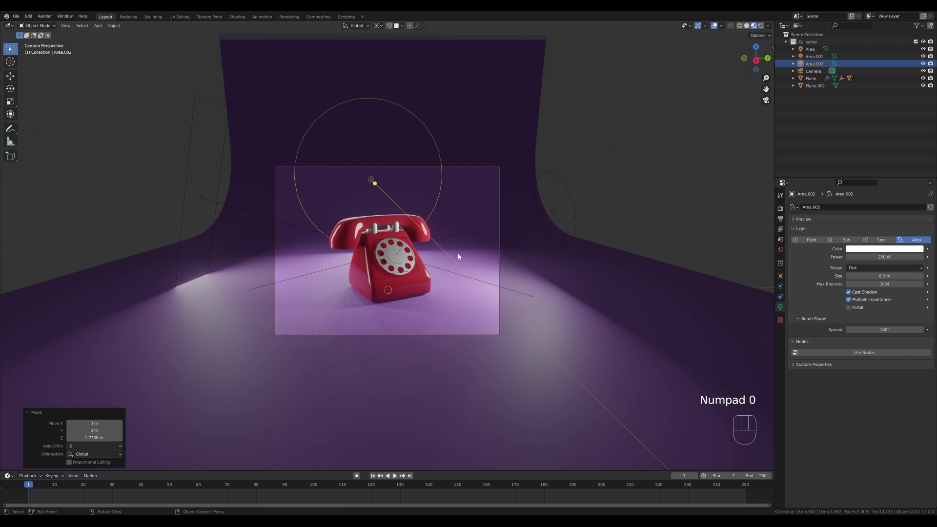
Nudge the overhead light's position, then restrict rendering to inside the camera frame.
key("g")
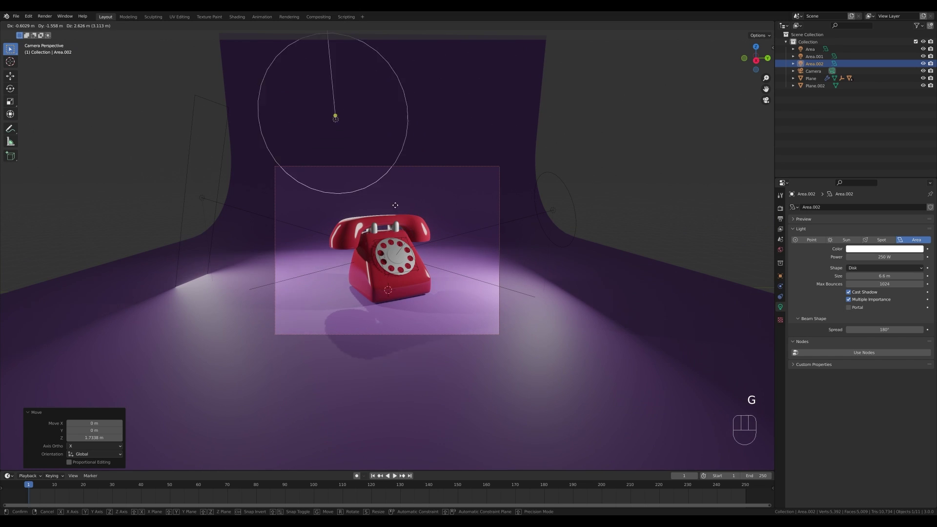
key("Escape")
key("g")
key("z")
key("z")
key("Escape")
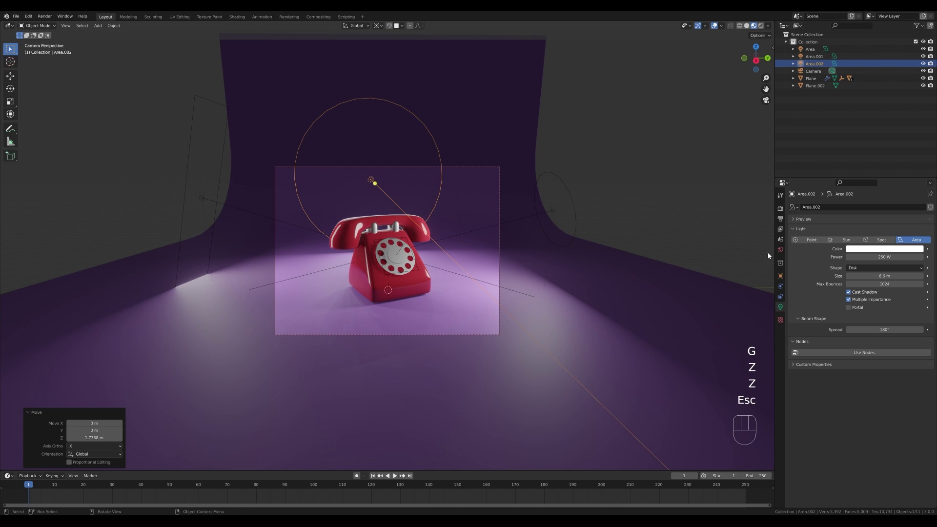
key("z")
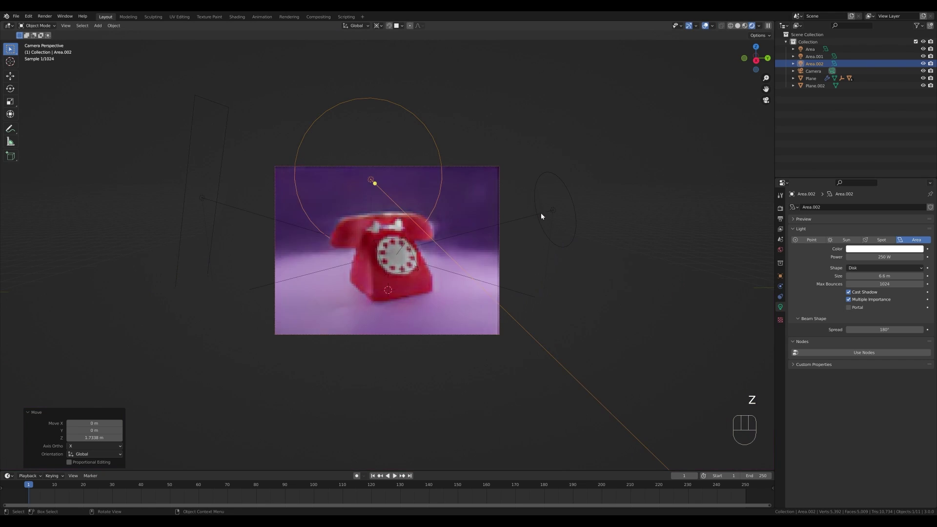
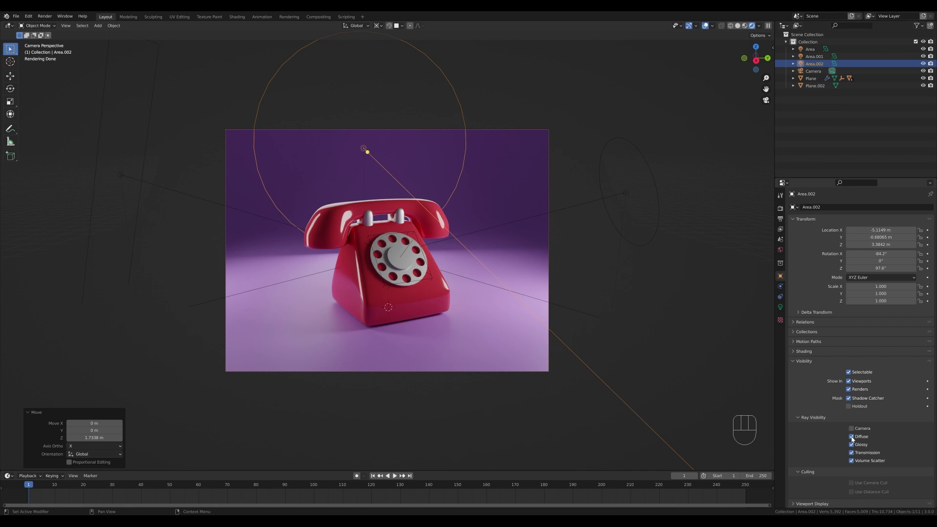
Turn off Diffuse in Area.002's Ray Visibility so it only adds reflections.
left_click(855, 439)
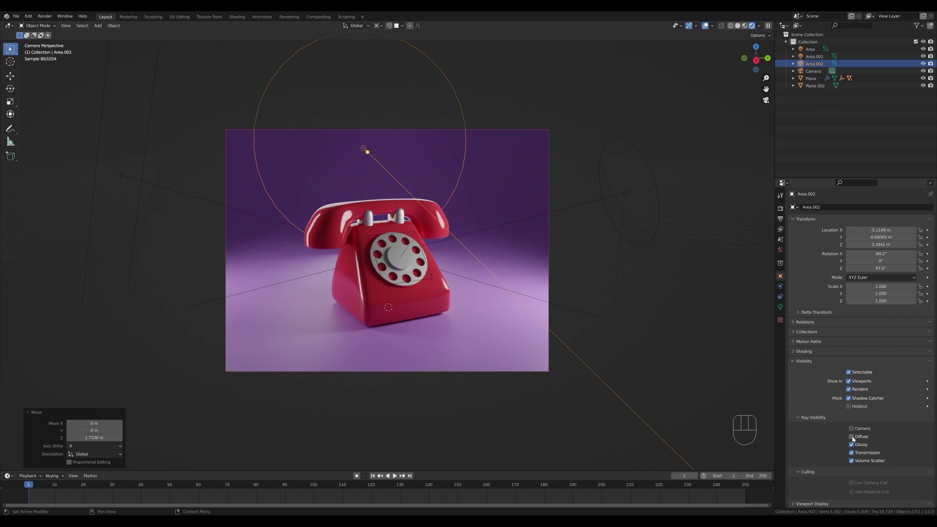
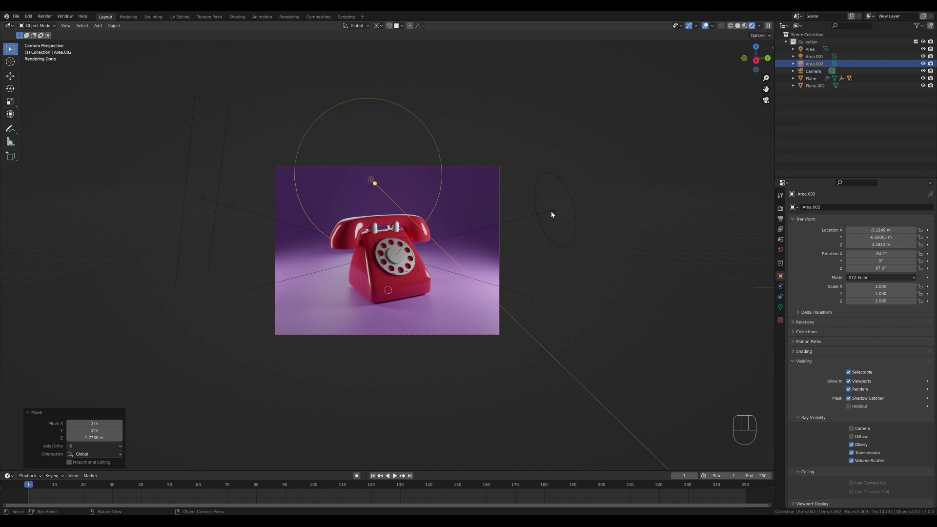
Duplicate the right disc light, reset its location and rotation, and raise it about 3 m above the phone.
left_click(554, 214)
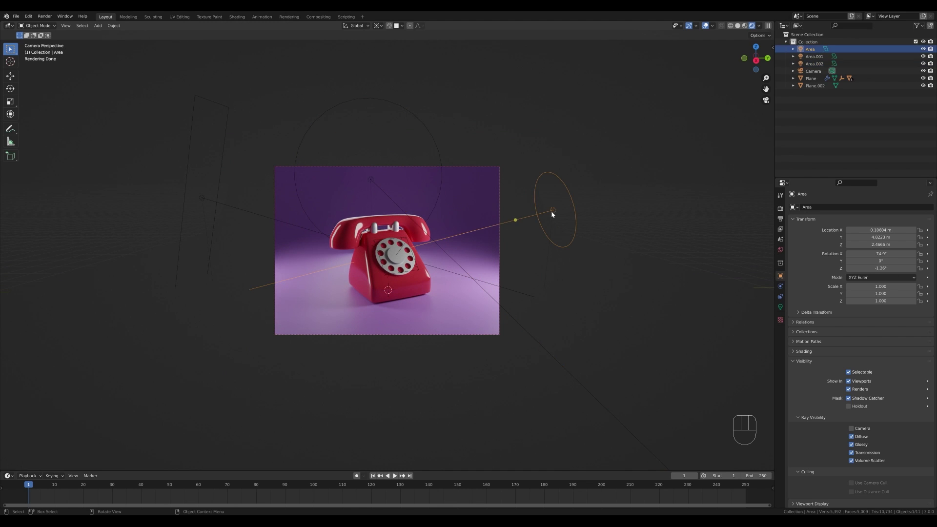
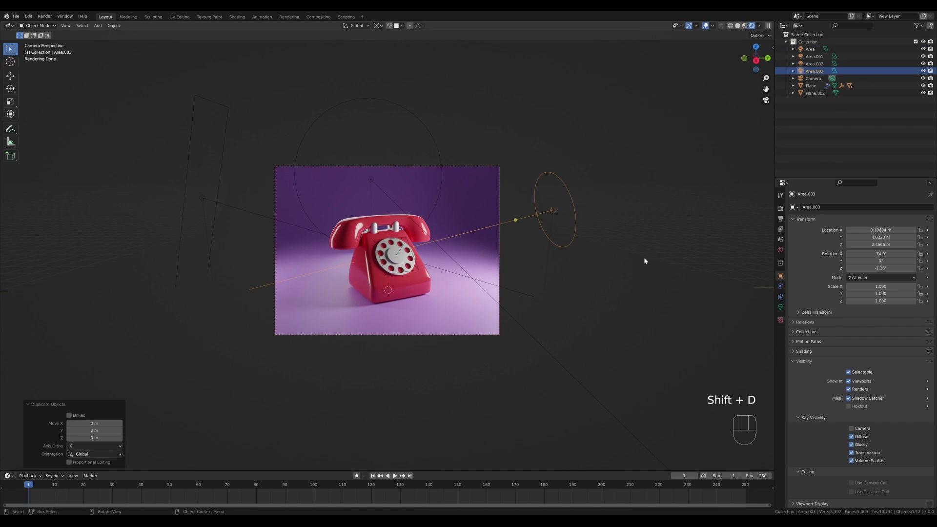
key("alt+g")
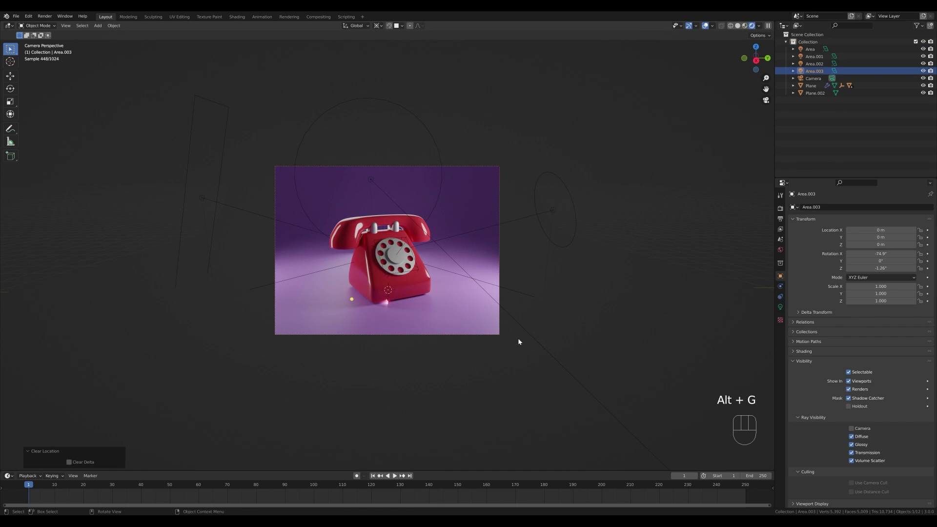
key("alt+r")
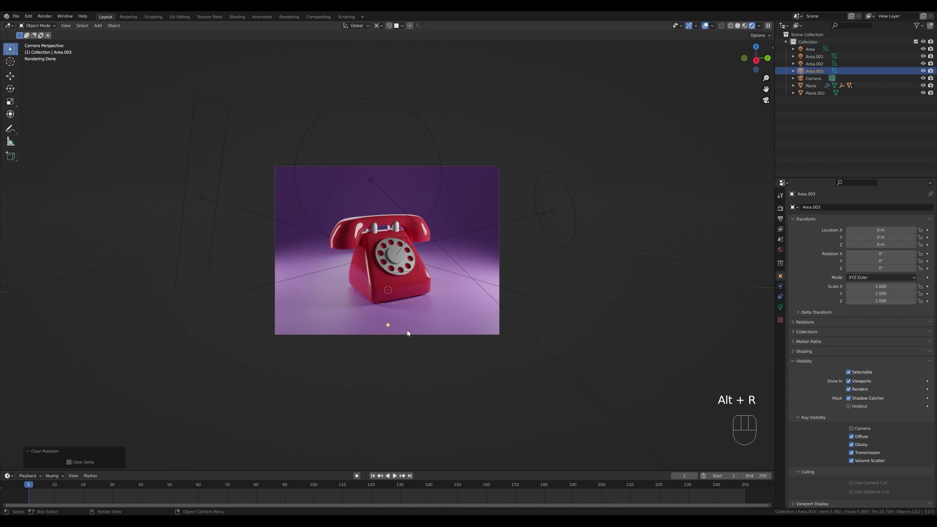
key("g")
key("z")
left_click(420, 234)
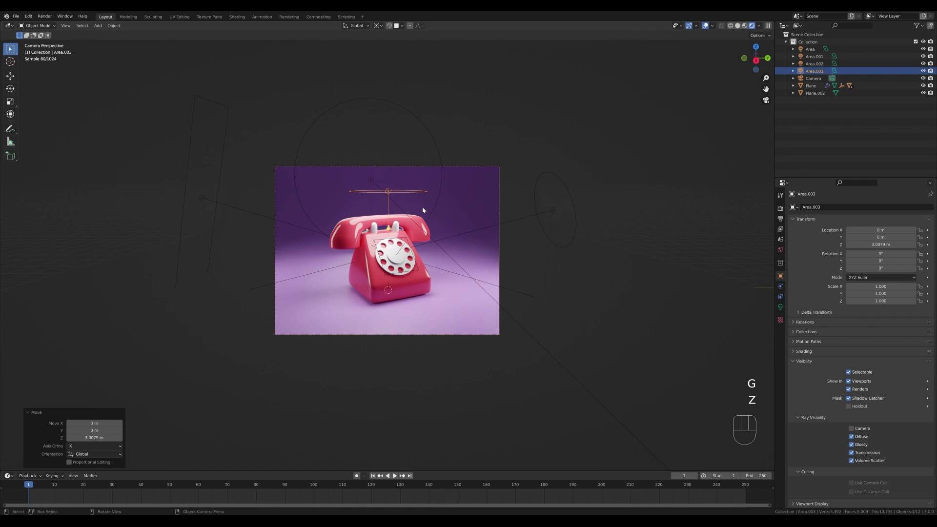
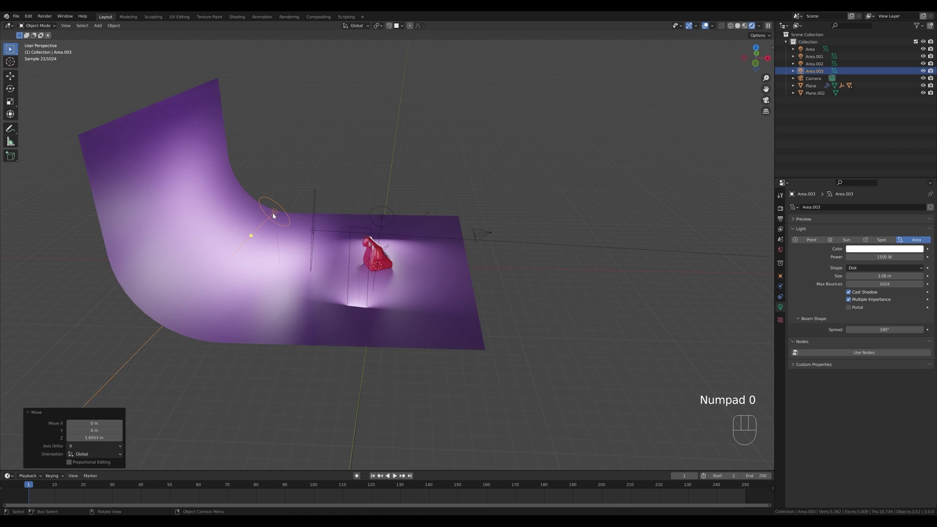
From camera view, adjust the World background colour swatch toward a deeper purple.
key("KP_0")
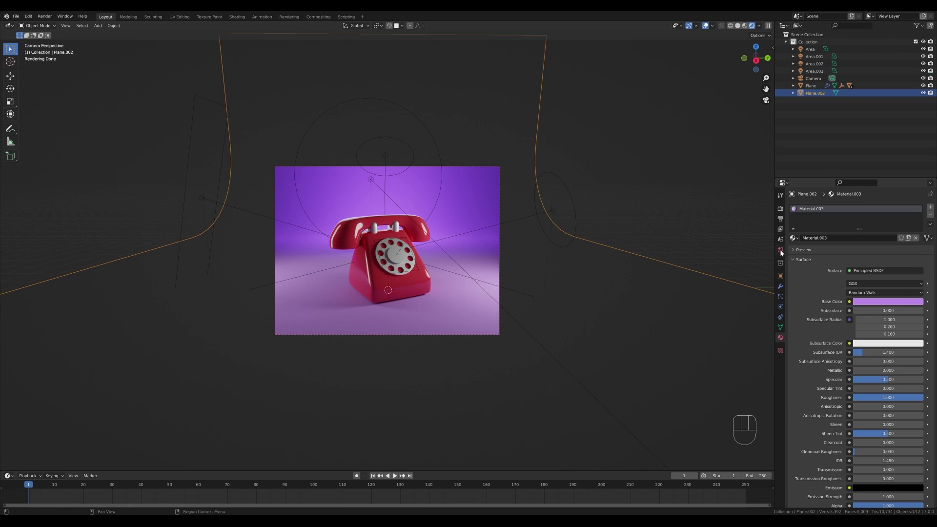
left_click(783, 252)
left_click(889, 254)
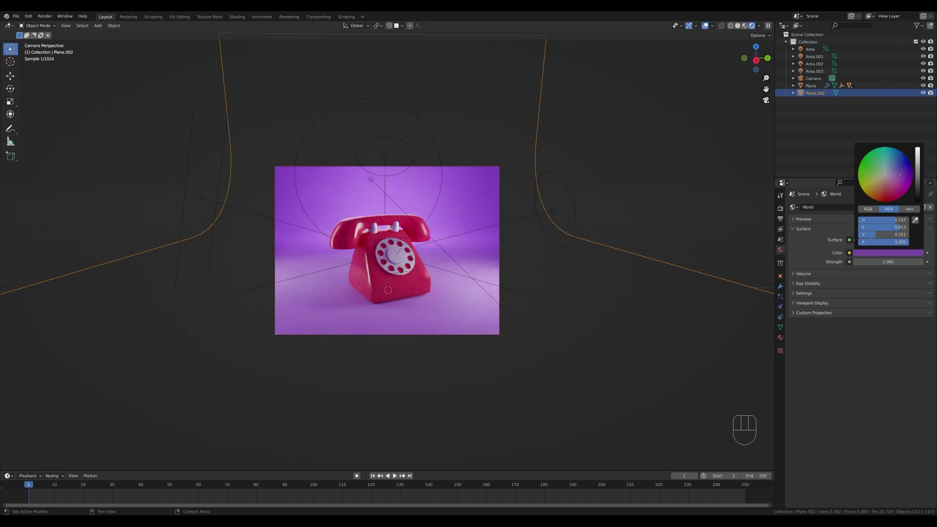